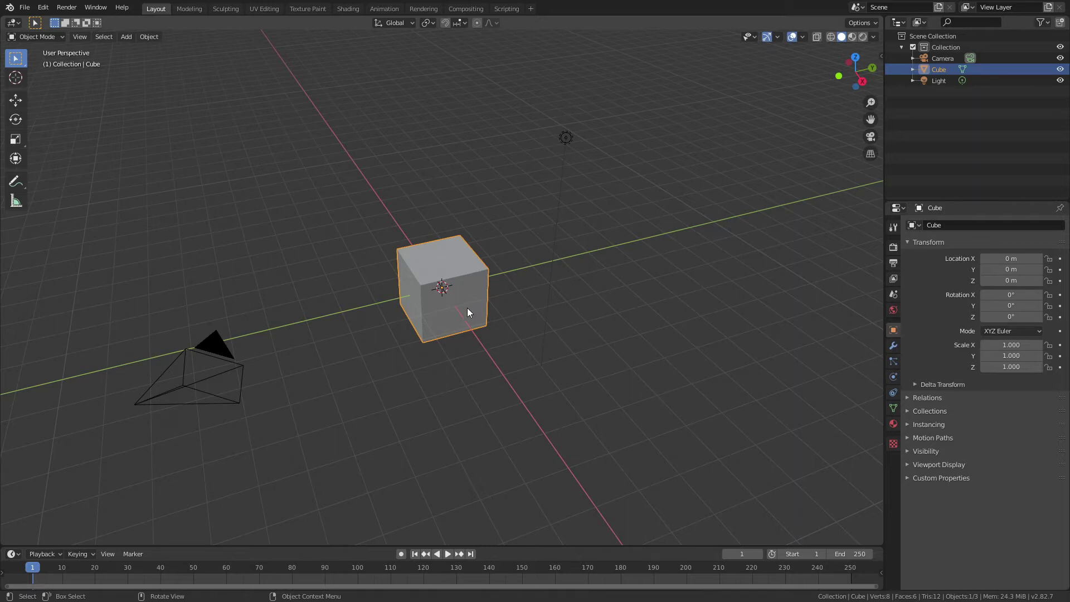
- Orbit and zoom around the default cube to inspect it from several angles
{"action": "middle_click", "coordinate": [470, 311]}
{"action": "scroll", "scroll_direction": "up", "scroll_amount": 3}
{"action": "middle_click", "coordinate": [479, 311]}
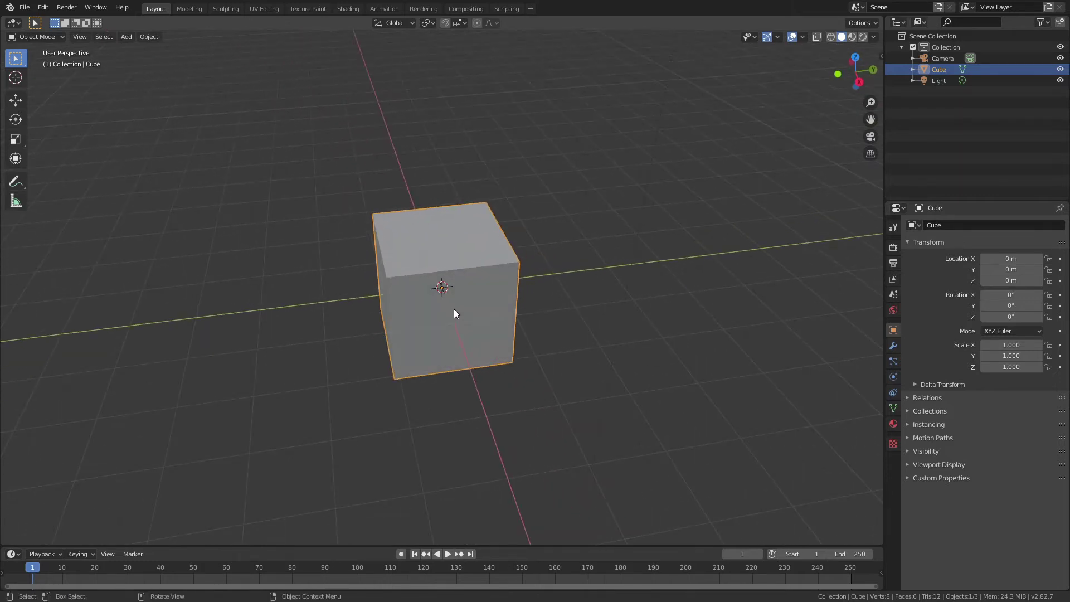
{"action": "middle_click", "coordinate": [455, 312]}
{"action": "scroll", "scroll_direction": "down", "scroll_amount": 3}
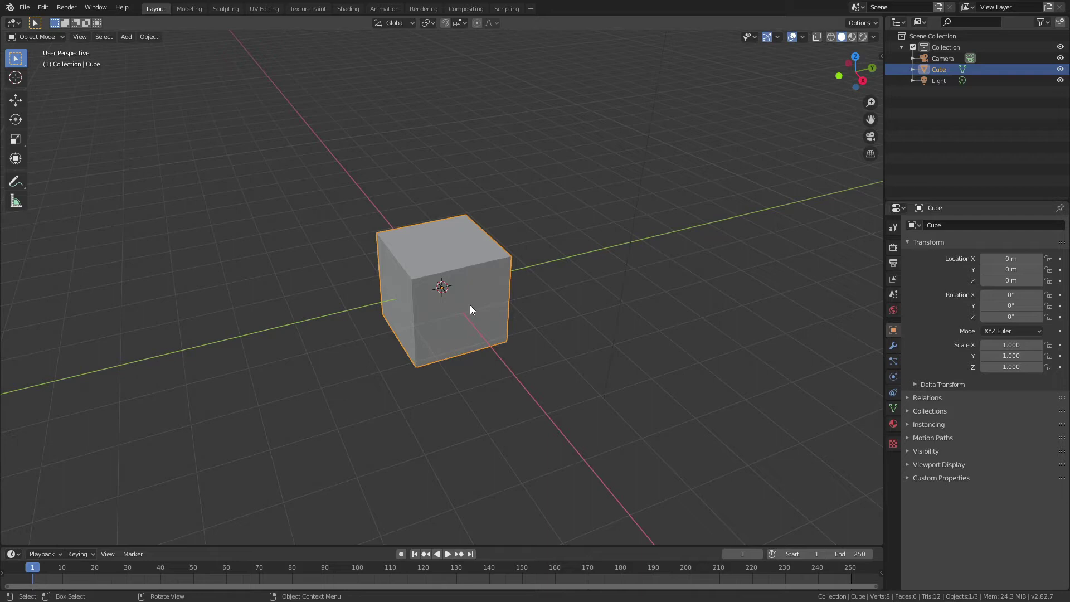
{"action": "middle_click", "coordinate": [458, 311]}
{"action": "scroll", "scroll_direction": "down", "scroll_amount": 3}
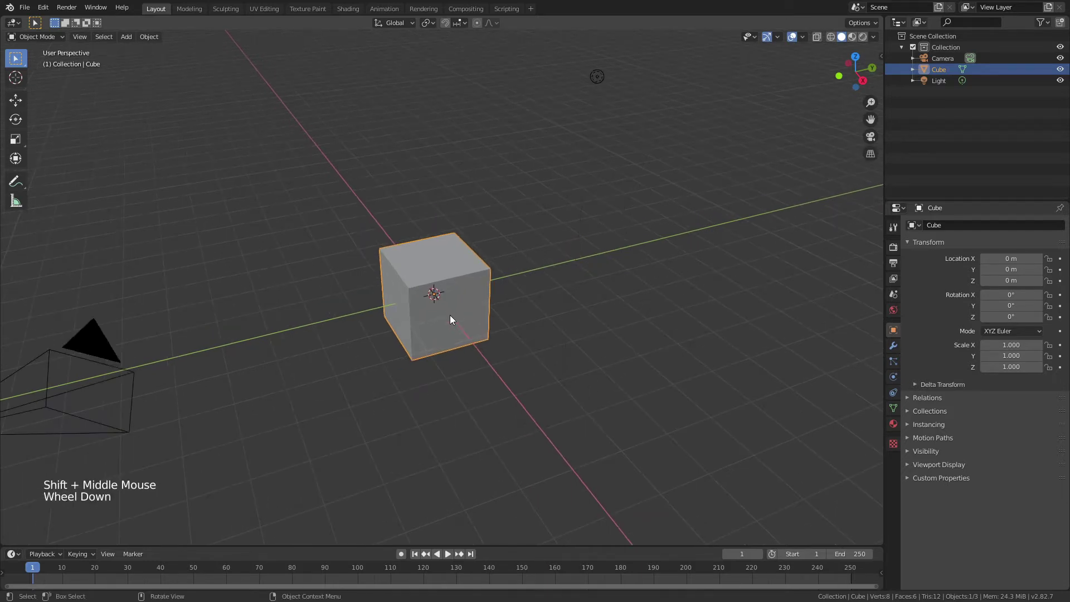
- Delete the default cube, add a plane scaled 5x, and subdivide it in Edit Mode
{"action": "key", "text": "x"}
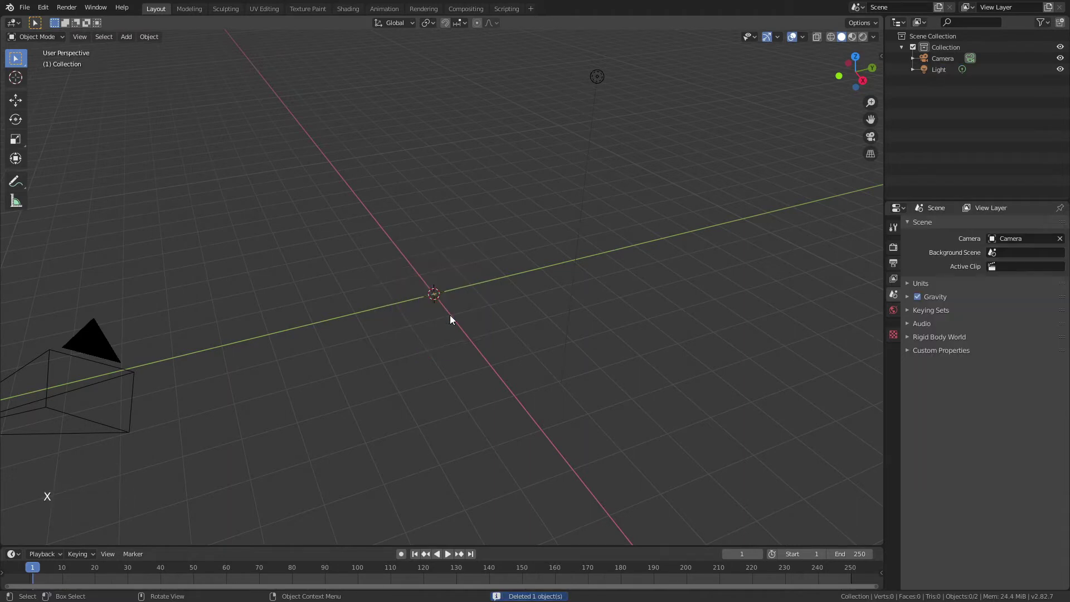
{"action": "key", "text": "shift+a"}
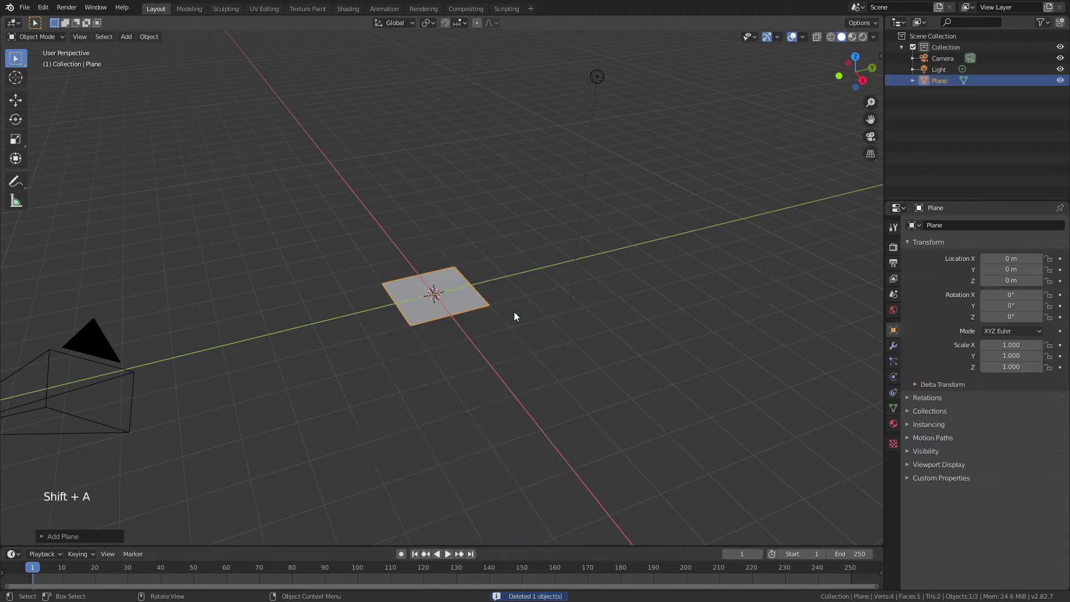
{"action": "key", "text": "s"}
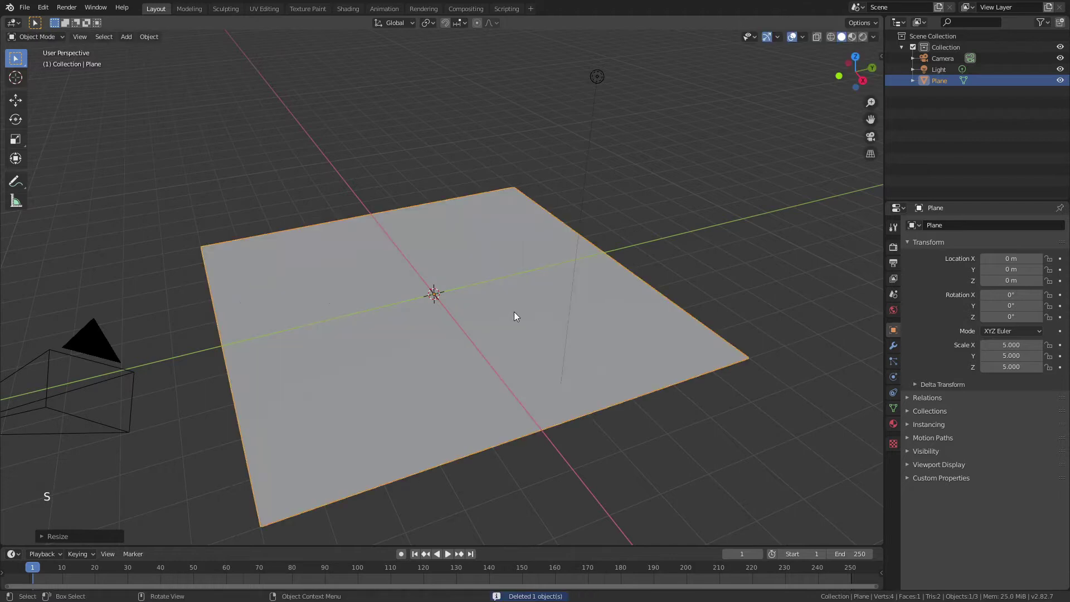
{"action": "key", "text": "Tab"}
{"action": "right_click", "coordinate": [403, 292]}
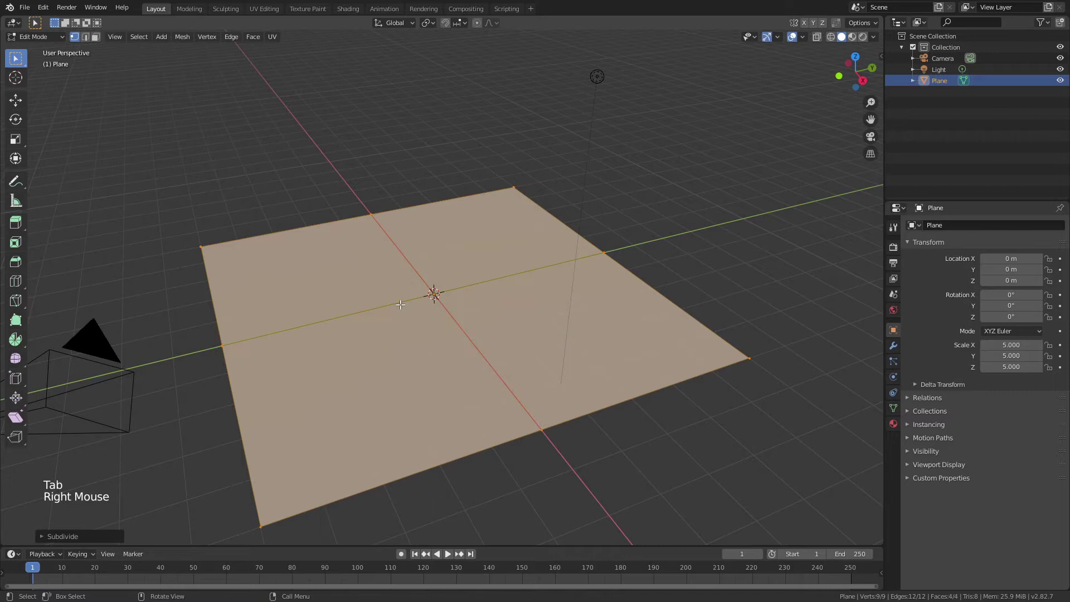
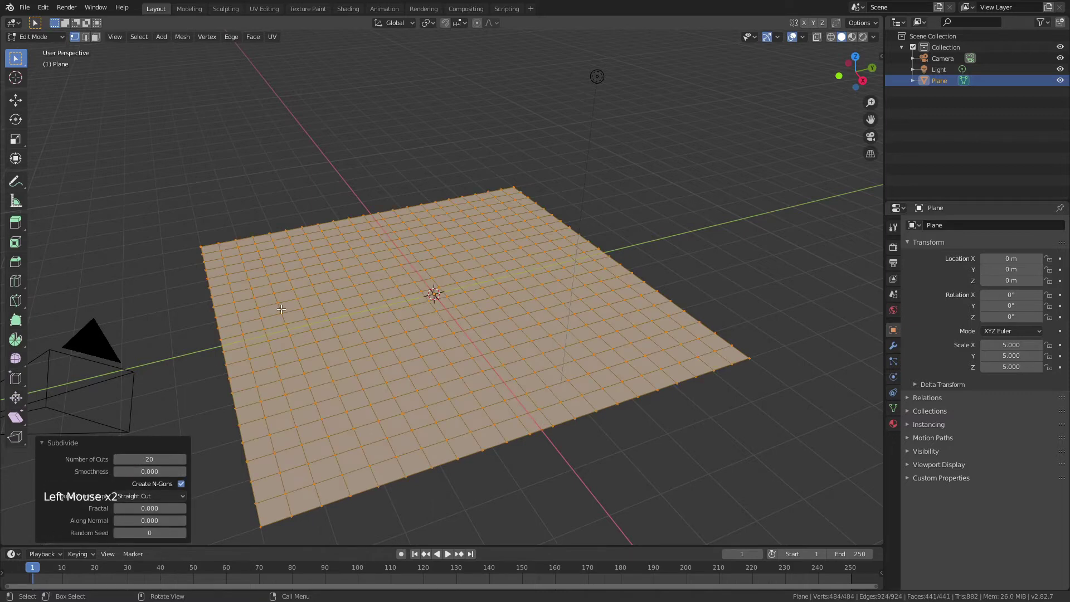
- Convert the square grid to hexagons via F3 and rotate the whole mesh 45 degrees into a diamond
{"action": "key", "text": "F3"}
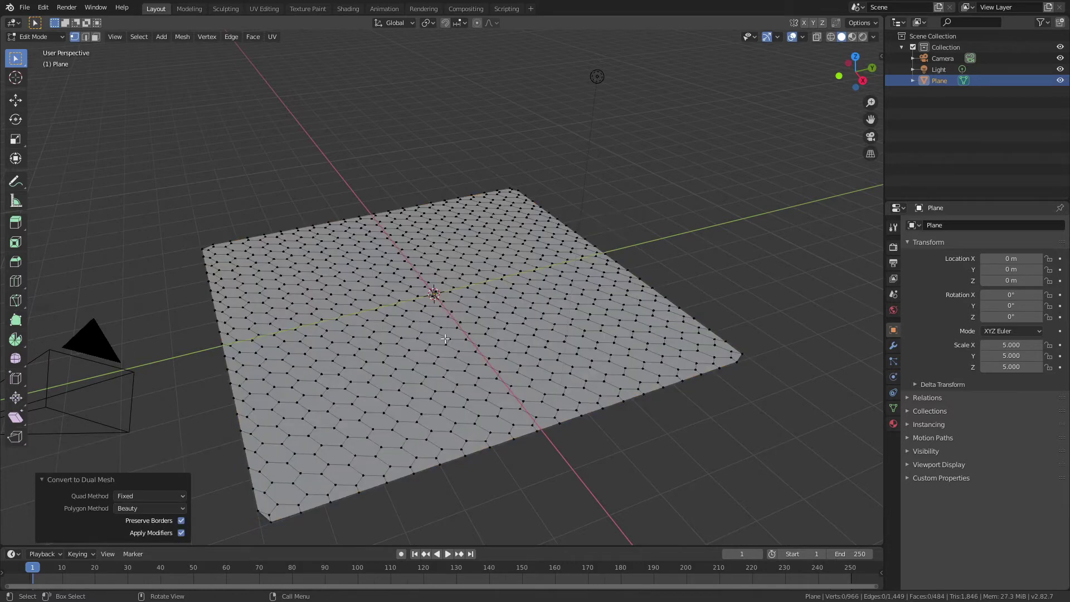
{"action": "key", "text": "KP_7"}
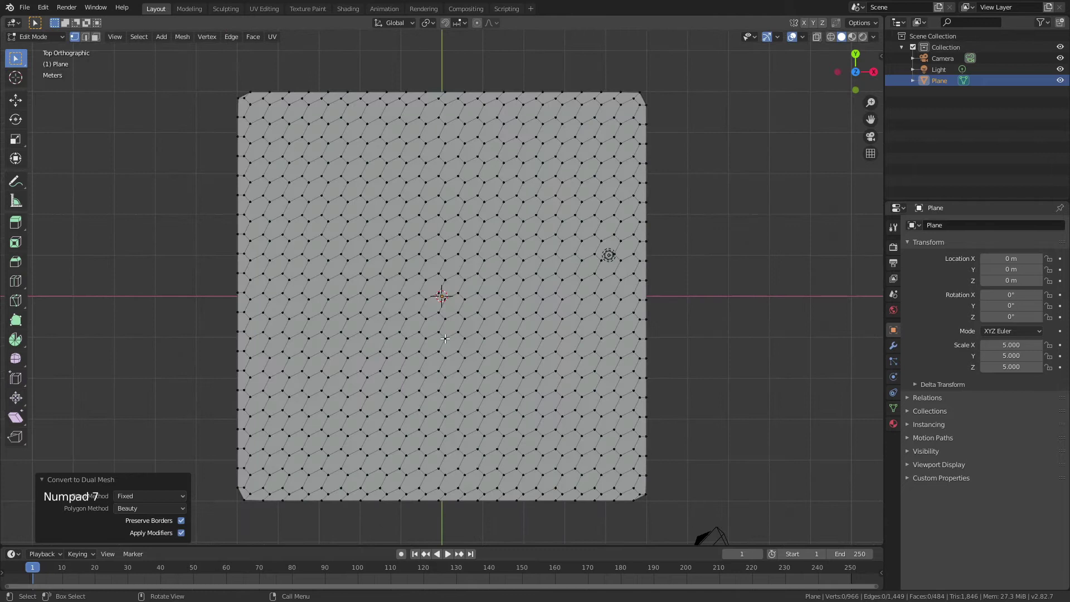
{"action": "key", "text": "a"}
{"action": "key", "text": "r"}
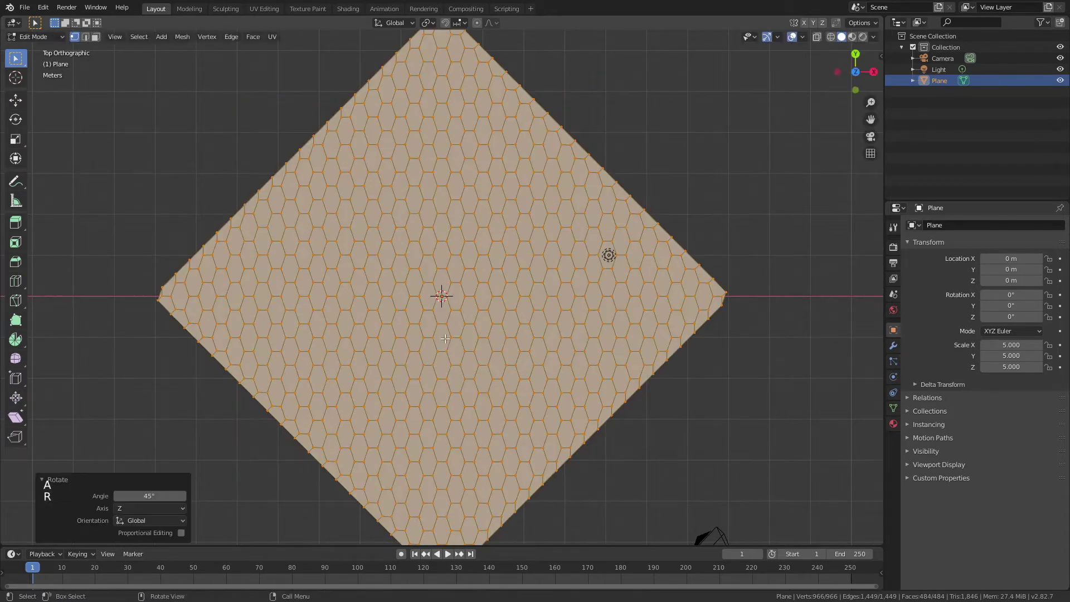
- Squash the diamond along Y and inspect the honeycomb in perspective
{"action": "key", "text": "s"}
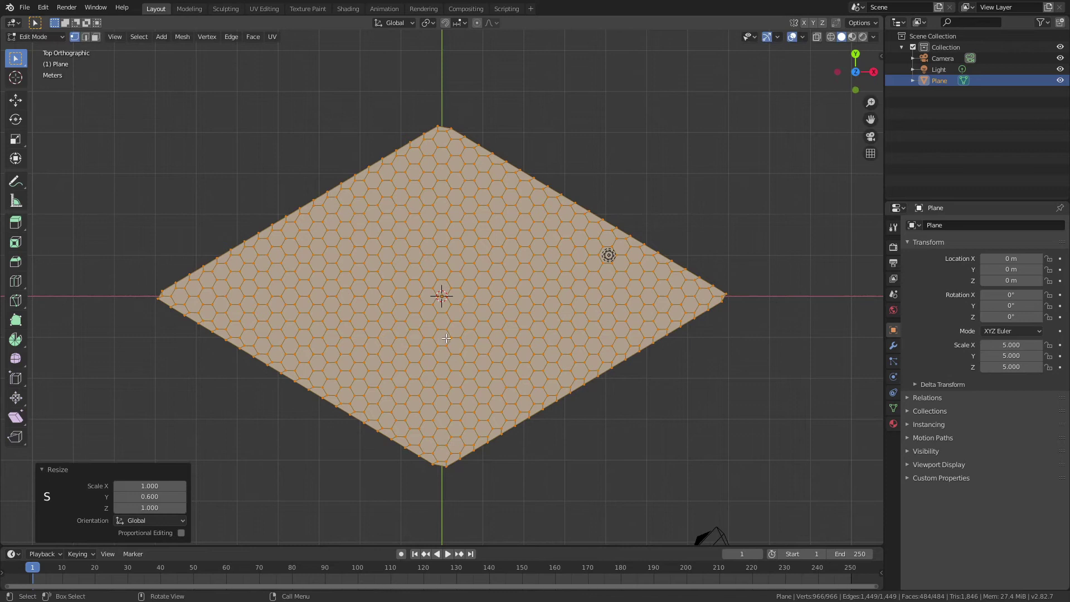
{"action": "scroll", "scroll_direction": "up", "scroll_amount": 3}
{"action": "middle_click", "coordinate": [520, 331]}
{"action": "scroll", "scroll_direction": "down", "scroll_amount": 3}
{"action": "scroll", "scroll_direction": "down", "scroll_amount": 3}
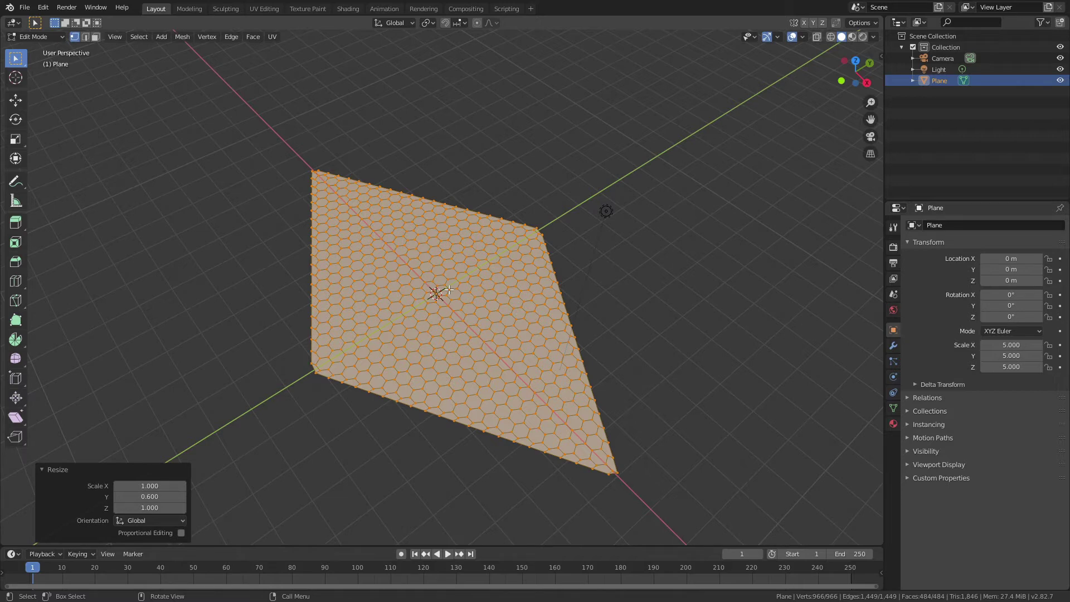
- Return to top view of the honeycomb in face select mode
{"action": "key", "text": "Tab"}
{"action": "key", "text": "Tab"}
{"action": "key", "text": "KP_7"}
{"action": "scroll", "scroll_direction": "up", "scroll_amount": 3}
{"action": "scroll", "scroll_direction": "down", "scroll_amount": 3}
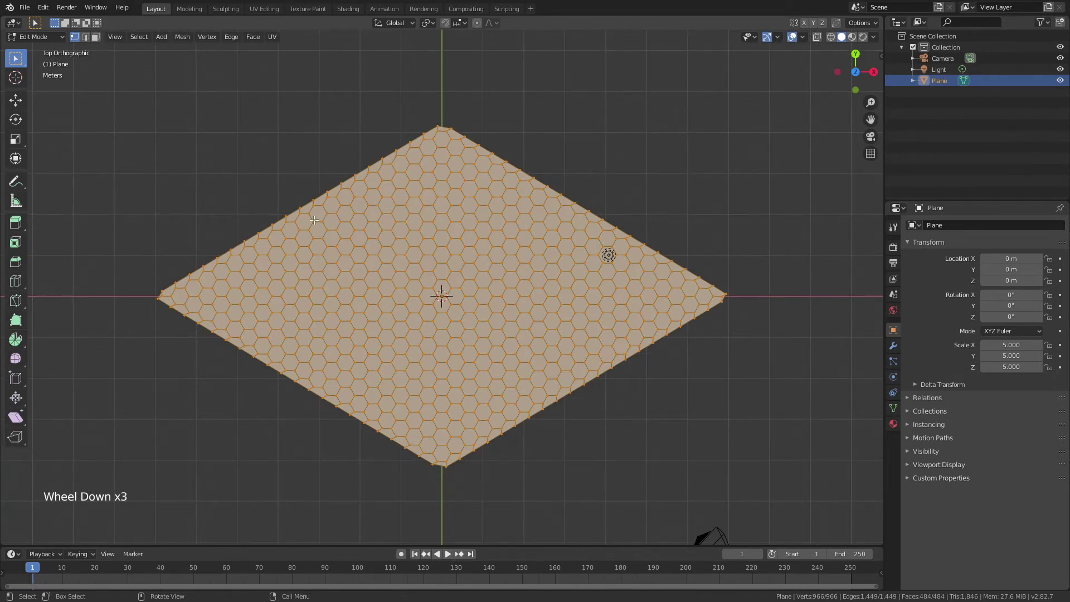
{"action": "key", "text": "3"}
- Box-select the central rectangle of hexagons, invert the selection and delete the outer faces
{"action": "key", "text": "alt+a"}
{"action": "left_click", "coordinate": [334, 205]}
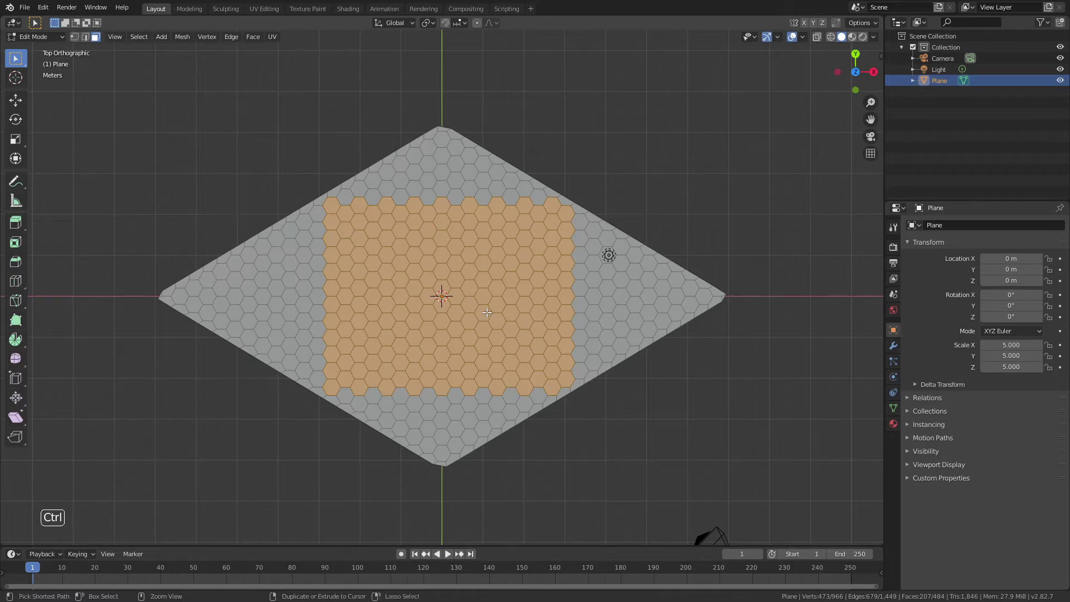
{"action": "key", "text": "ctrl+i"}
{"action": "key", "text": "x"}
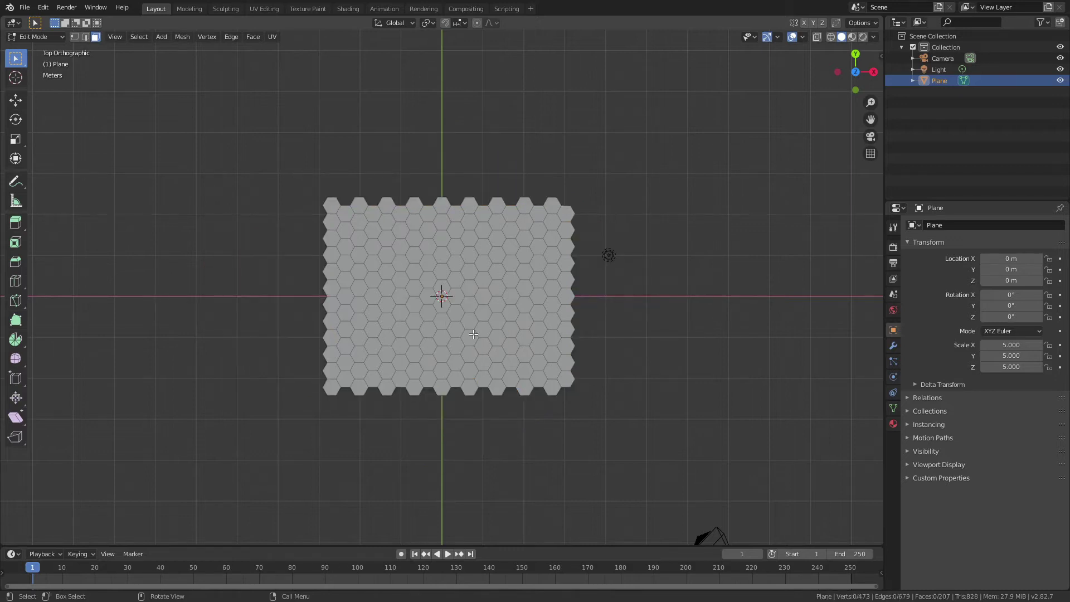
- In camera view, scale the hexagon patch past the frame, nudge it along X and apply its scale
{"action": "key", "text": "Tab"}
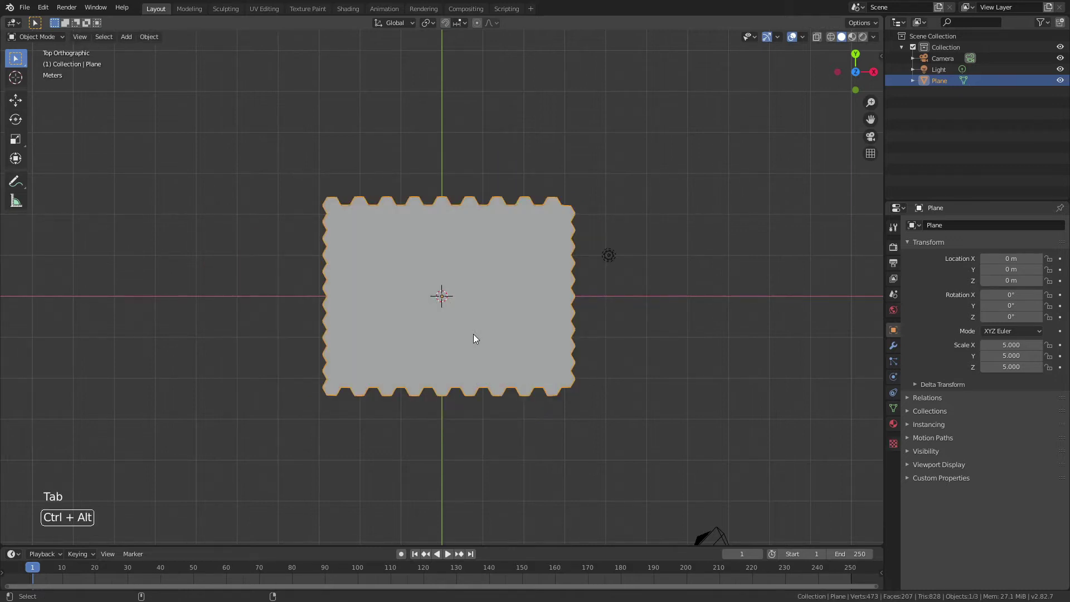
{"action": "key", "text": "ctrl+alt+KP_0"}
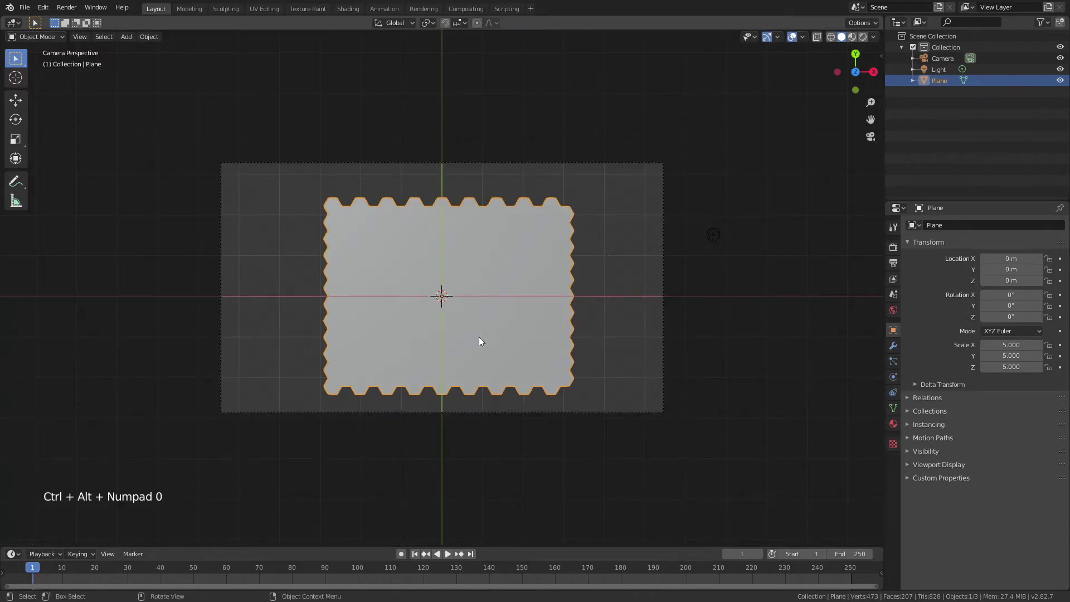
{"action": "left_click", "coordinate": [517, 346]}
{"action": "key", "text": "s"}
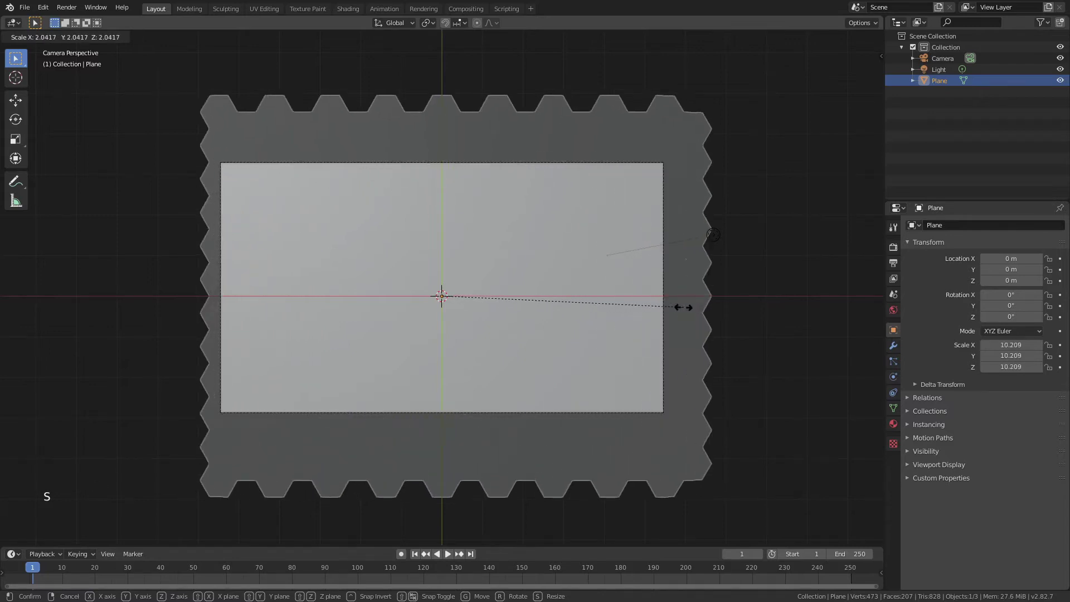
{"action": "key", "text": "g"}
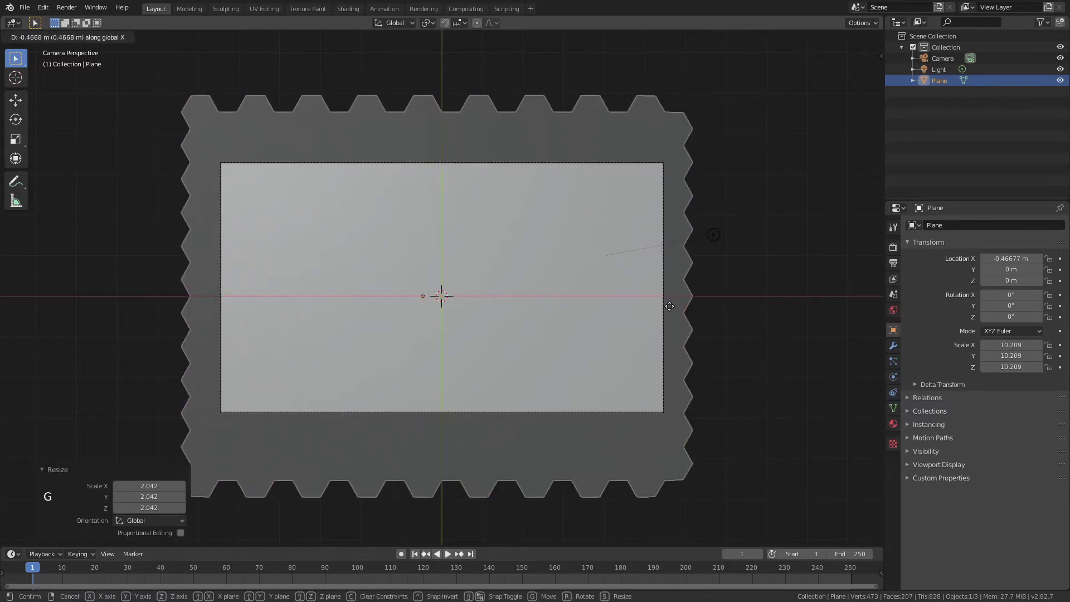
{"action": "key", "text": "ctrl+a"}
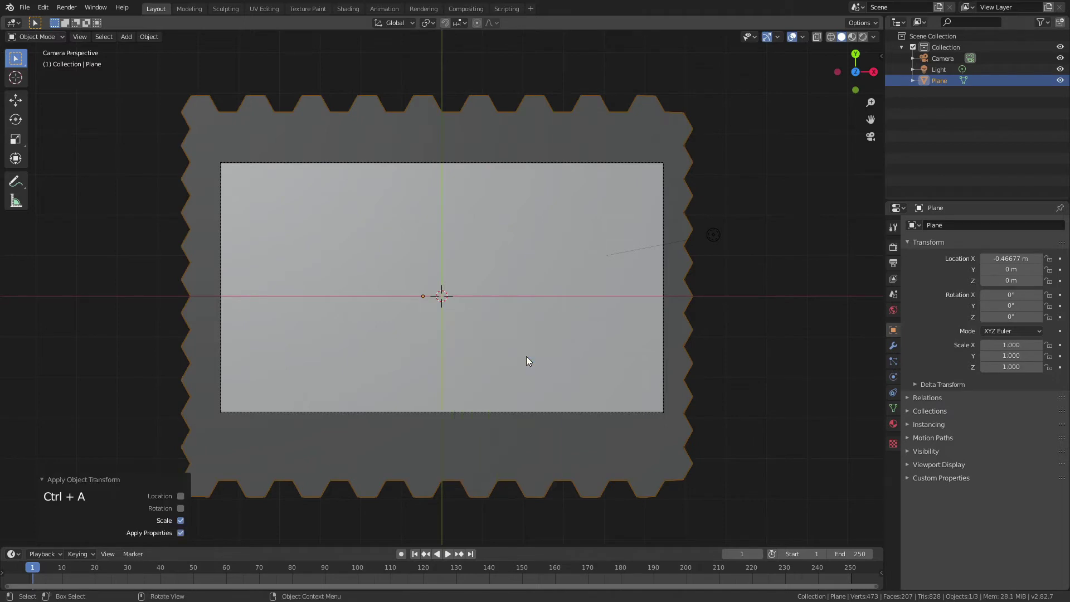
- Select all hexagons and edge-split them into separate tiles, then inspect the result
{"action": "key", "text": "Tab"}
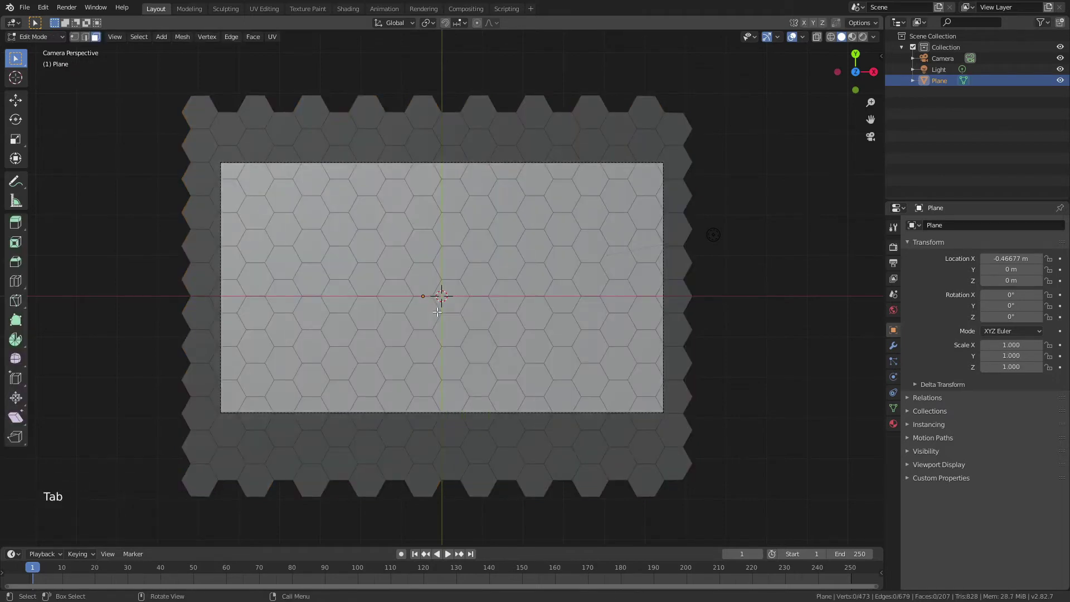
{"action": "key", "text": "a"}
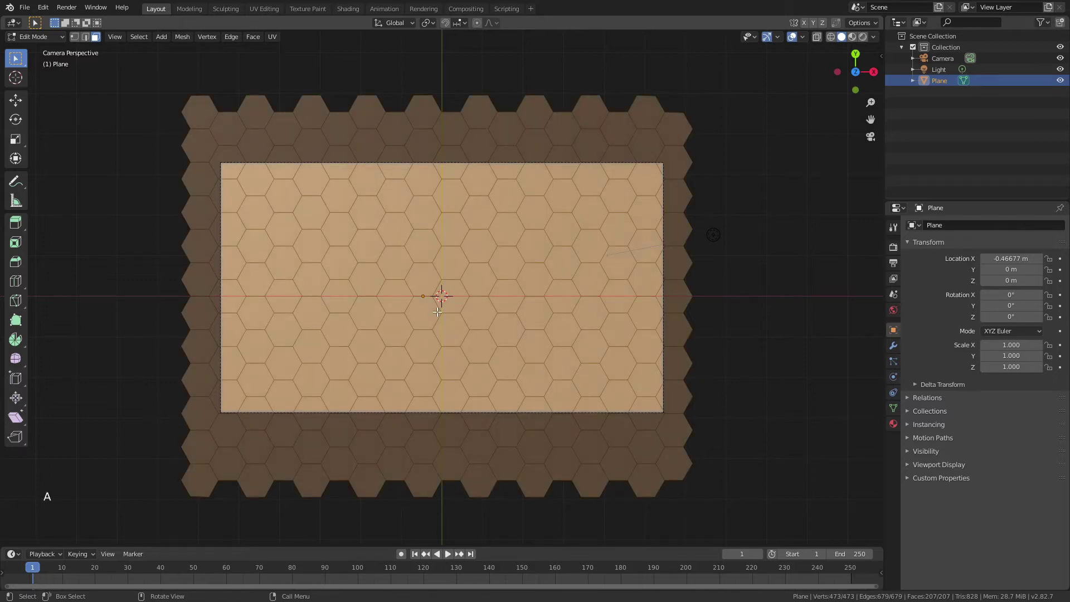
{"action": "key", "text": "F3"}
{"action": "key", "text": "BackSpace"}
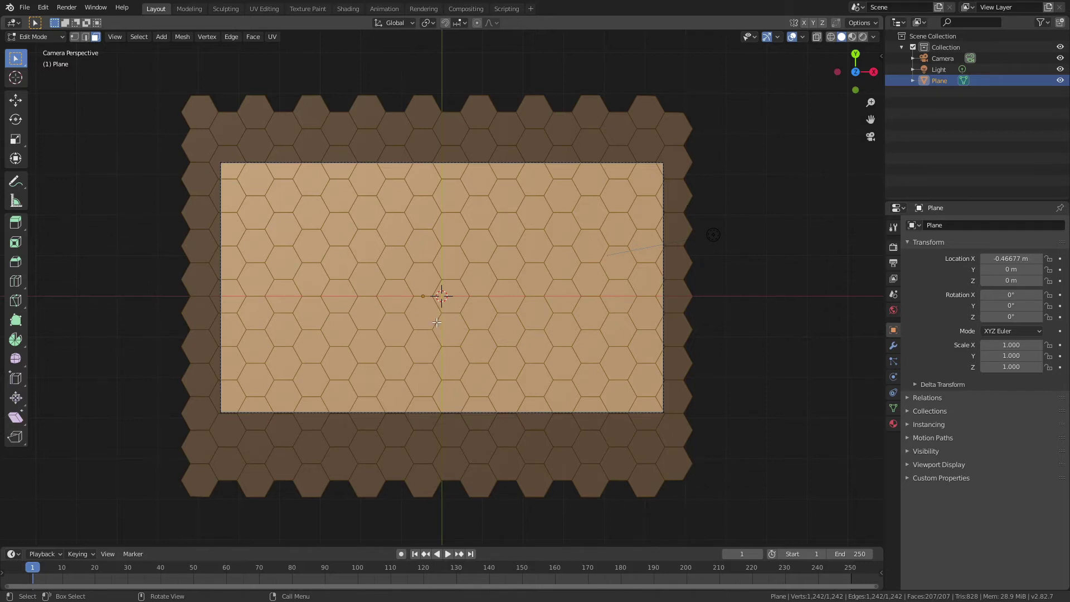
{"action": "middle_click", "coordinate": [453, 320]}
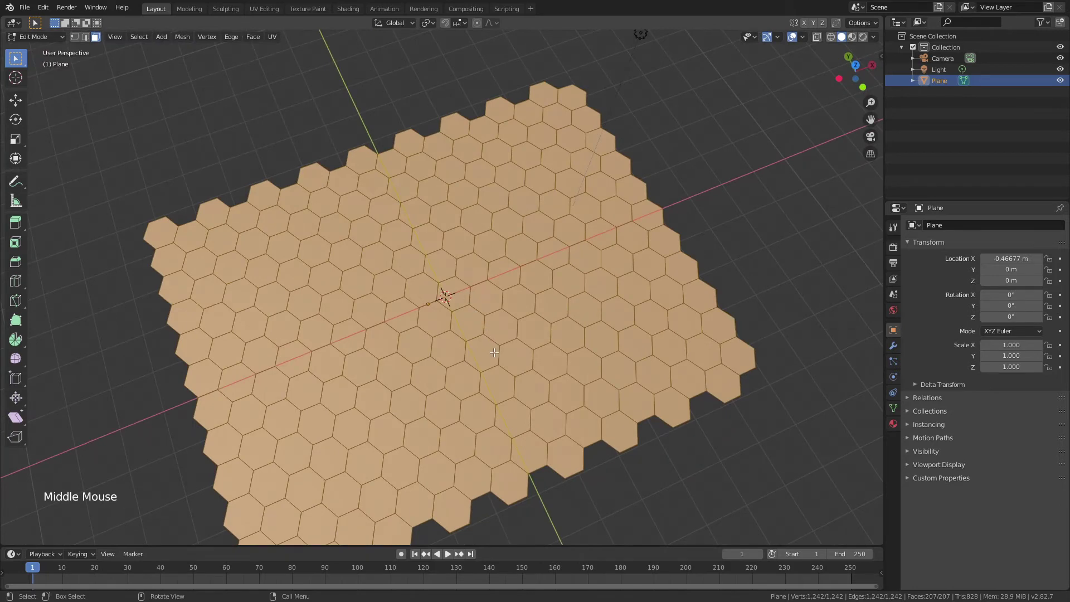
{"action": "scroll", "scroll_direction": "up", "scroll_amount": 3}
{"action": "middle_click", "coordinate": [511, 346]}
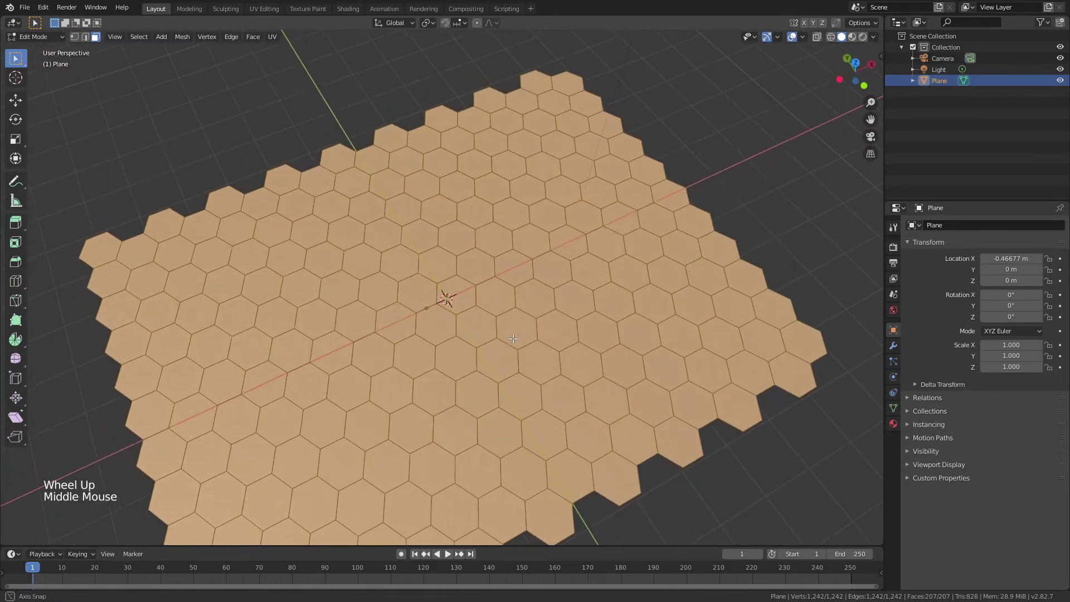
{"action": "middle_click", "coordinate": [520, 311]}
{"action": "scroll", "scroll_direction": "down", "scroll_amount": 3}
{"action": "middle_click", "coordinate": [539, 270]}
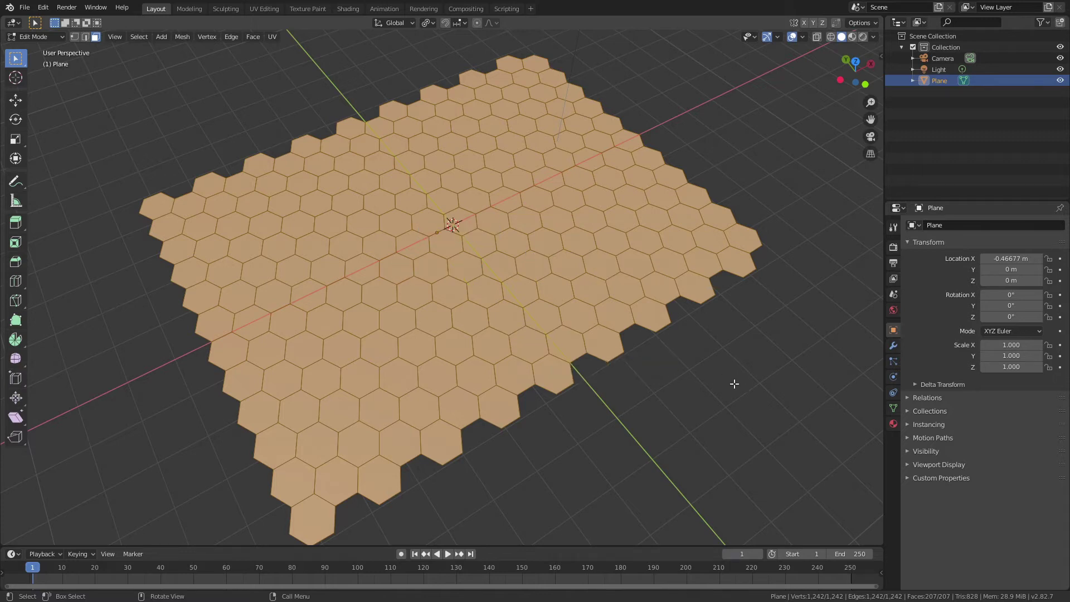
- Scale each tile to 0.95 about its own origin to open thin gaps, then leave Edit Mode
{"action": "key", "text": "s"}
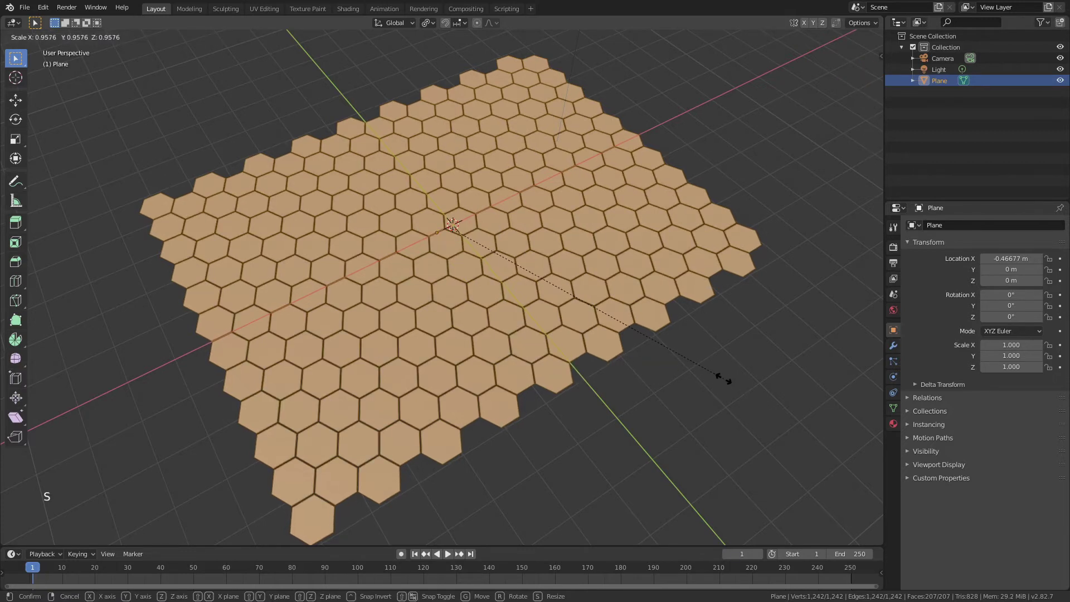
{"action": "middle_click", "coordinate": [473, 336]}
{"action": "key", "text": "Tab"}
{"action": "middle_click", "coordinate": [480, 341]}
{"action": "left_click", "coordinate": [655, 379]}
{"action": "middle_click", "coordinate": [632, 369]}
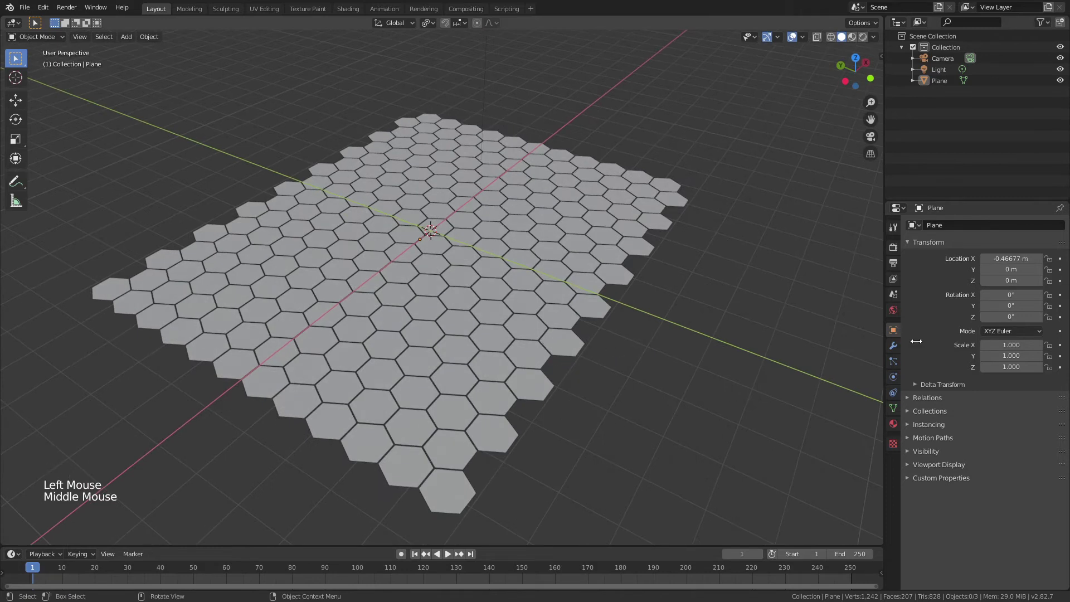
- Add a Solidify modifier for thickness and a Bevel modifier with 0.01 m offset and 2 segments
{"action": "left_click", "coordinate": [894, 350]}
{"action": "left_click", "coordinate": [927, 229]}
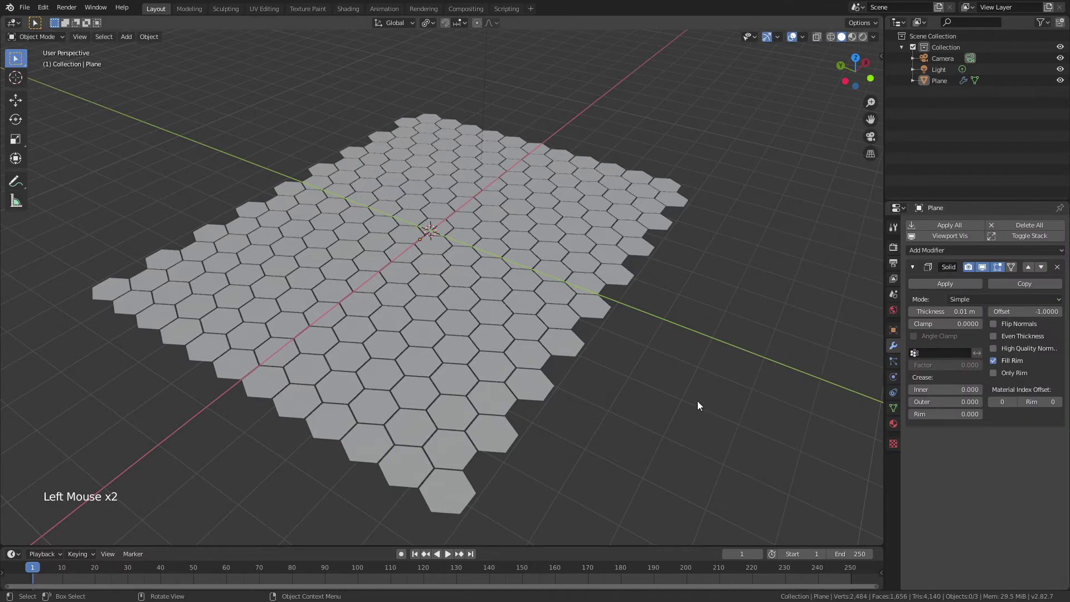
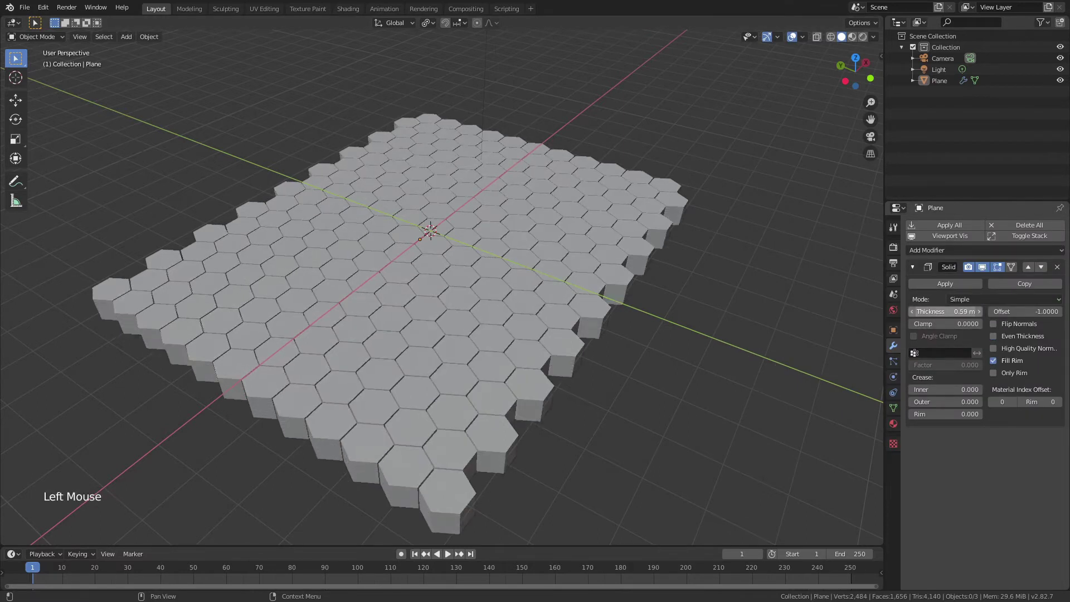
{"action": "left_click", "coordinate": [913, 269]}
{"action": "left_click", "coordinate": [929, 257]}
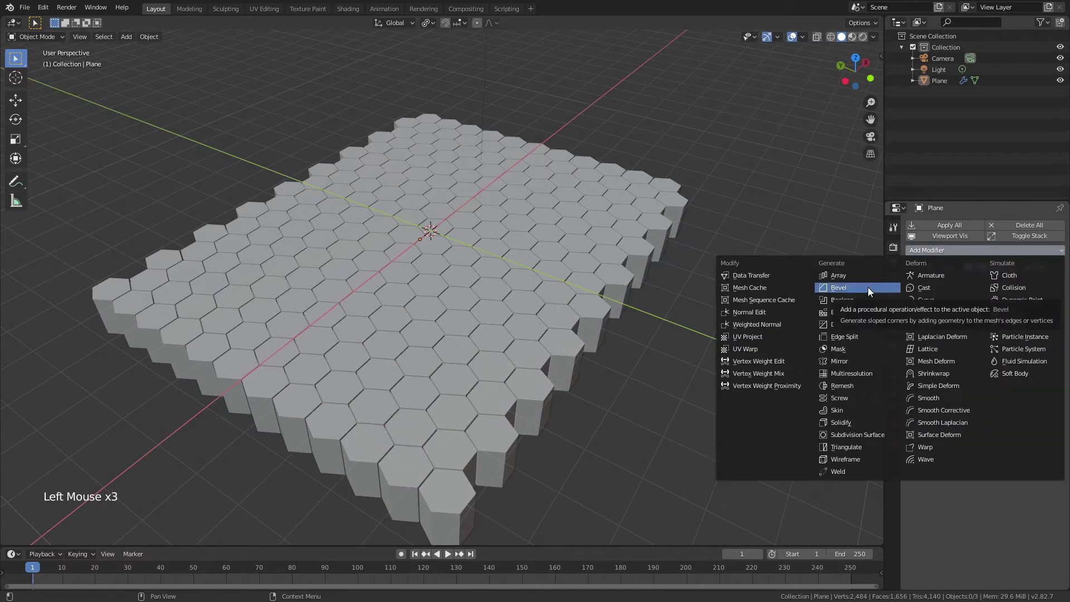
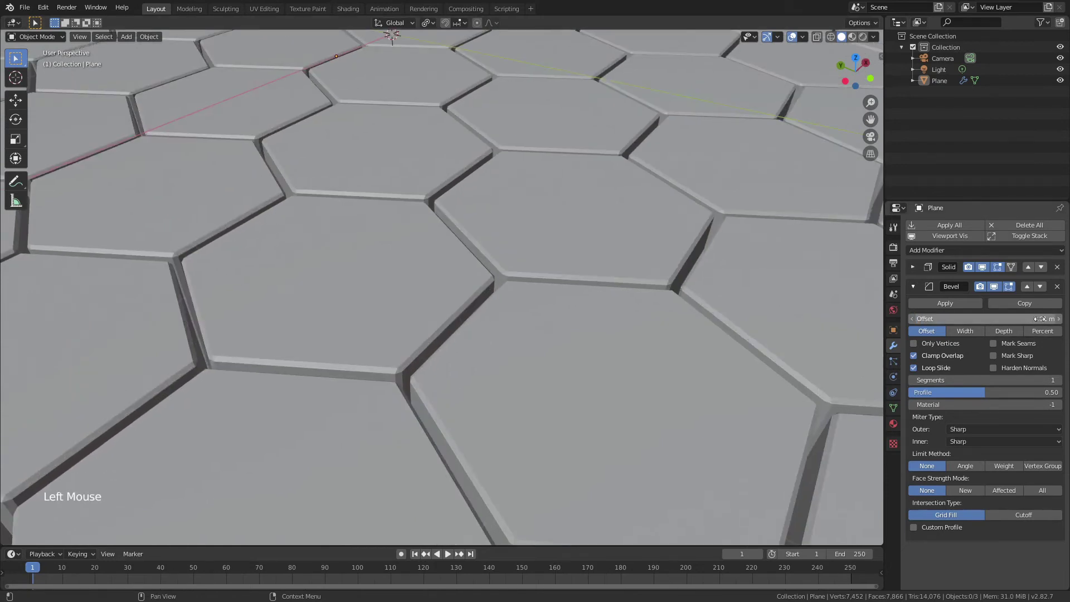
{"action": "left_click", "coordinate": [1062, 387]}
- Apply smooth shading to the tiles and zoom out to view the field
{"action": "right_click", "coordinate": [371, 297]}
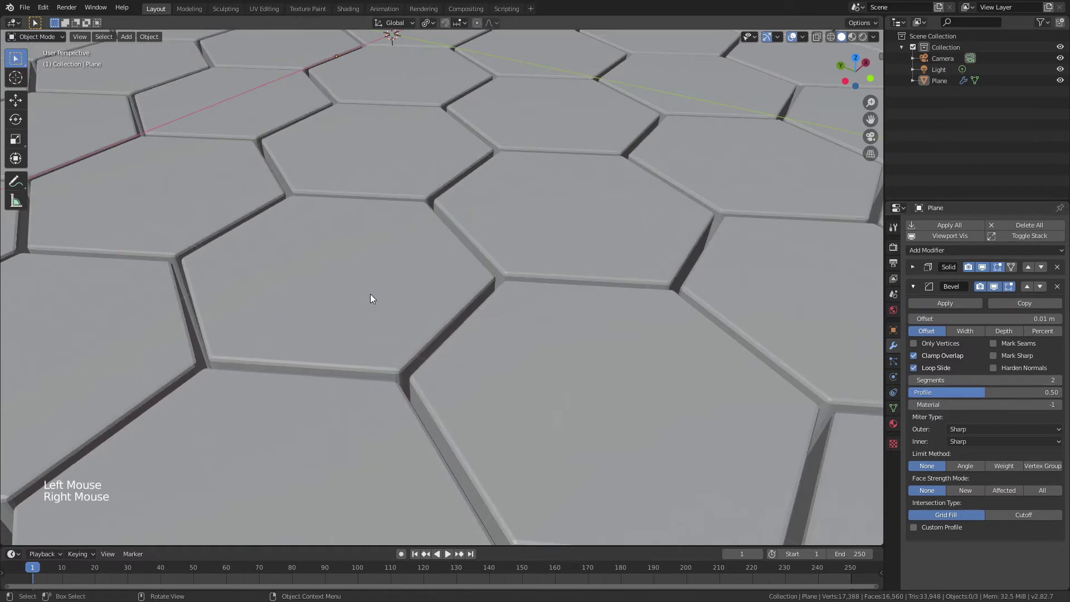
{"action": "scroll", "scroll_direction": "down", "scroll_amount": 3}
{"action": "left_click", "coordinate": [434, 335]}
{"action": "right_click", "coordinate": [432, 334]}
{"action": "scroll", "scroll_direction": "down", "scroll_amount": 3}
{"action": "scroll", "scroll_direction": "up", "scroll_amount": 3}
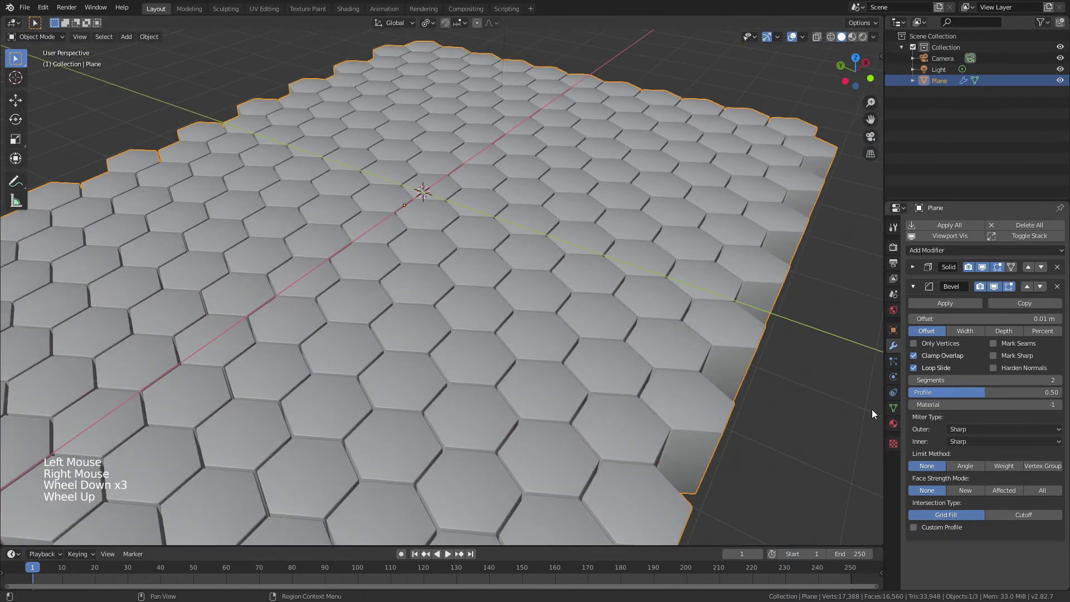
{"action": "middle_click", "coordinate": [541, 409]}
{"action": "scroll", "scroll_direction": "up", "scroll_amount": 3}
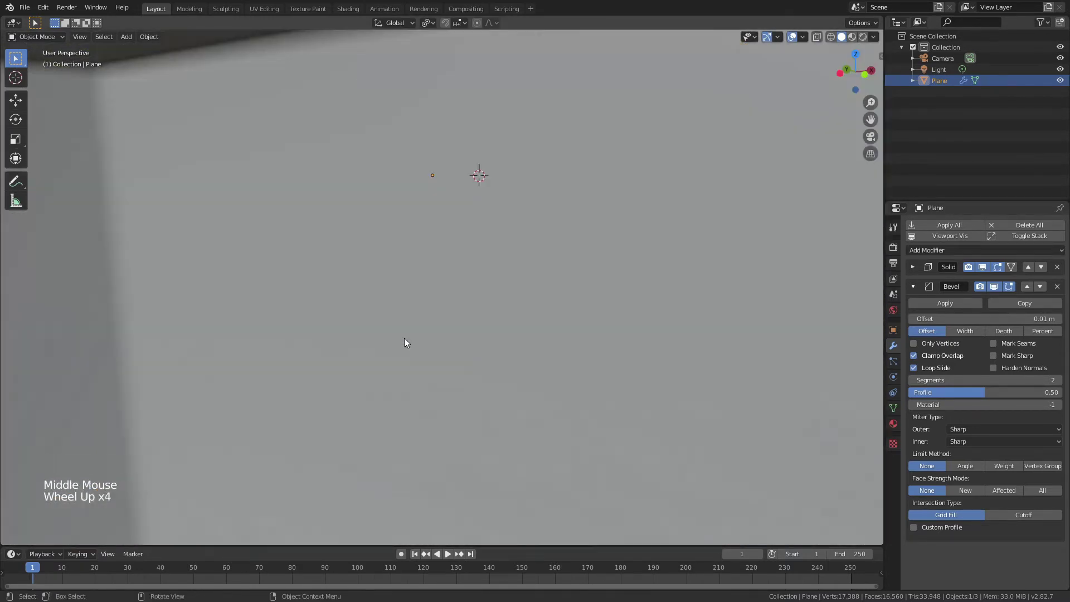
{"action": "scroll", "scroll_direction": "down", "scroll_amount": 3}
{"action": "left_click", "coordinate": [918, 289]}
{"action": "middle_click", "coordinate": [474, 334]}
{"action": "key", "text": "Tab"}
{"action": "scroll", "scroll_direction": "down", "scroll_amount": 3}
{"action": "middle_click", "coordinate": [483, 315]}
{"action": "scroll", "scroll_direction": "up", "scroll_amount": 3}
{"action": "middle_click", "coordinate": [463, 339]}
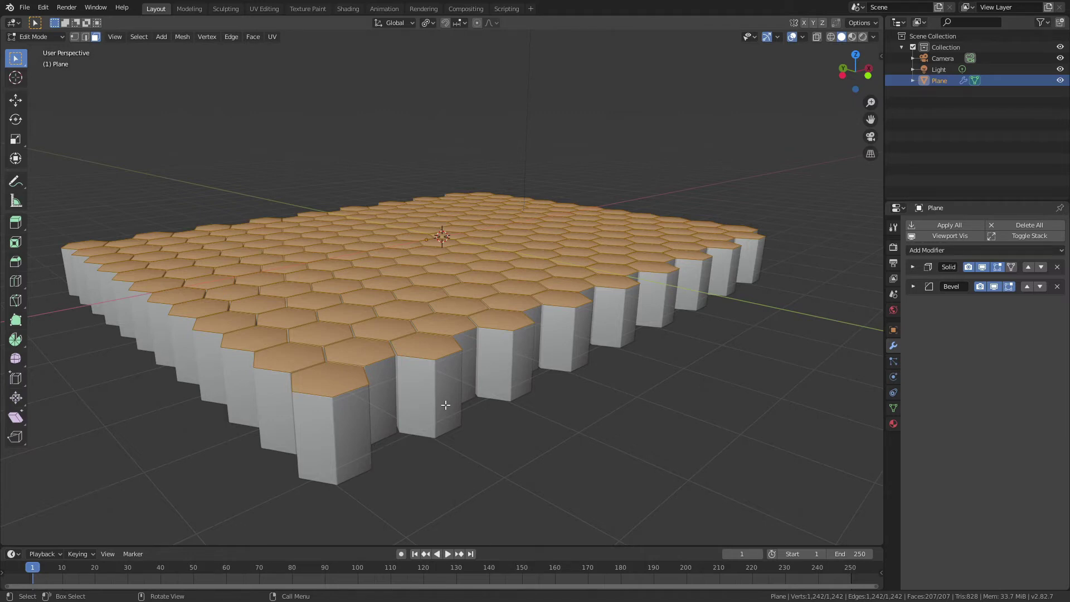
{"action": "key", "text": "KP_7"}
{"action": "scroll", "scroll_direction": "down", "scroll_amount": 3}
{"action": "scroll", "scroll_direction": "up", "scroll_amount": 3}
{"action": "key", "text": "KP_0"}
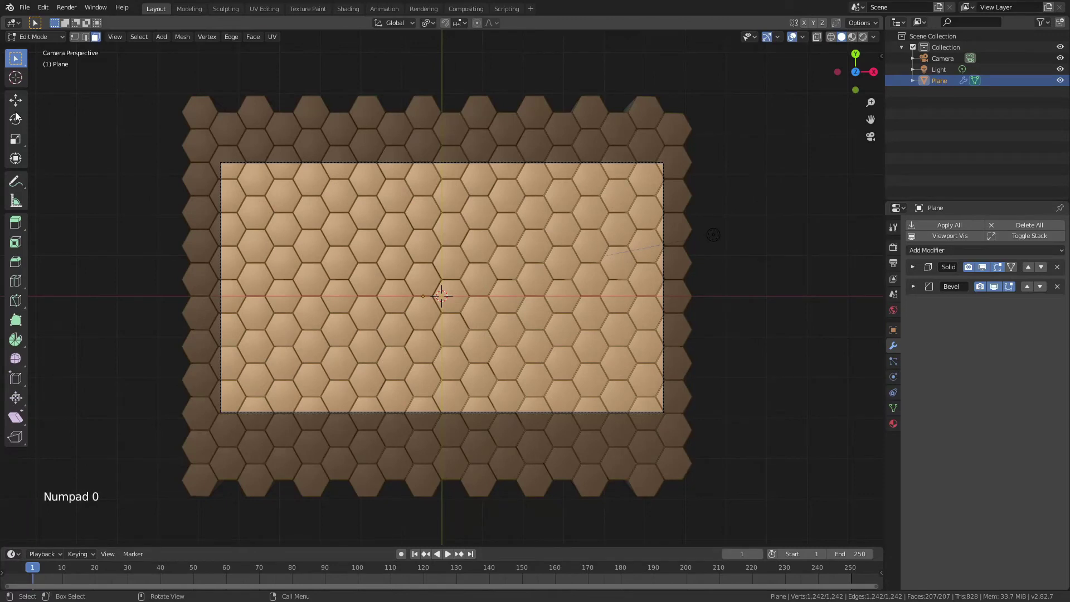
{"action": "key", "text": "Tab"}
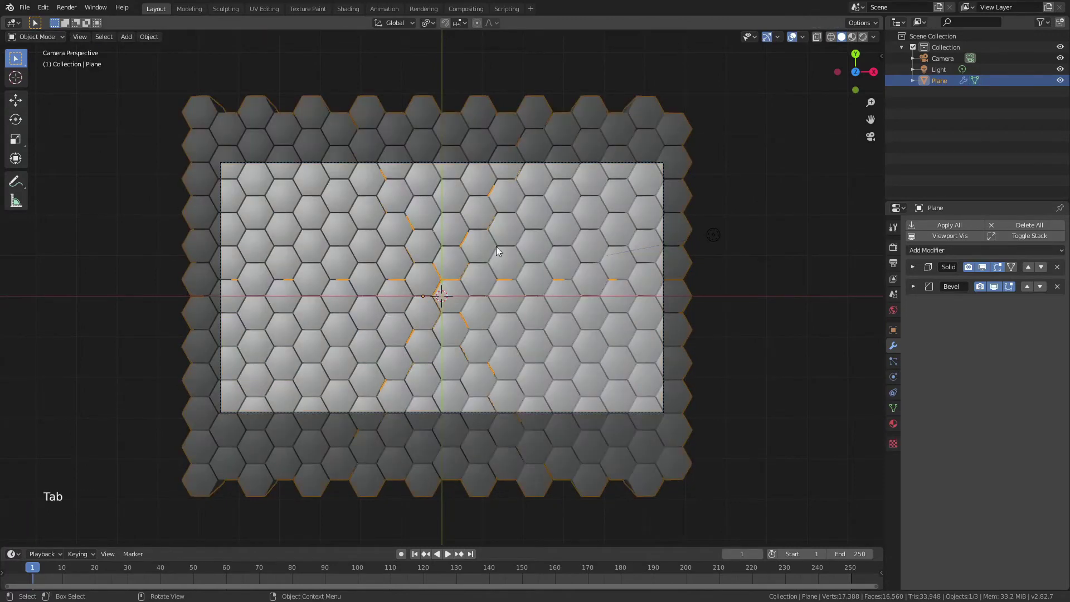
{"action": "middle_click", "coordinate": [418, 332]}
{"action": "scroll", "scroll_direction": "up", "scroll_amount": 3}
- Enable Auto Smooth normals in the mesh's Object Data properties
{"action": "left_click", "coordinate": [493, 312]}
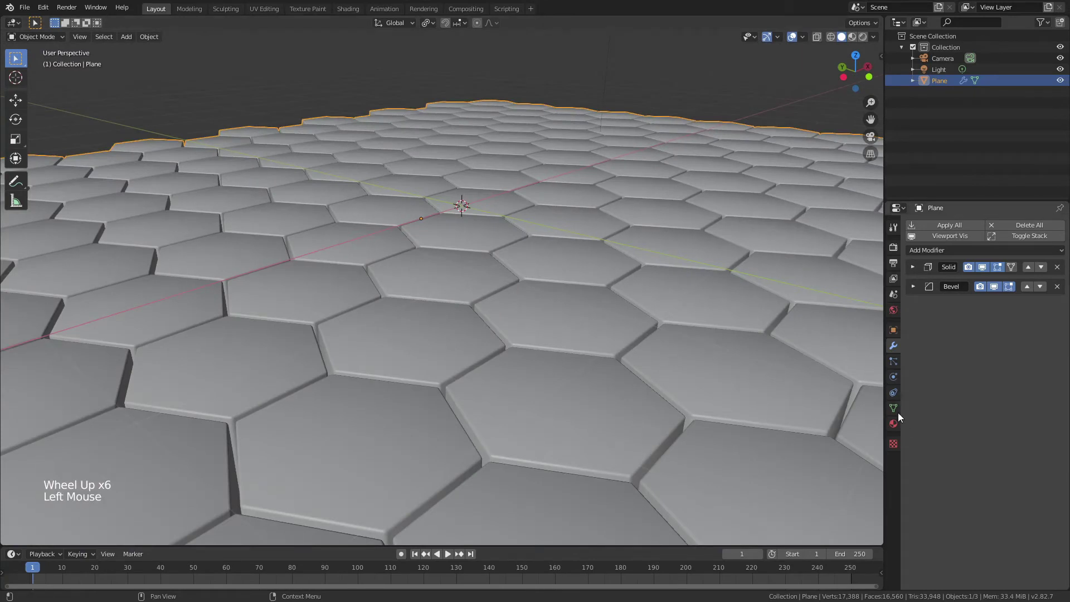
{"action": "left_click", "coordinate": [898, 414]}
{"action": "left_click", "coordinate": [911, 421]}
{"action": "left_click", "coordinate": [929, 436]}
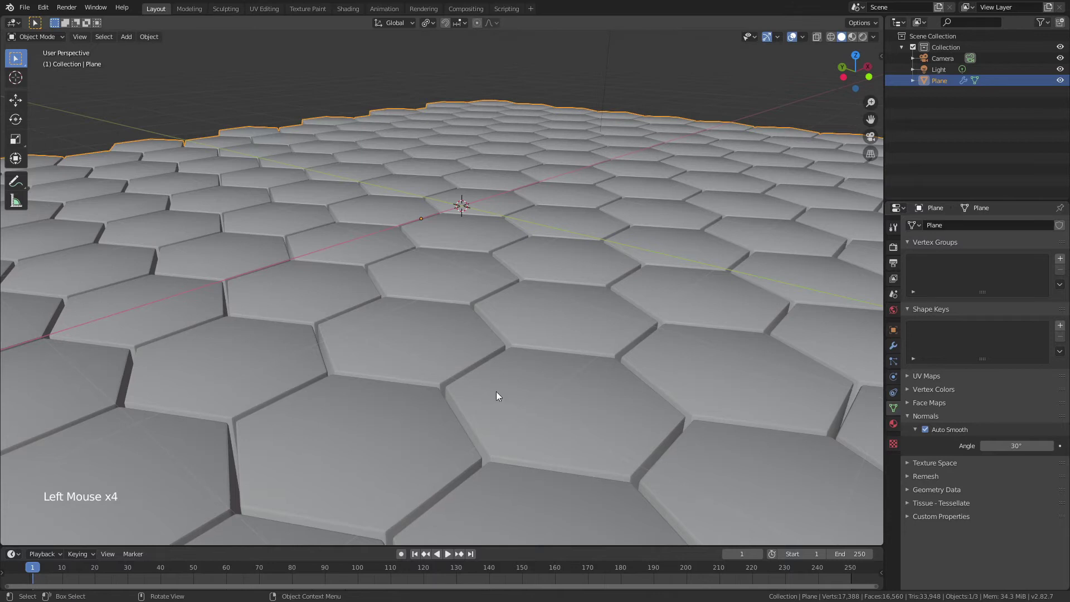
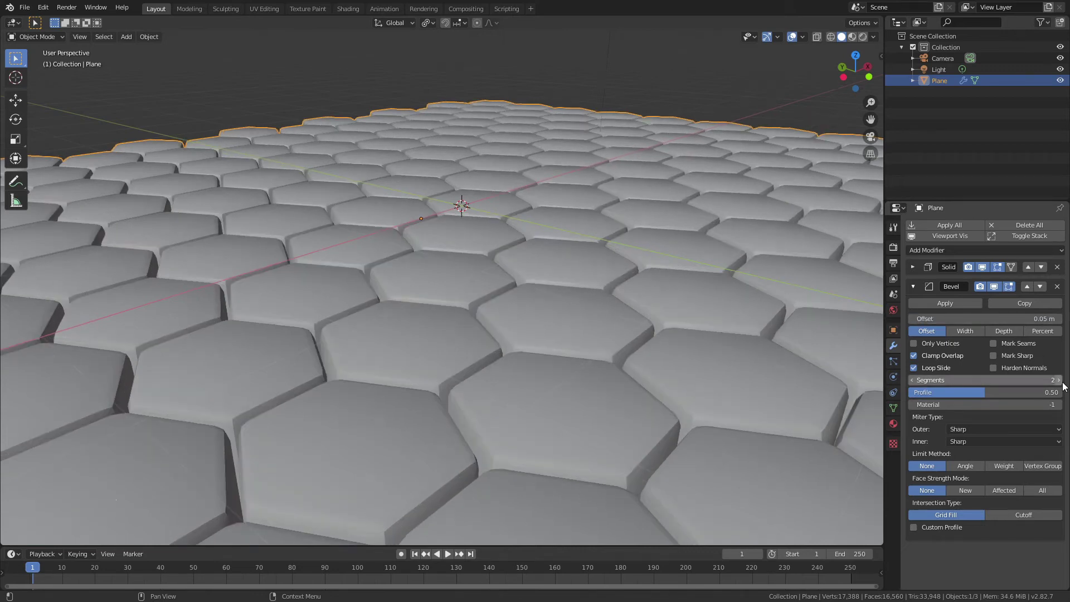
- Raise the Bevel to 3 segments with a 0.025 m offset and inspect the rounder edges
{"action": "left_click", "coordinate": [1065, 386]}
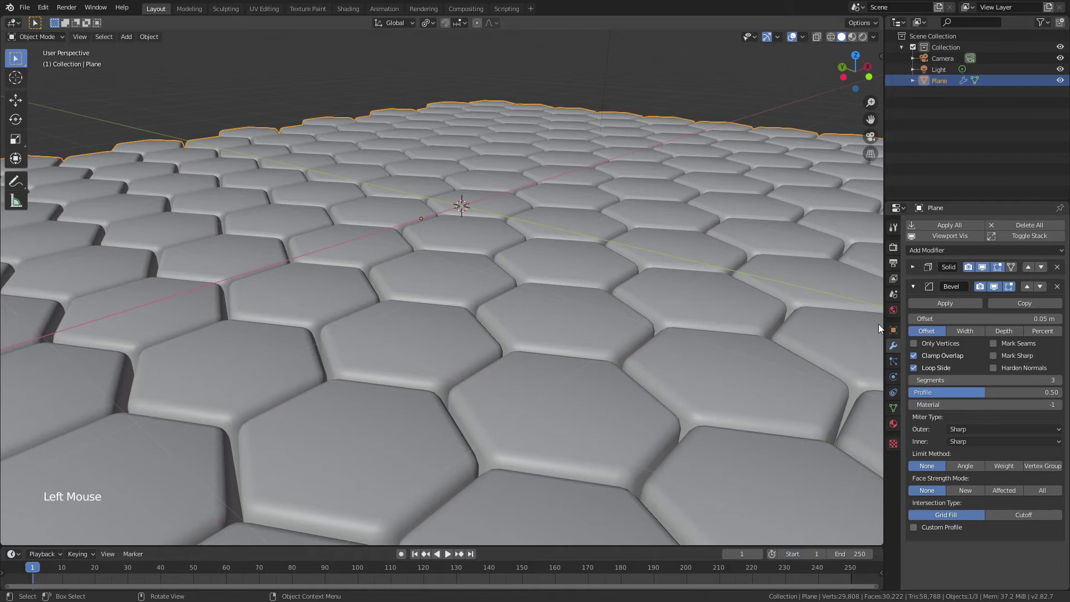
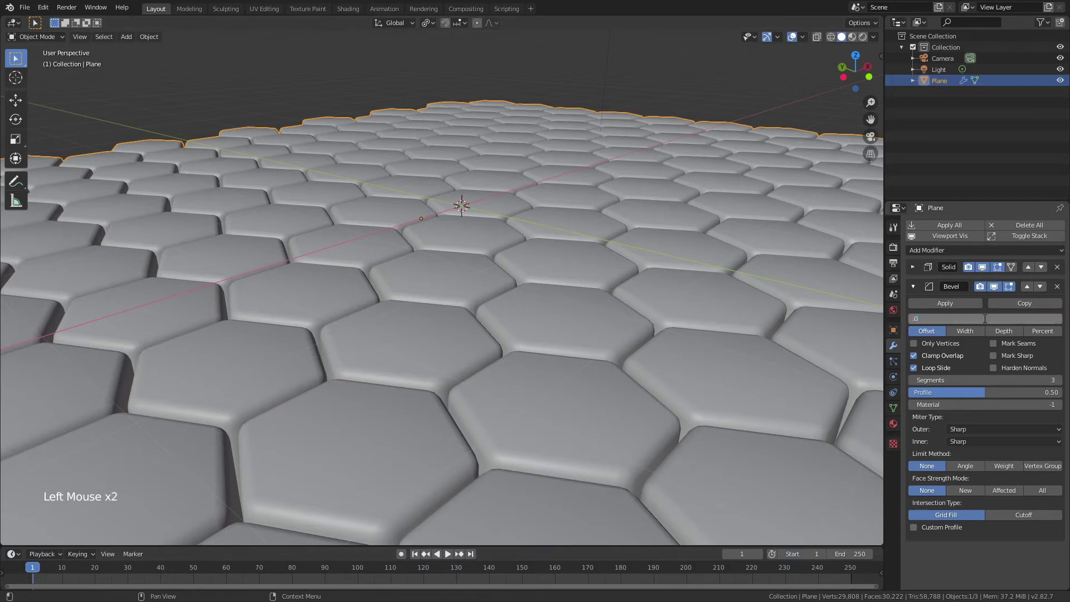
{"action": "middle_click", "coordinate": [486, 467]}
{"action": "scroll", "scroll_direction": "down", "scroll_amount": 3}
{"action": "middle_click", "coordinate": [465, 429]}
- Add a Wave modifier to the tile field and play the timeline to watch it ripple
{"action": "left_click", "coordinate": [657, 475]}
{"action": "middle_click", "coordinate": [492, 327]}
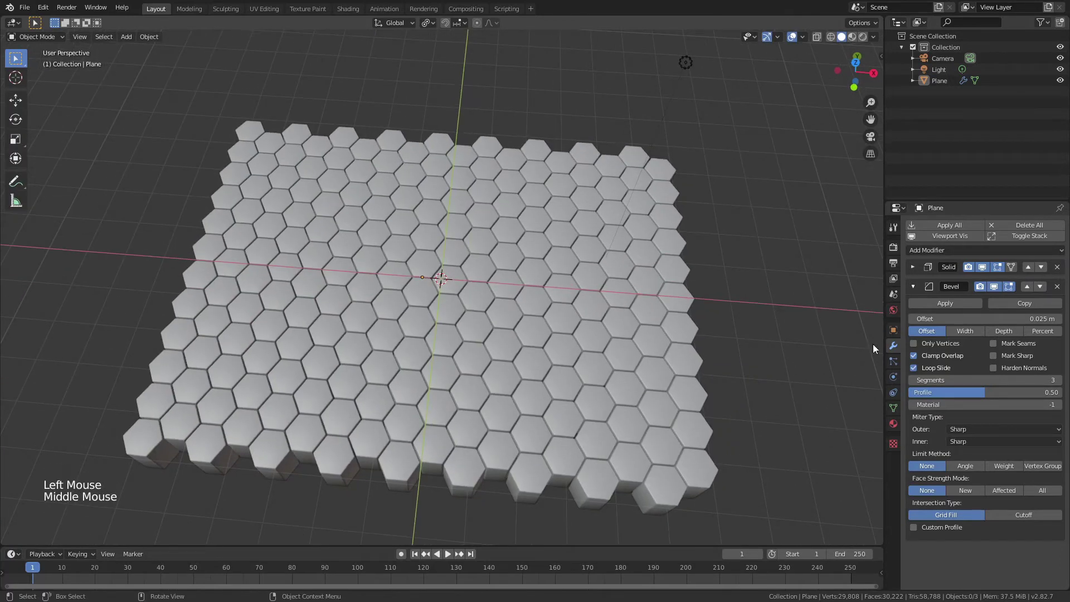
{"action": "left_click", "coordinate": [916, 288]}
{"action": "left_click", "coordinate": [929, 254]}
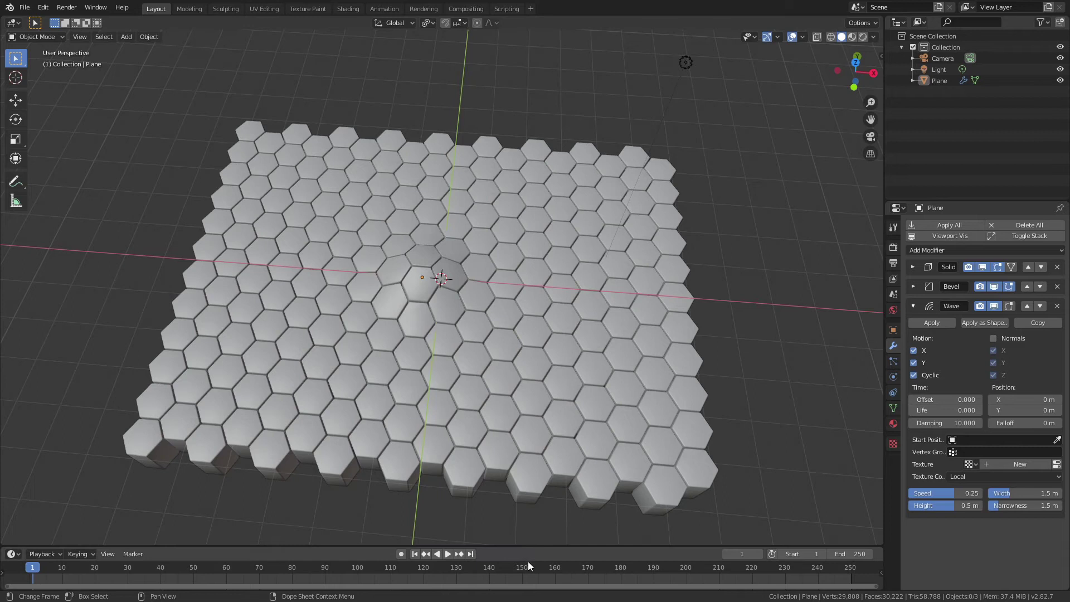
{"action": "left_click", "coordinate": [449, 559]}
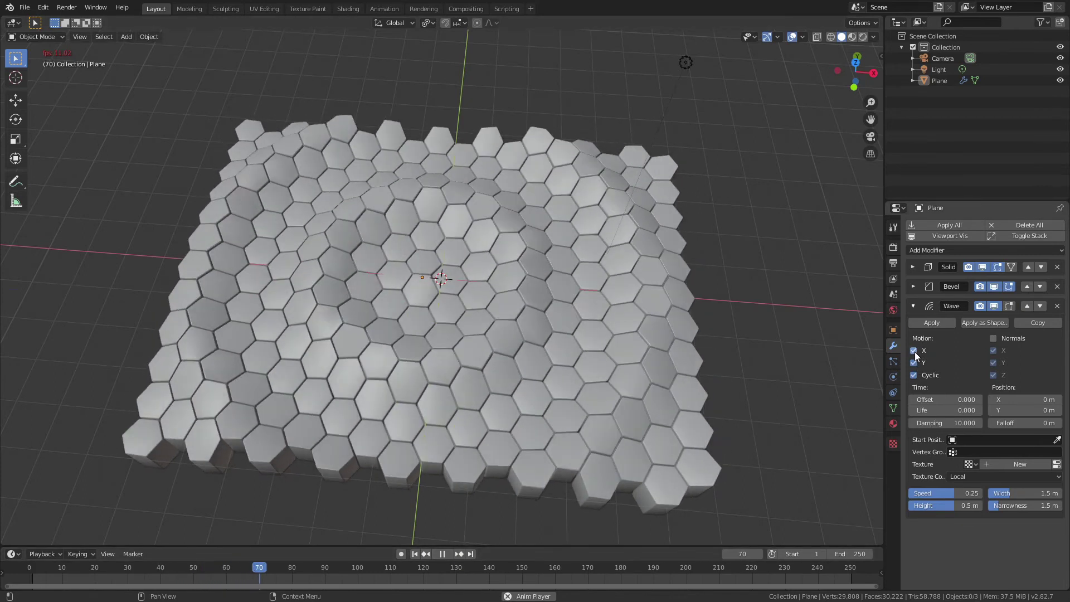
- Switch off the Wave's Motion X and Y so tiles only bob vertically, then stop playback
{"action": "left_click", "coordinate": [918, 356]}
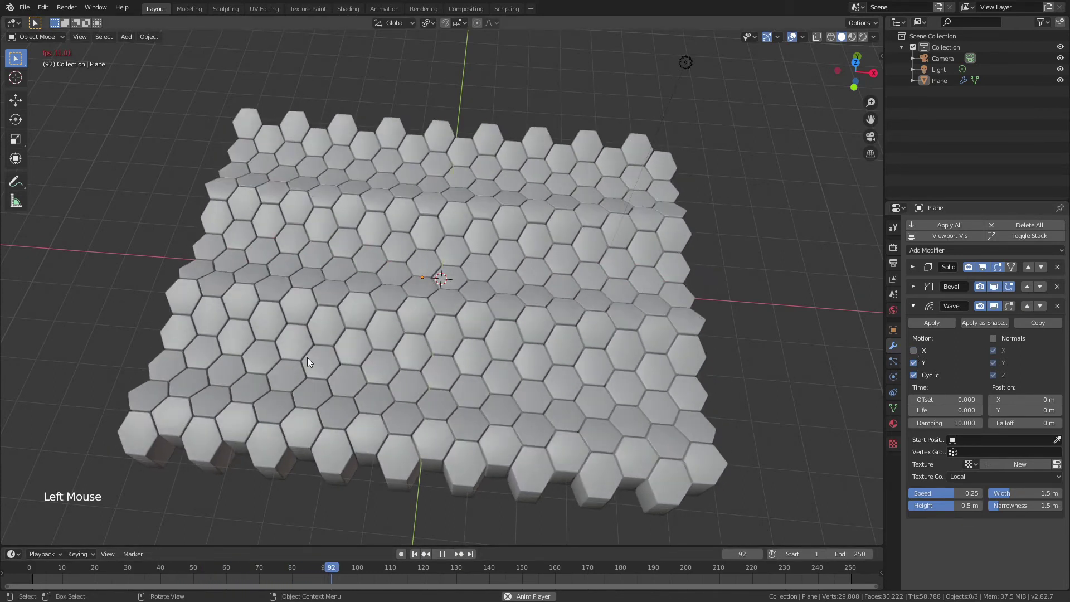
{"action": "left_click", "coordinate": [916, 360]}
{"action": "left_click", "coordinate": [916, 368]}
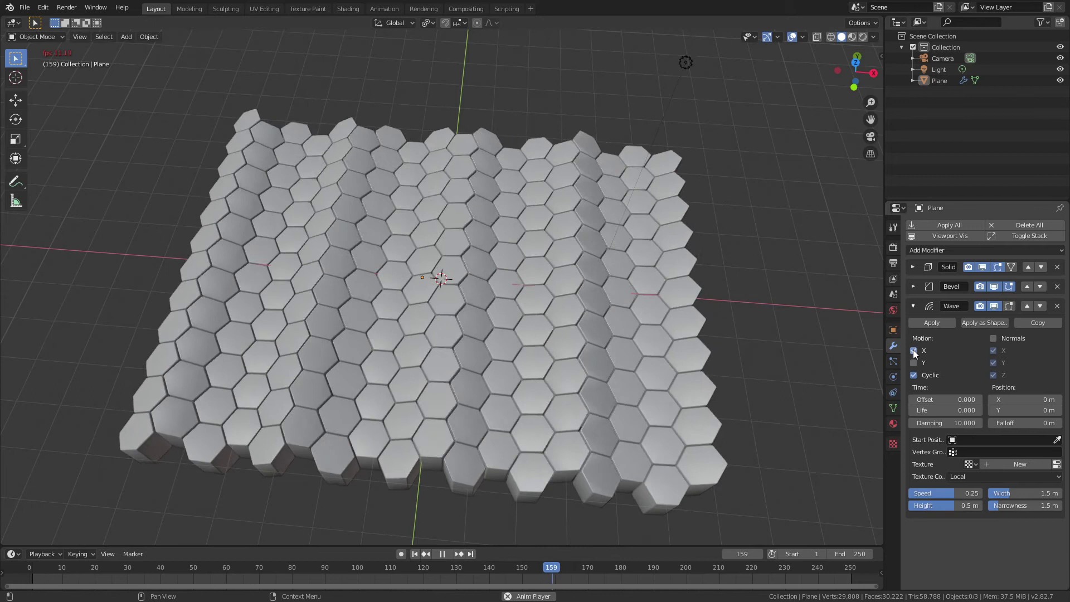
{"action": "left_click", "coordinate": [916, 354]}
{"action": "middle_click", "coordinate": [541, 365]}
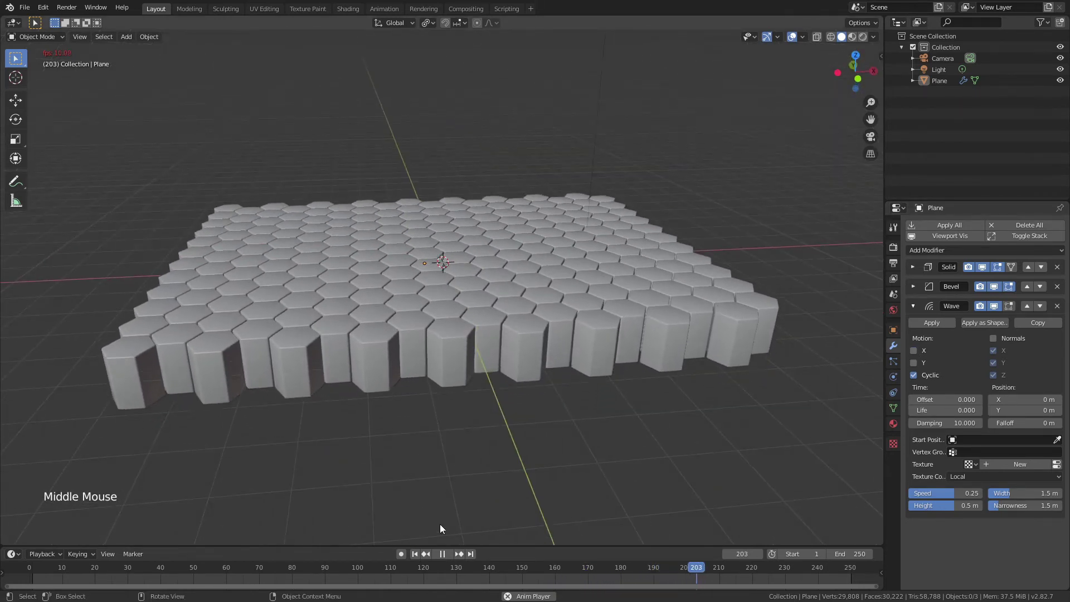
{"action": "left_click", "coordinate": [443, 554]}
{"action": "middle_click", "coordinate": [451, 463]}
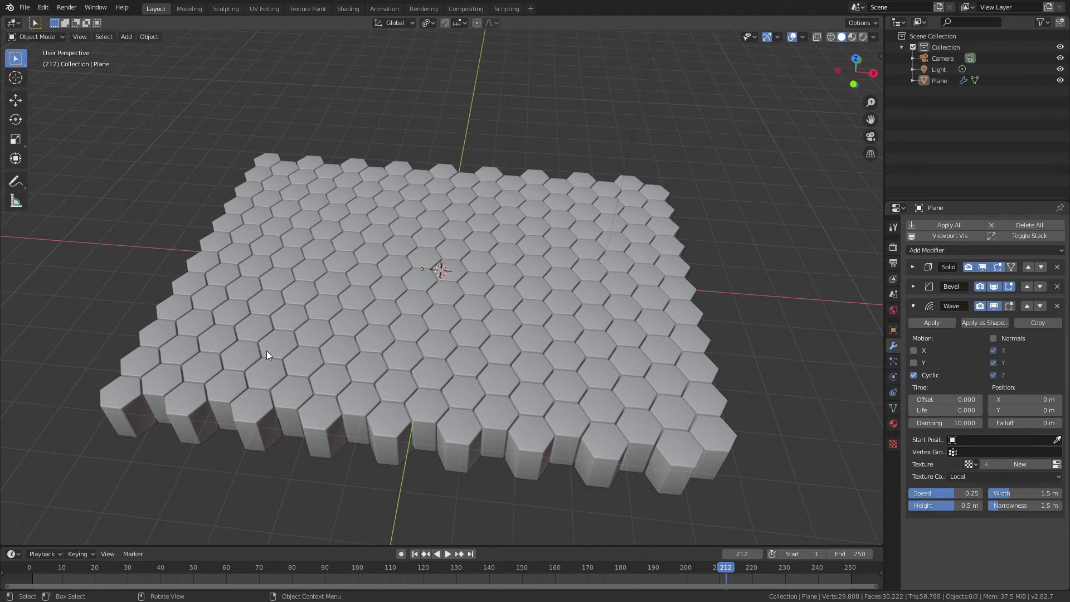
- In Edit Mode, deselect everything and pick a thinned random scattering of tile faces
{"action": "key", "text": "Tab"}
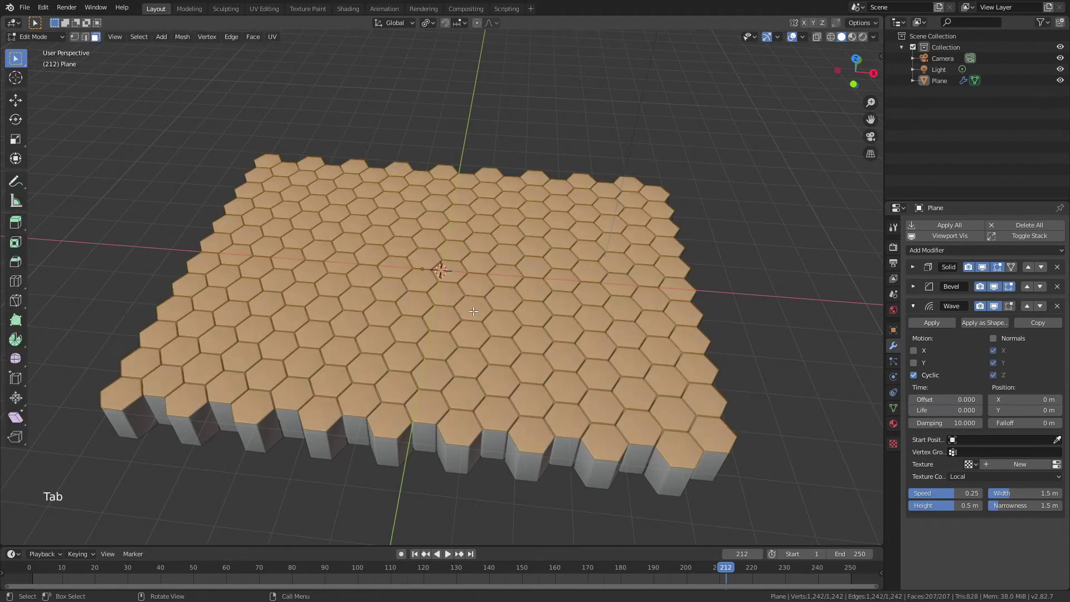
{"action": "key", "text": "alt+a"}
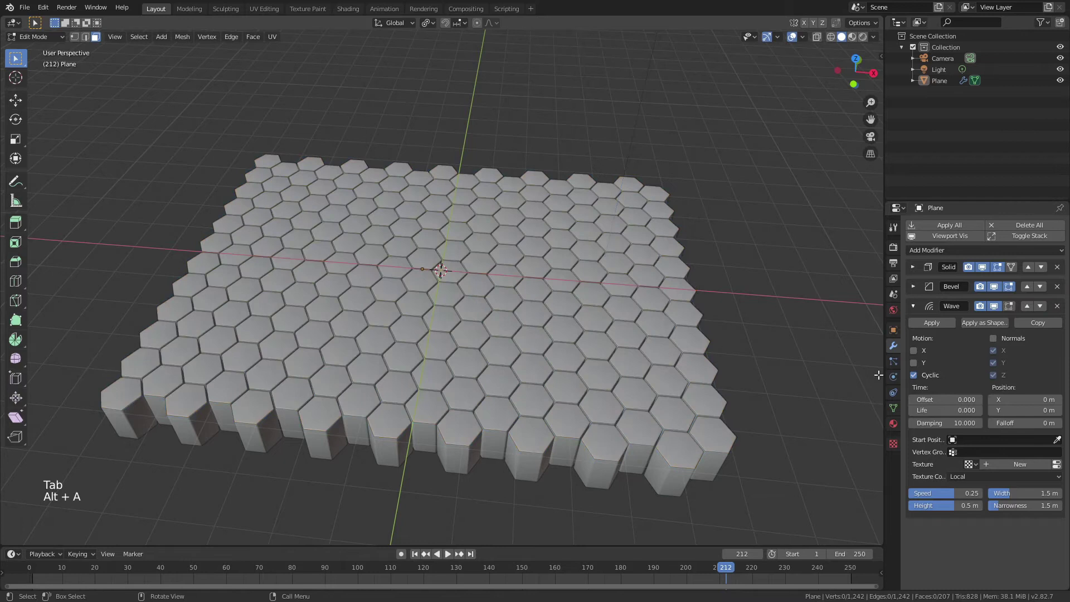
{"action": "left_click", "coordinate": [898, 411]}
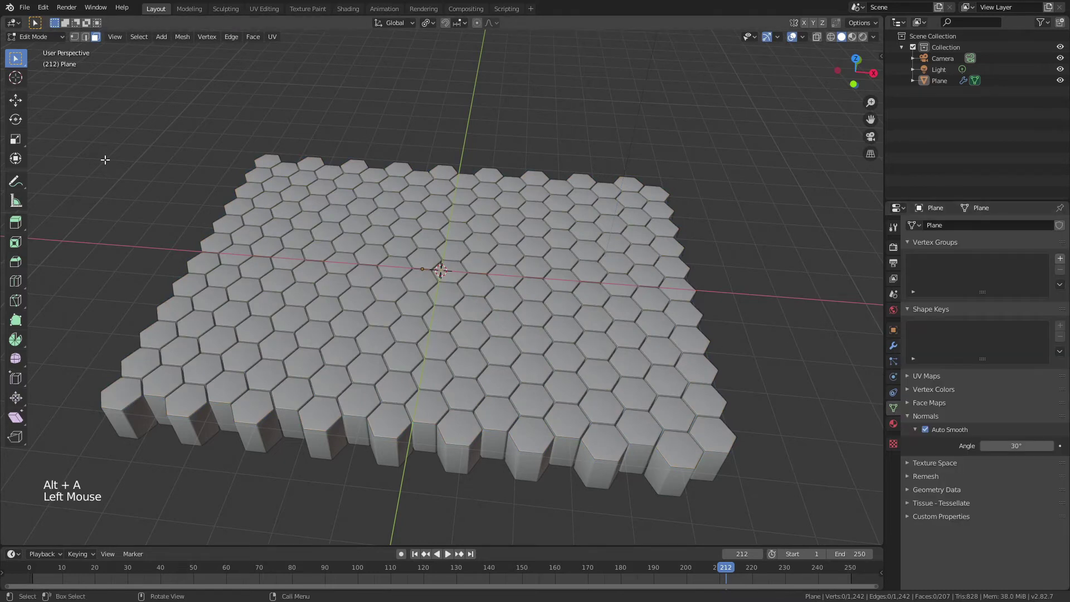
{"action": "key", "text": "3"}
{"action": "left_click", "coordinate": [140, 40]}
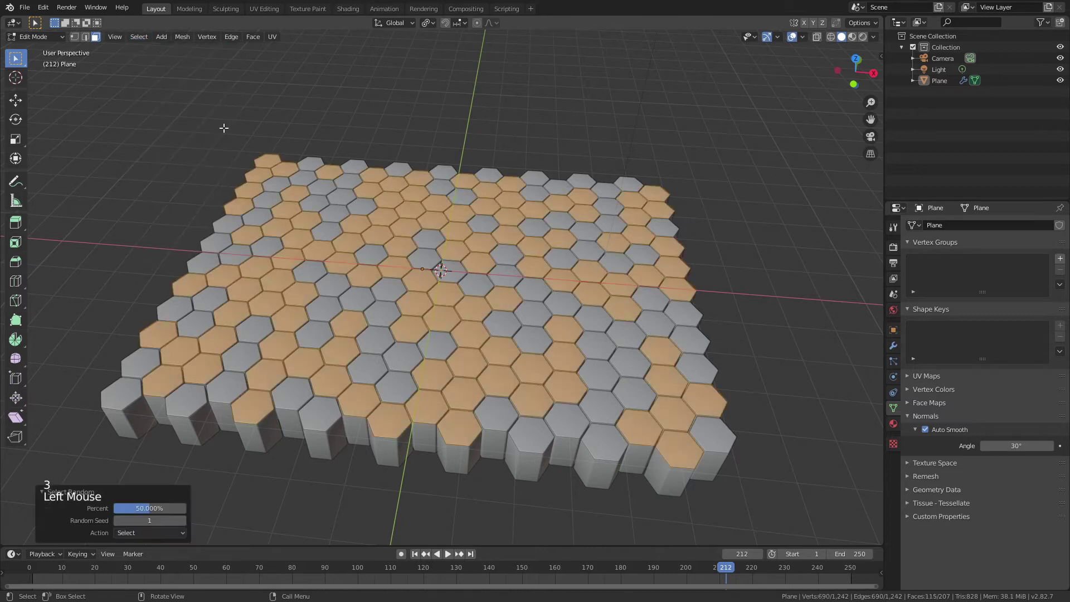
{"action": "left_click", "coordinate": [158, 513]}
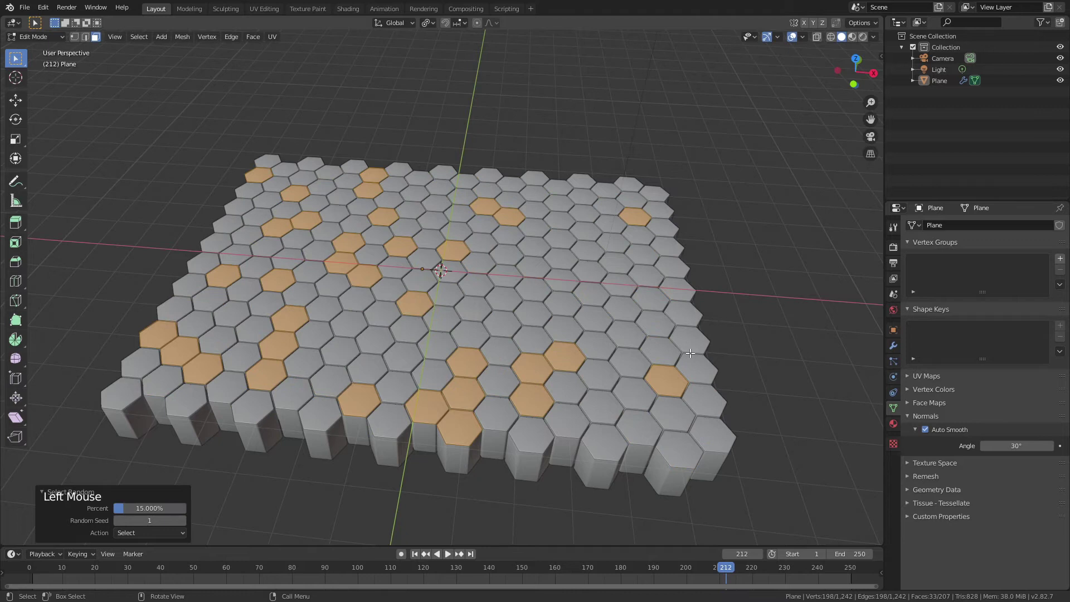
- Assign the selection to a new vertex group and set the Wave modifier's Vertex Group to Group 1
{"action": "left_click", "coordinate": [1064, 264]}
{"action": "double_click", "coordinate": [951, 265]}
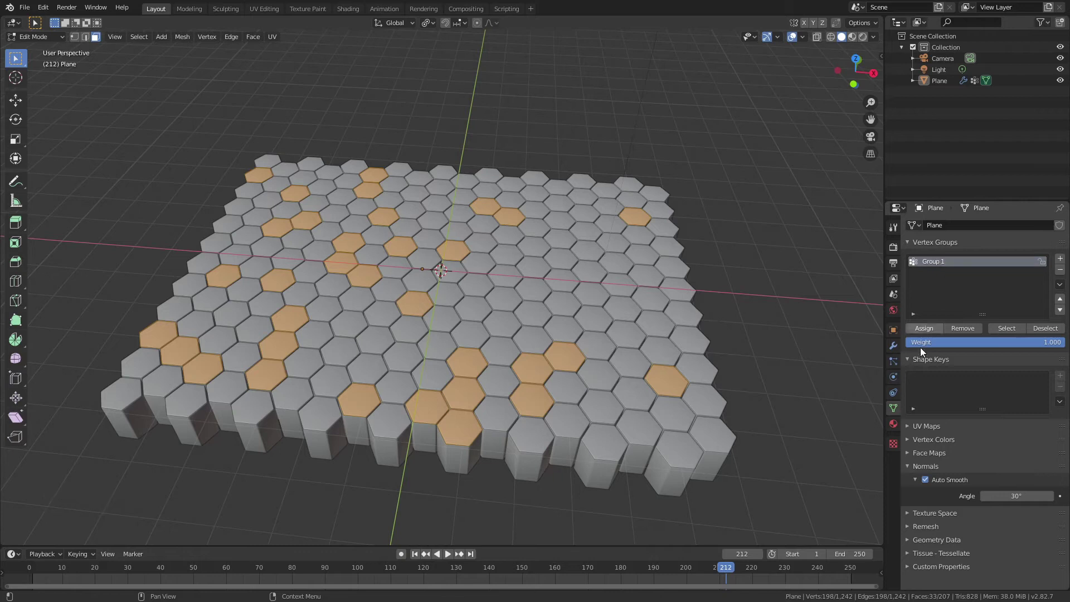
{"action": "left_click", "coordinate": [926, 334]}
{"action": "left_click", "coordinate": [895, 353]}
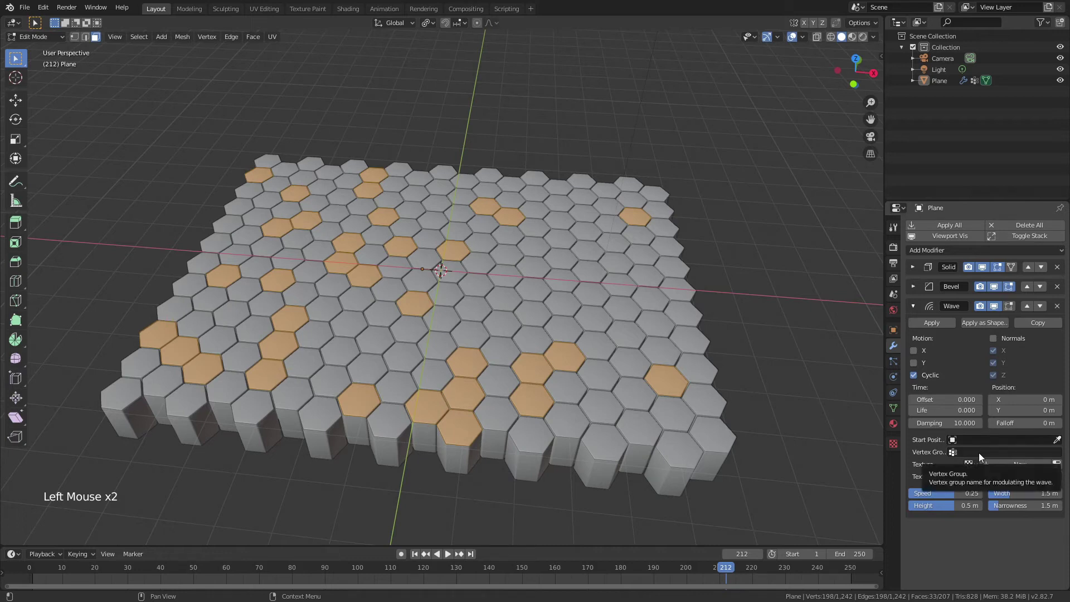
{"action": "left_click", "coordinate": [981, 458]}
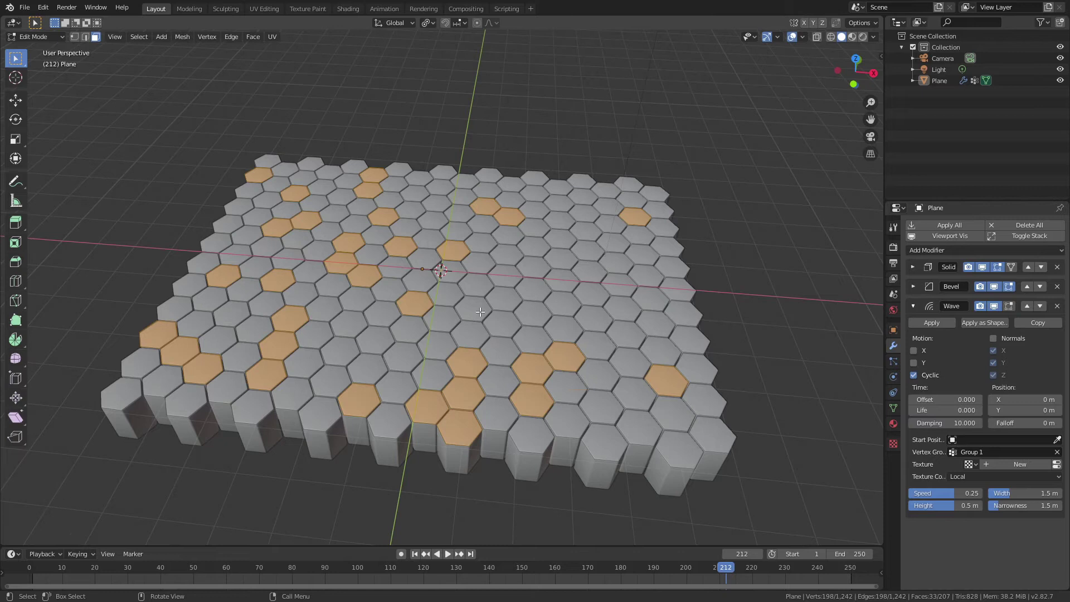
- Back in Object Mode, slow the first Wave (limited to Group 1) to speed 0.15
{"action": "key", "text": "Tab"}
{"action": "middle_click", "coordinate": [491, 317]}
{"action": "scroll", "scroll_direction": "up", "scroll_amount": 3}
{"action": "middle_click", "coordinate": [658, 371]}
{"action": "left_click", "coordinate": [955, 495]}
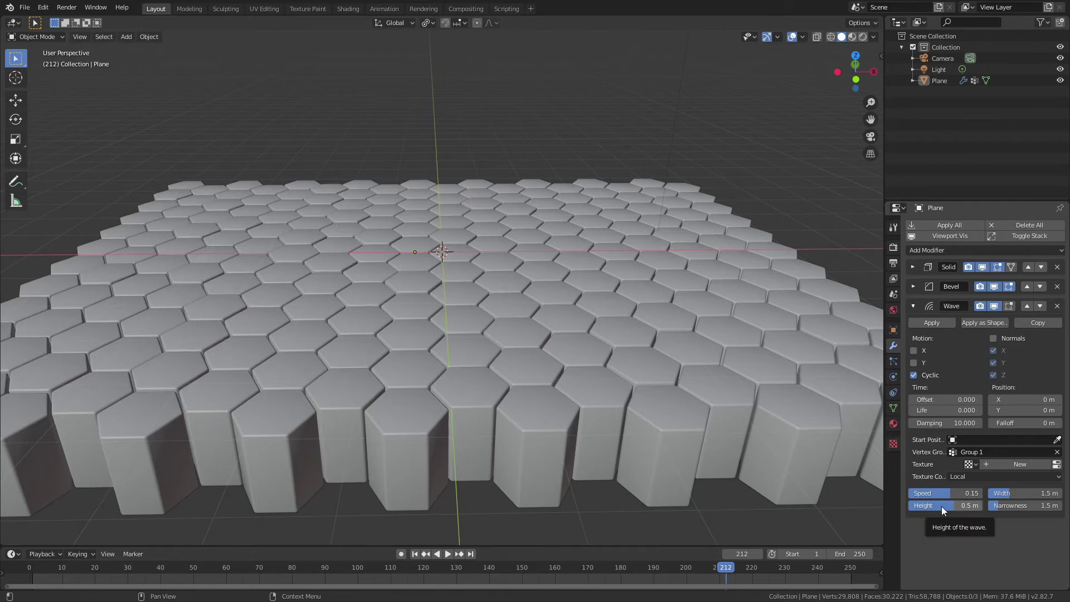
{"action": "middle_click", "coordinate": [572, 423]}
{"action": "scroll", "scroll_direction": "down", "scroll_amount": 3}
- Play the animation to watch the Group 1 tiles bob, then stop and rewind to frame 1
{"action": "left_click", "coordinate": [416, 559]}
{"action": "scroll", "scroll_direction": "down", "scroll_amount": 3}
{"action": "left_click", "coordinate": [451, 560]}
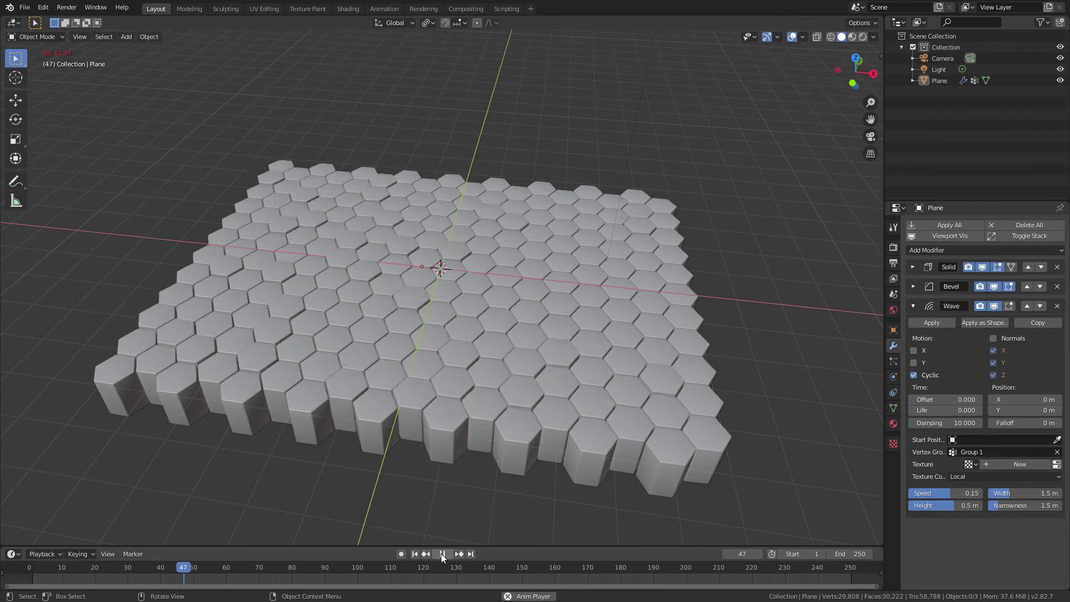
{"action": "left_click", "coordinate": [427, 563]}
{"action": "left_click", "coordinate": [415, 558]}
{"action": "middle_click", "coordinate": [459, 419]}
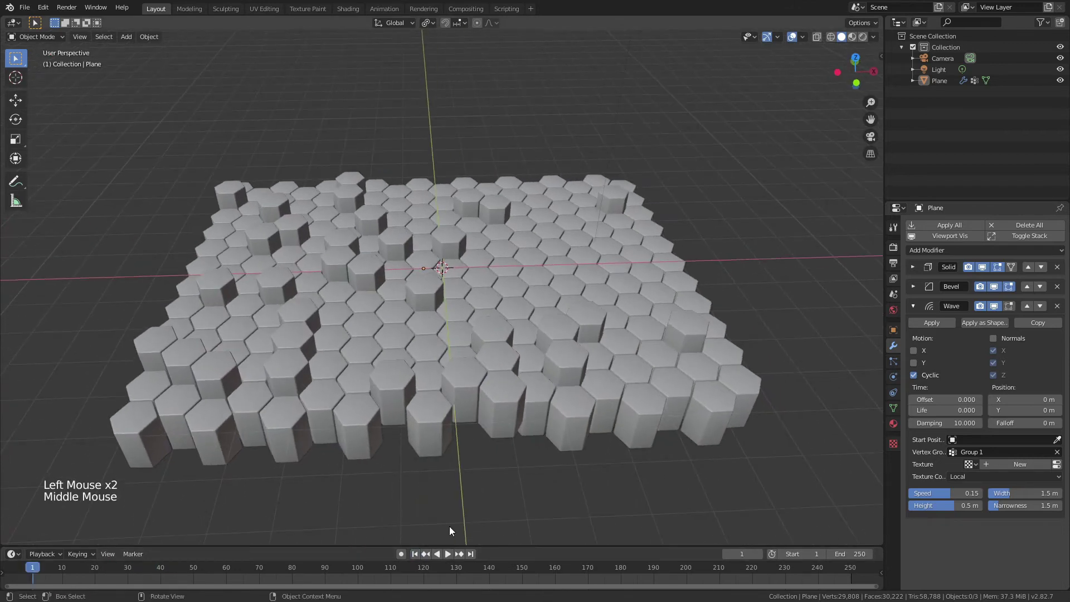
{"action": "scroll", "scroll_direction": "up", "scroll_amount": 3}
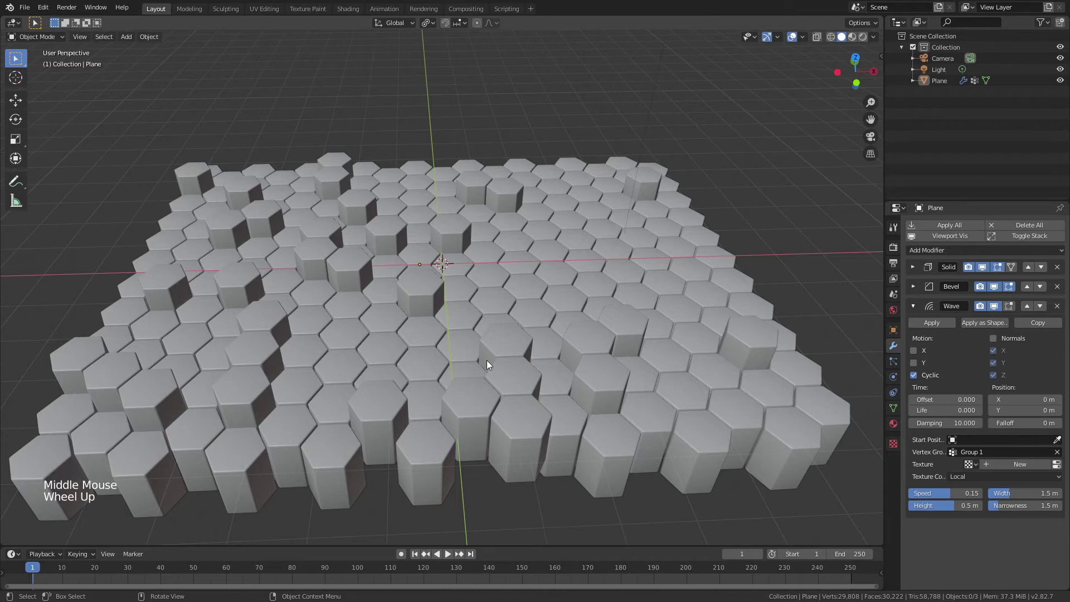
{"action": "scroll", "scroll_direction": "down", "scroll_amount": 3}
{"action": "left_click", "coordinate": [911, 309]}
- Add a second Wave modifier with Motion X and Y turned off
{"action": "left_click", "coordinate": [952, 253]}
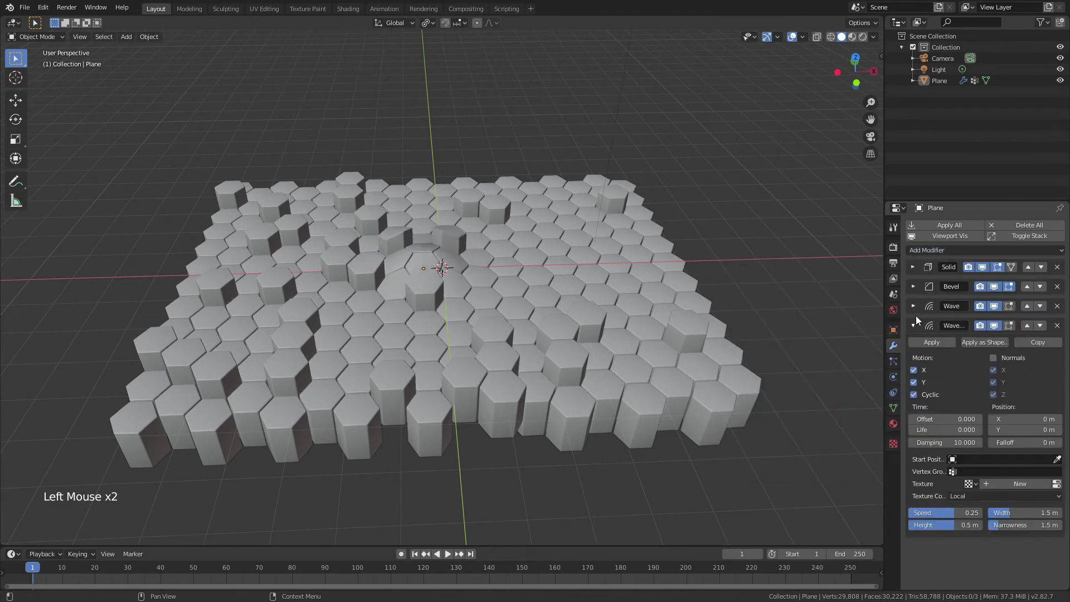
{"action": "left_click", "coordinate": [915, 373]}
{"action": "left_click", "coordinate": [920, 376]}
{"action": "left_click", "coordinate": [917, 329]}
{"action": "left_click", "coordinate": [918, 329]}
- In Edit Mode clear the selection and pick a fresh random set of tiles via Select Random
{"action": "key", "text": "Tab"}
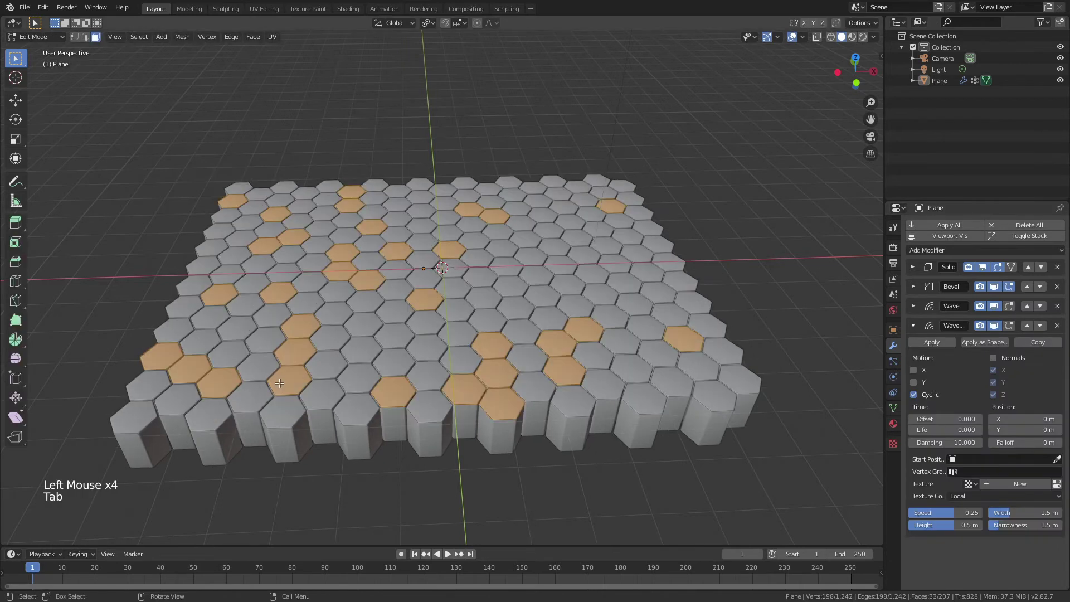
{"action": "key", "text": "alt+a"}
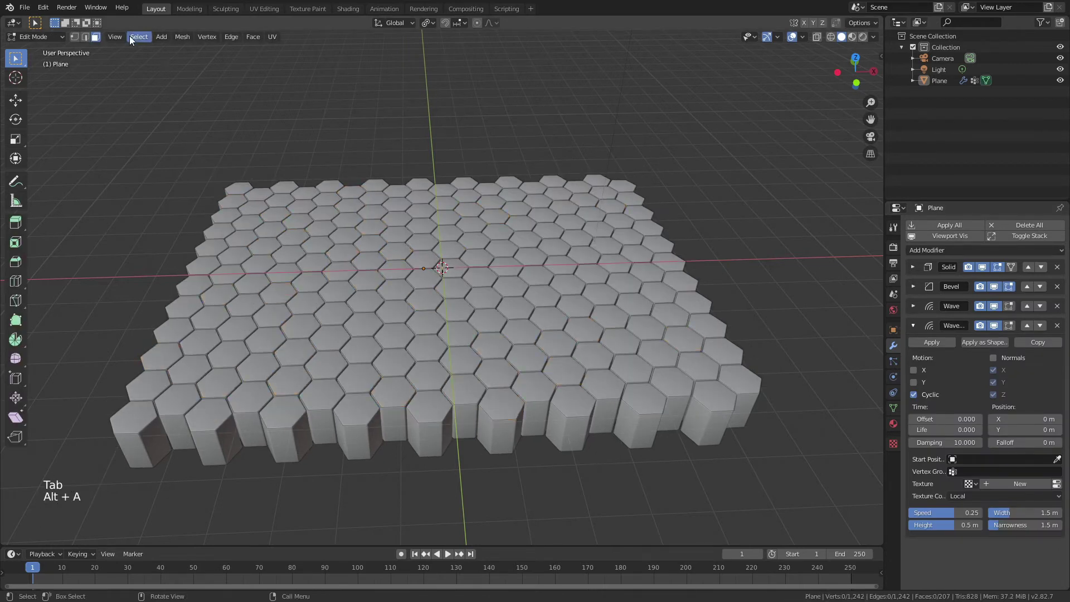
{"action": "left_click", "coordinate": [137, 44]}
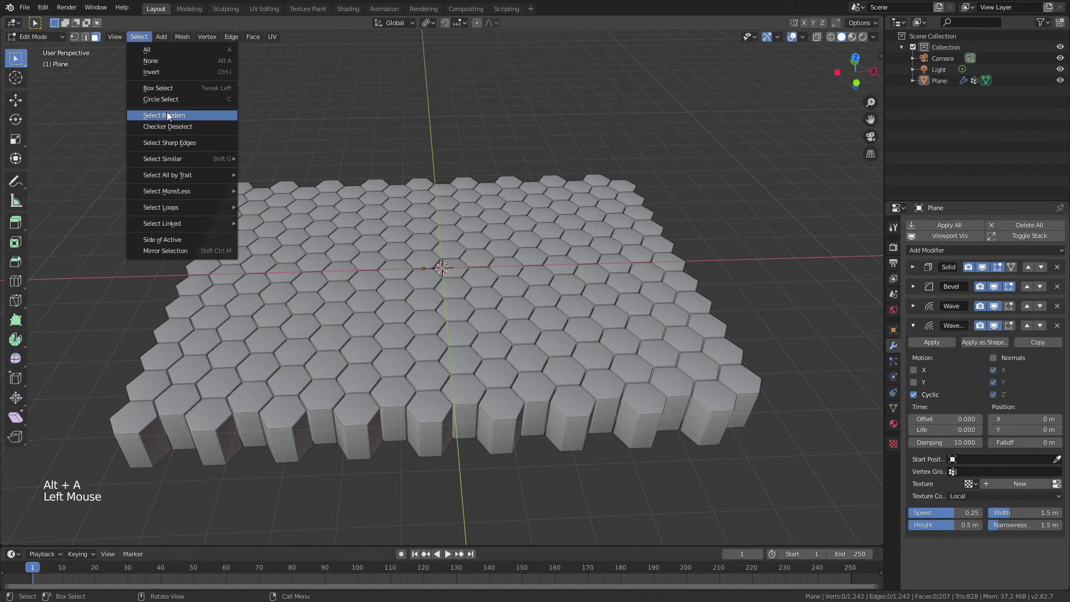
{"action": "left_click", "coordinate": [141, 42]}
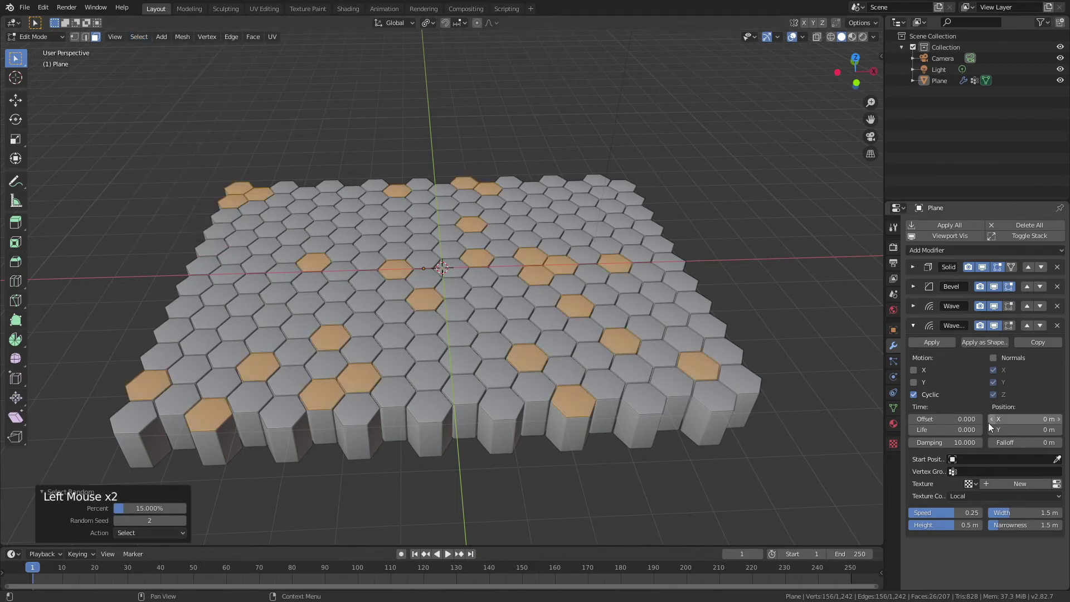
- Create vertex group Group 2 in Object Data and assign the random tiles to it
{"action": "left_click", "coordinate": [899, 411]}
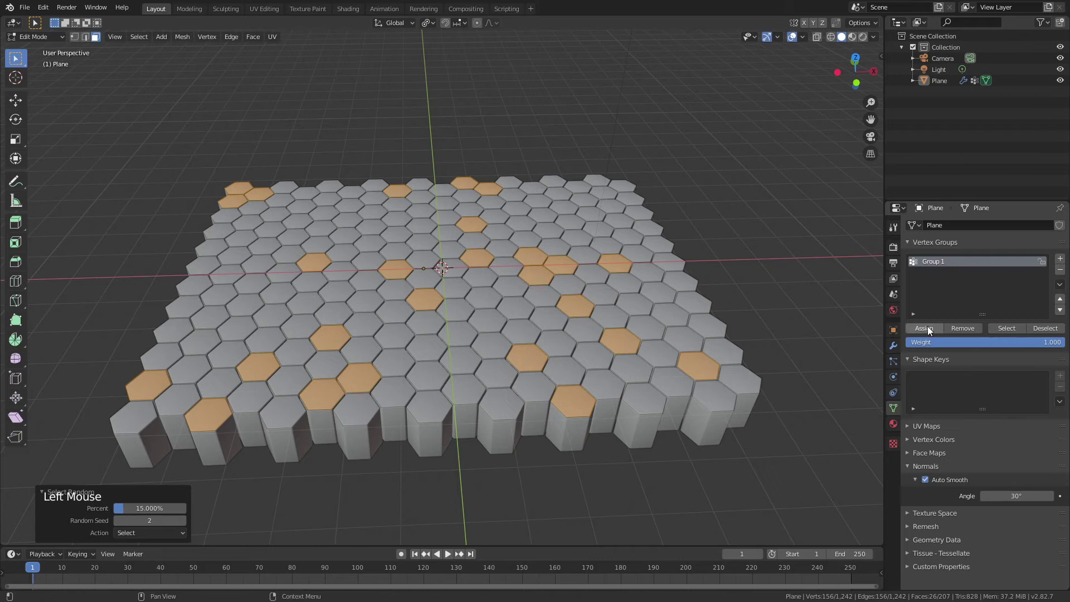
{"action": "left_click", "coordinate": [1062, 260]}
{"action": "double_click", "coordinate": [945, 277]}
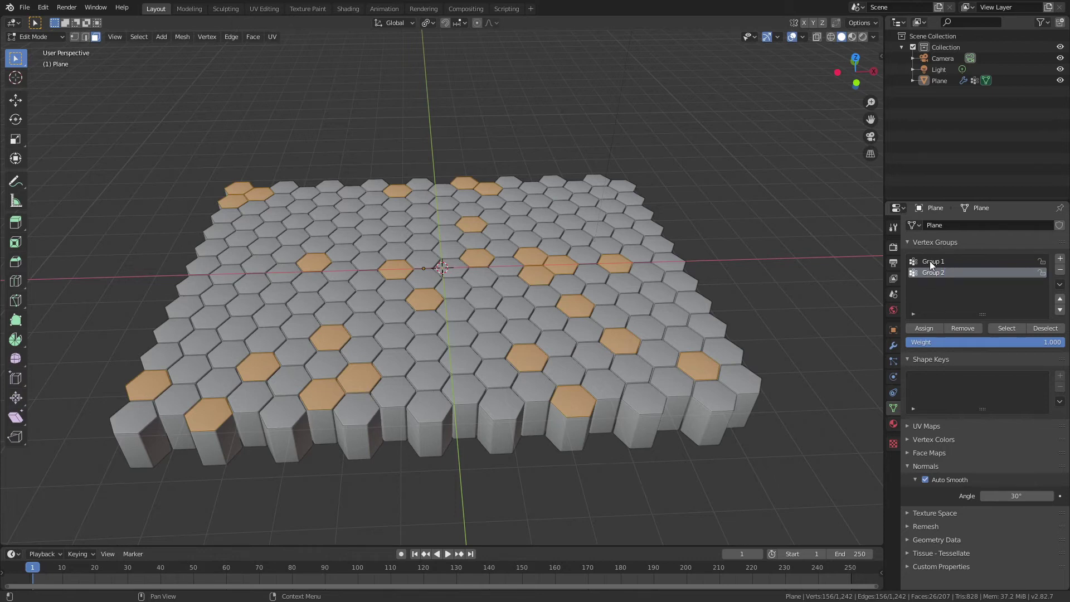
{"action": "left_click", "coordinate": [933, 265]}
{"action": "left_click", "coordinate": [957, 329]}
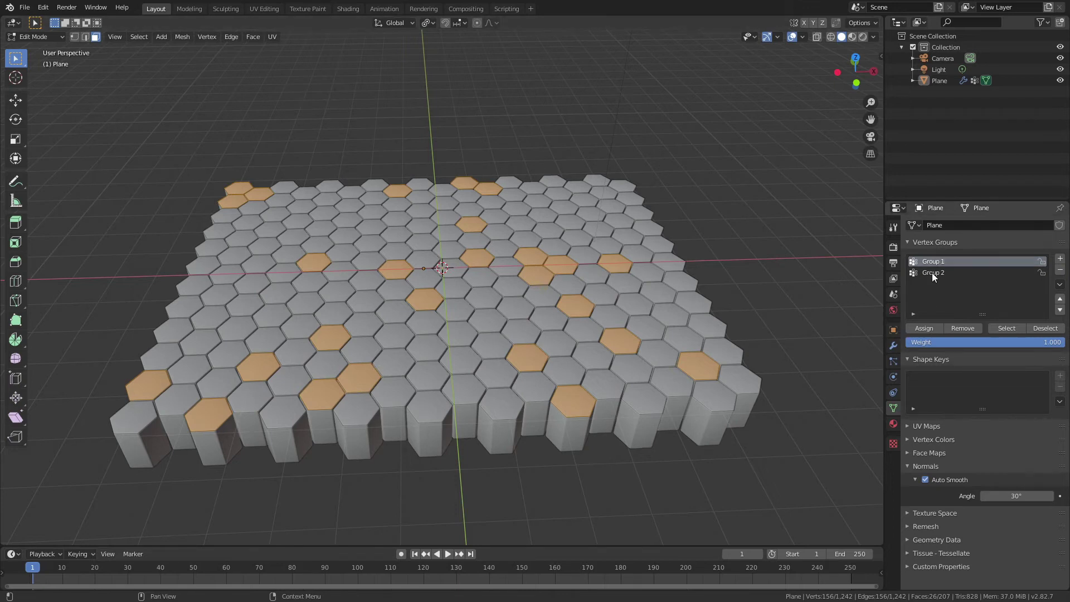
{"action": "left_click", "coordinate": [935, 278]}
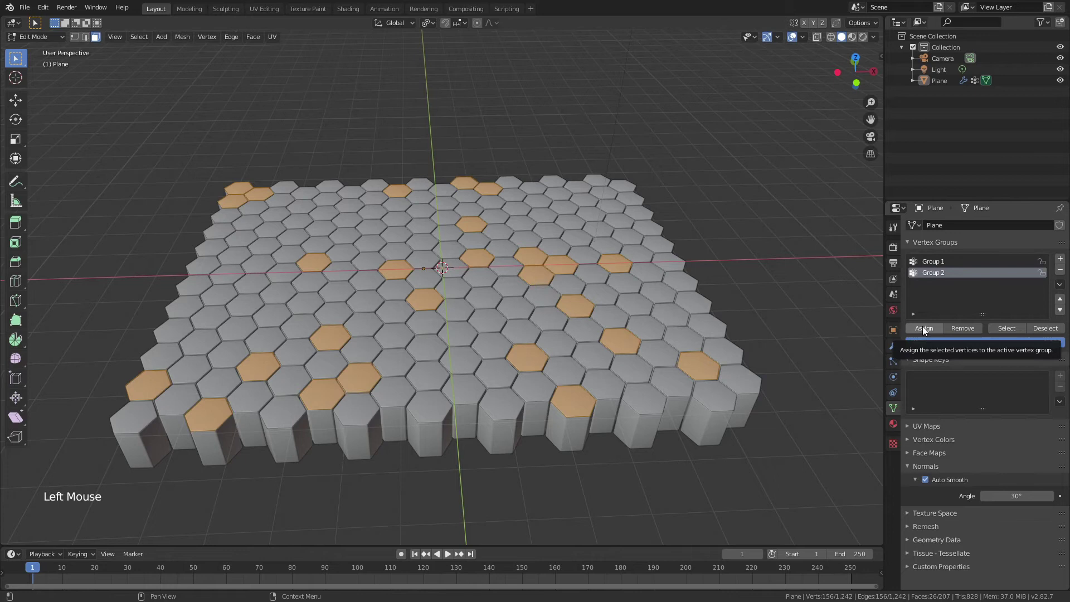
{"action": "left_click", "coordinate": [926, 331]}
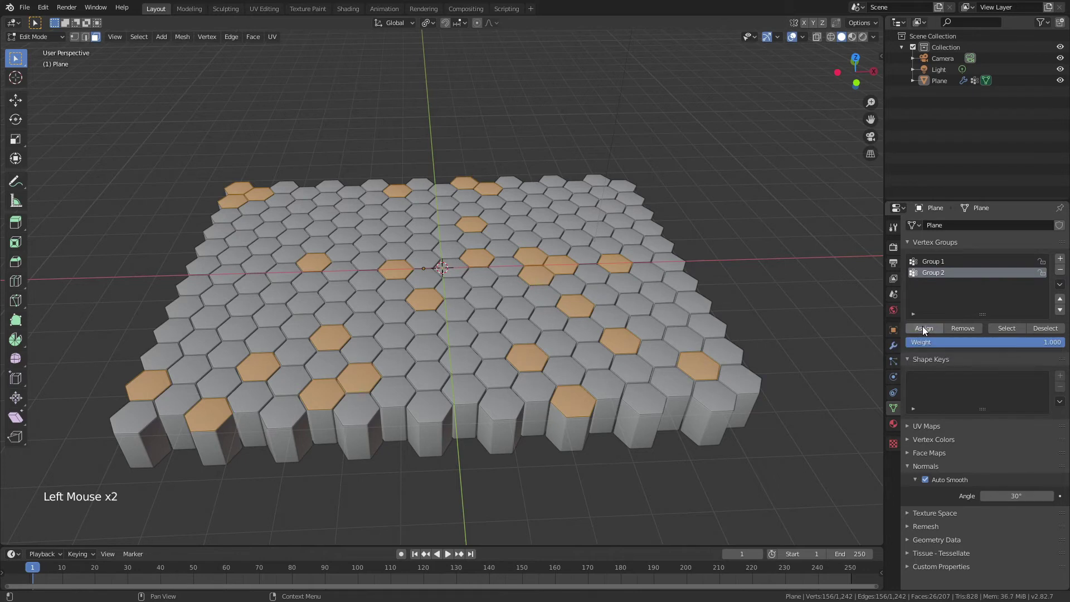
{"action": "left_click", "coordinate": [895, 365]}
{"action": "left_click", "coordinate": [895, 349]}
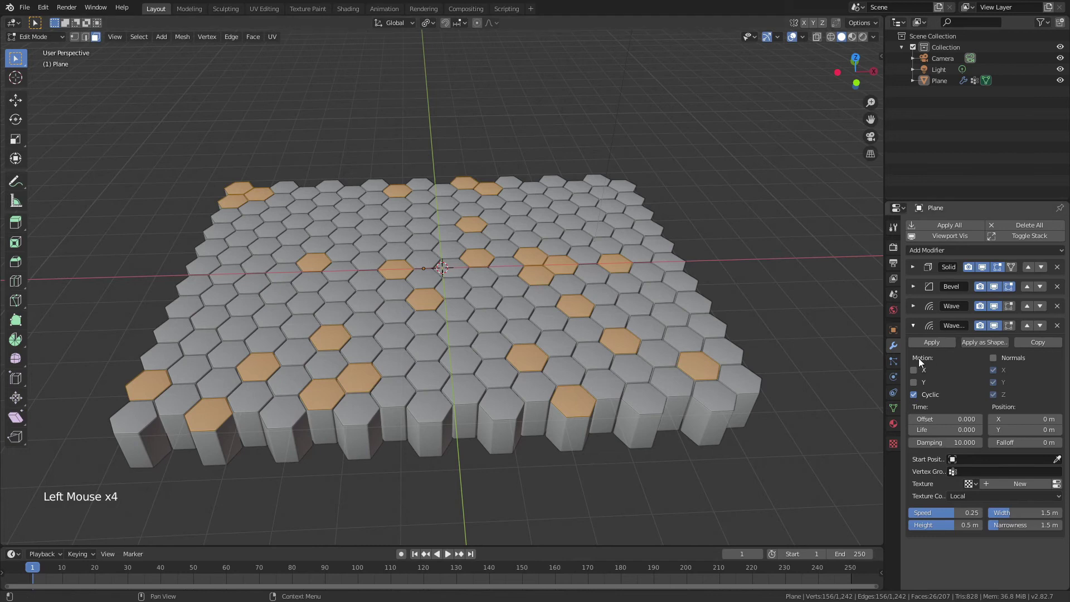
- Limit the second Wave to Group 2 with speed 0.15 and offset 5
{"action": "key", "text": "Tab"}
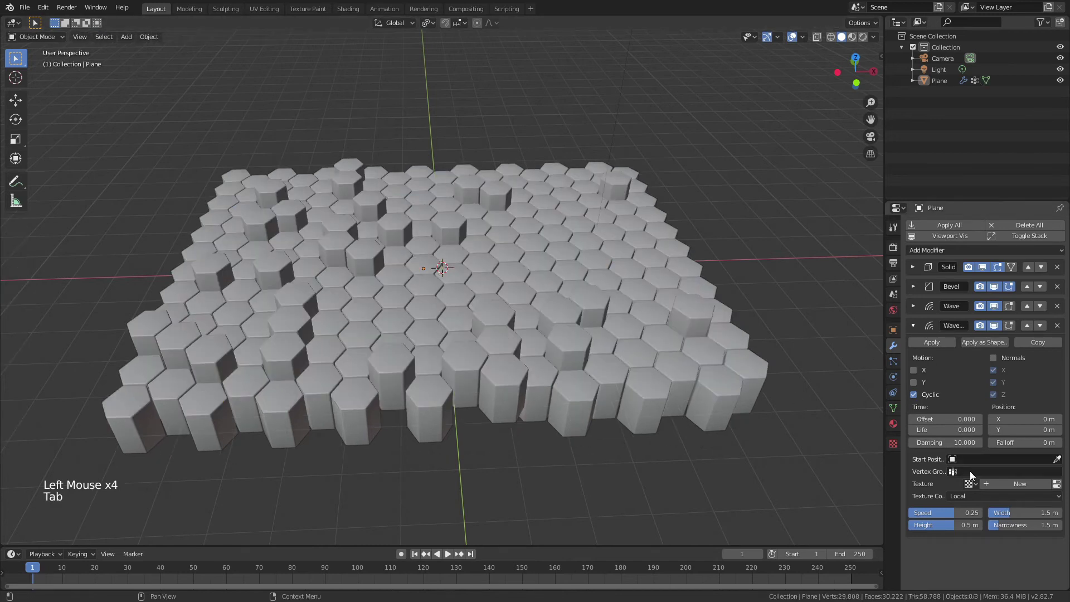
{"action": "left_click", "coordinate": [973, 476]}
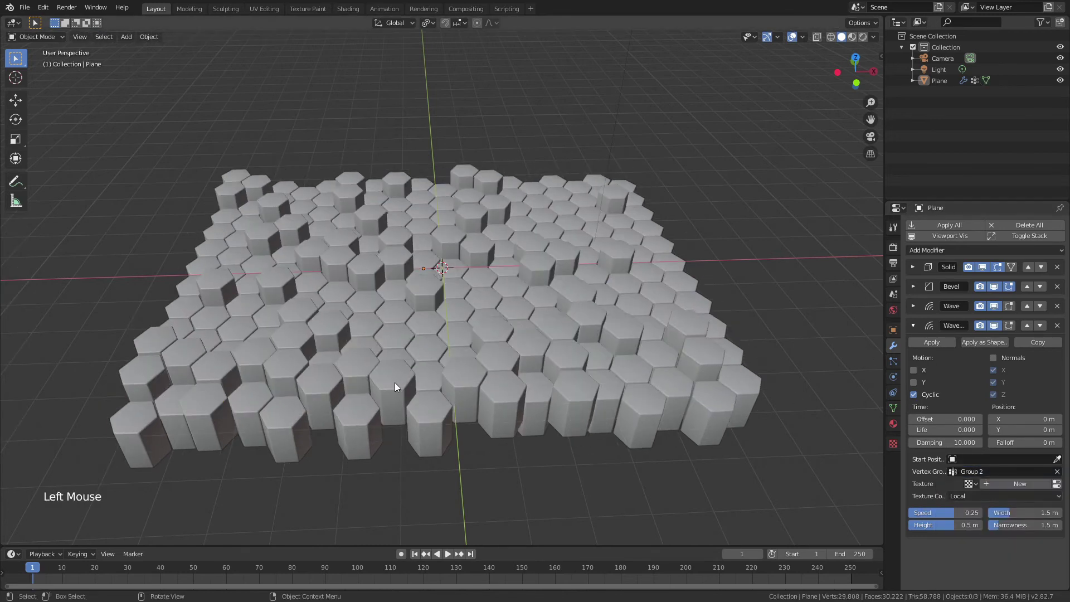
{"action": "middle_click", "coordinate": [426, 375]}
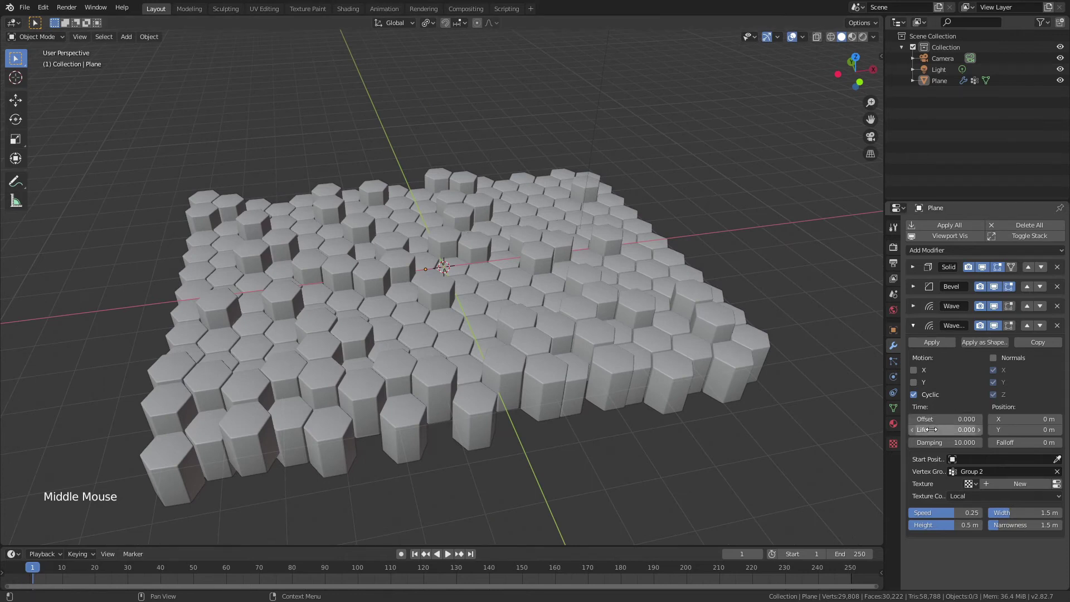
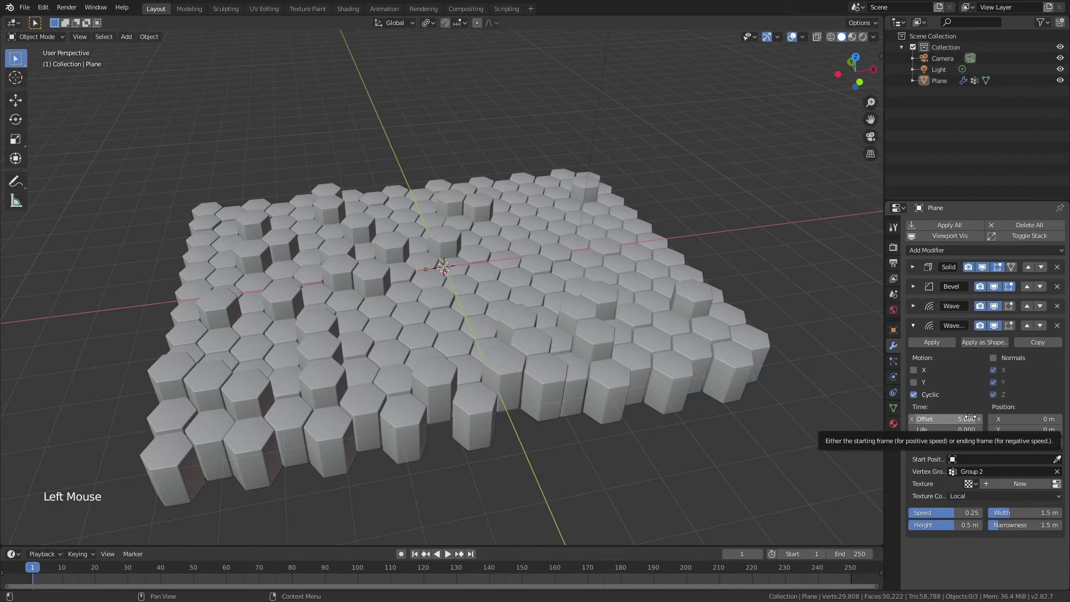
{"action": "left_click", "coordinate": [934, 516]}
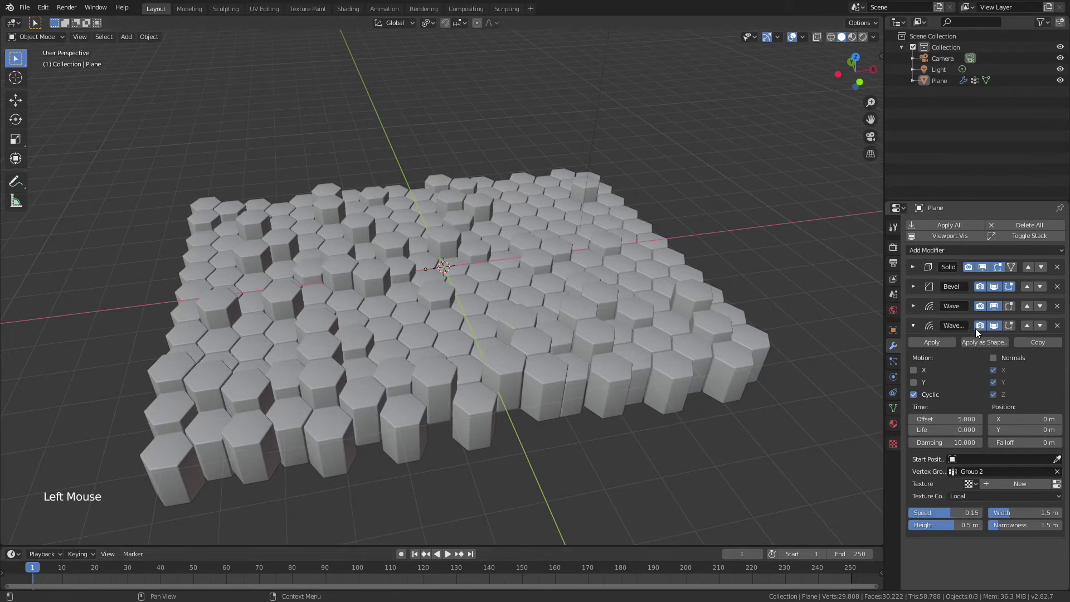
{"action": "left_click", "coordinate": [920, 308]}
{"action": "left_click", "coordinate": [917, 304]}
{"action": "left_click", "coordinate": [917, 329]}
- Play the animation to watch both waves, stop at frame 1 and reselect the Plane
{"action": "left_click", "coordinate": [417, 556]}
{"action": "middle_click", "coordinate": [463, 495]}
{"action": "left_click", "coordinate": [449, 559]}
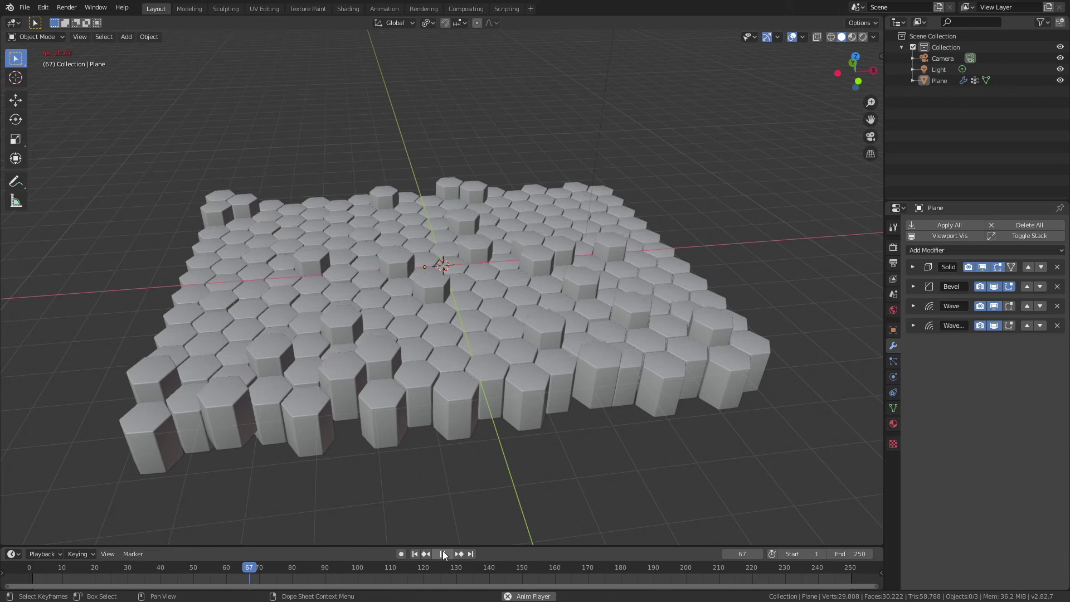
{"action": "left_click", "coordinate": [432, 555]}
{"action": "double_click", "coordinate": [414, 558]}
{"action": "middle_click", "coordinate": [454, 412]}
{"action": "left_click", "coordinate": [491, 384]}
- In Edit Mode clear the selection and pick another random set of tiles
{"action": "key", "text": "Tab"}
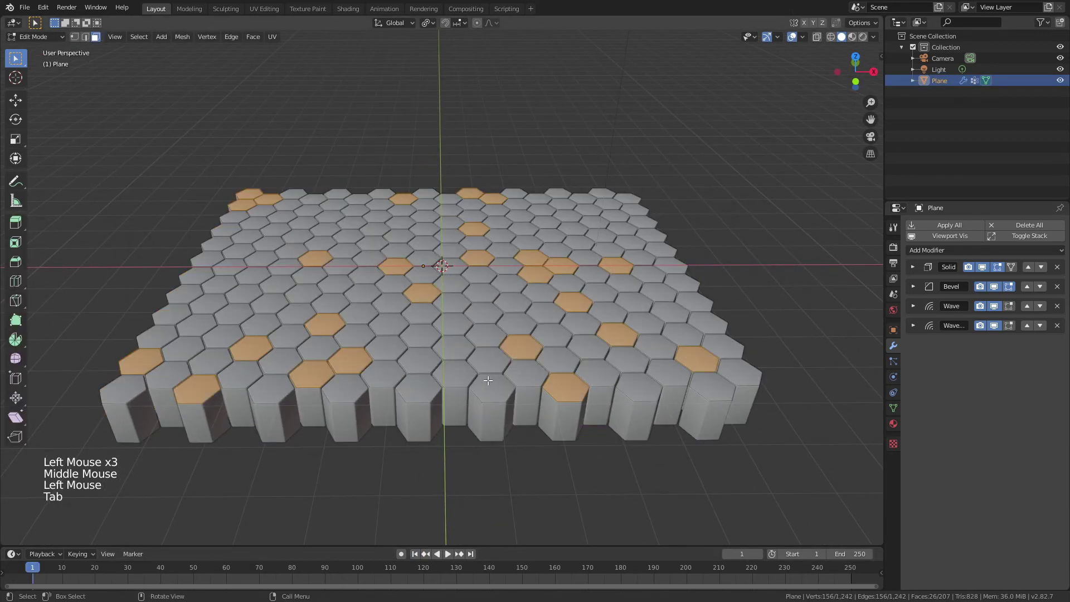
{"action": "key", "text": "alt+a"}
{"action": "left_click", "coordinate": [134, 44]}
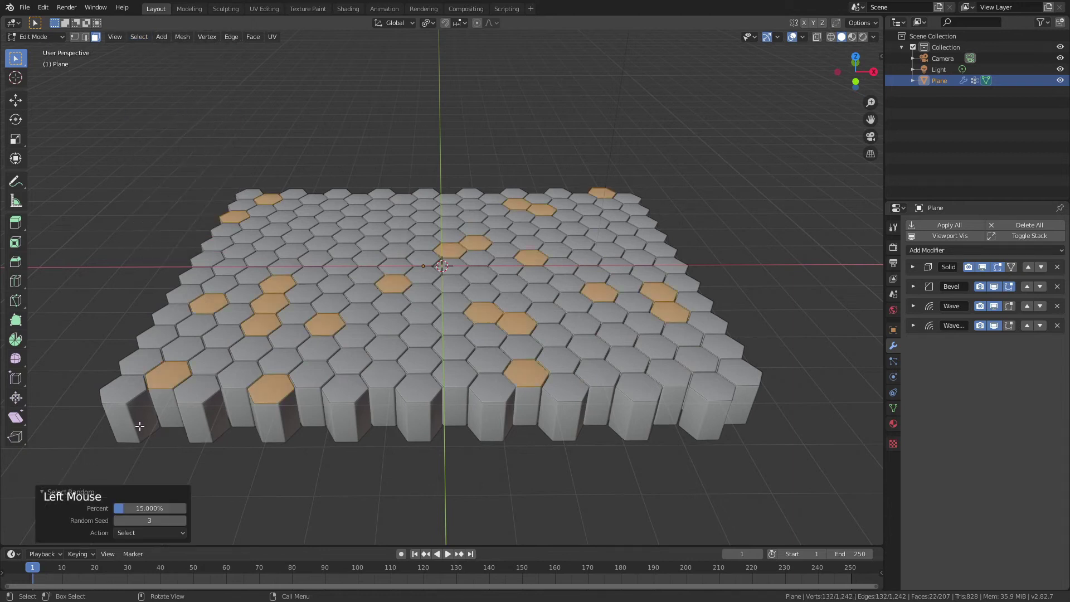
- Create vertex group Group 3 in Object Data and assign the selected tiles to it
{"action": "left_click", "coordinate": [895, 408]}
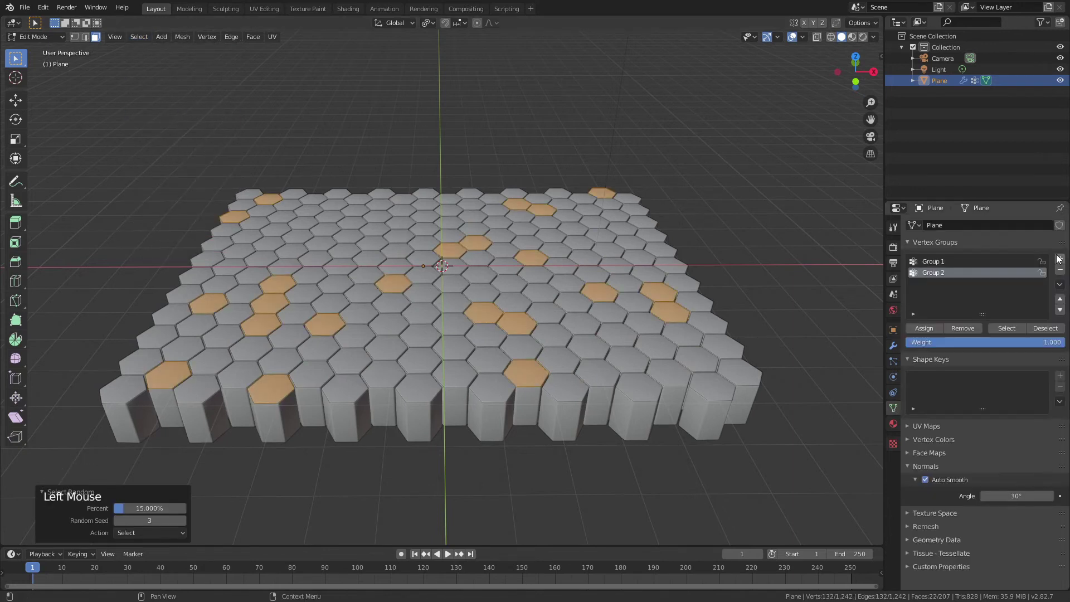
{"action": "left_click", "coordinate": [1064, 261]}
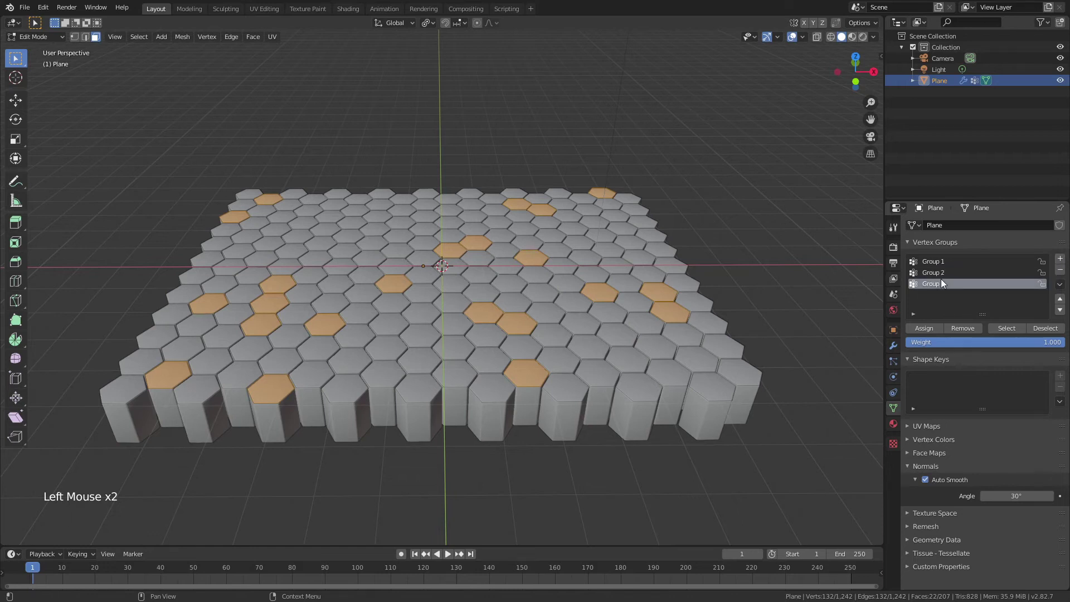
{"action": "double_click", "coordinate": [942, 283]}
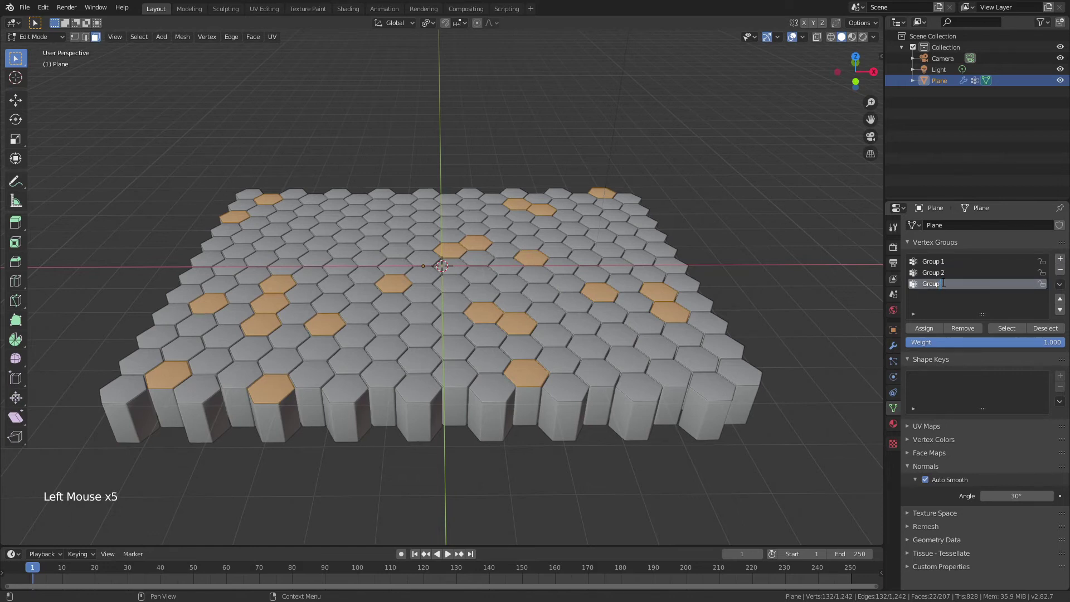
{"action": "left_click", "coordinate": [939, 306]}
{"action": "left_click", "coordinate": [934, 267]}
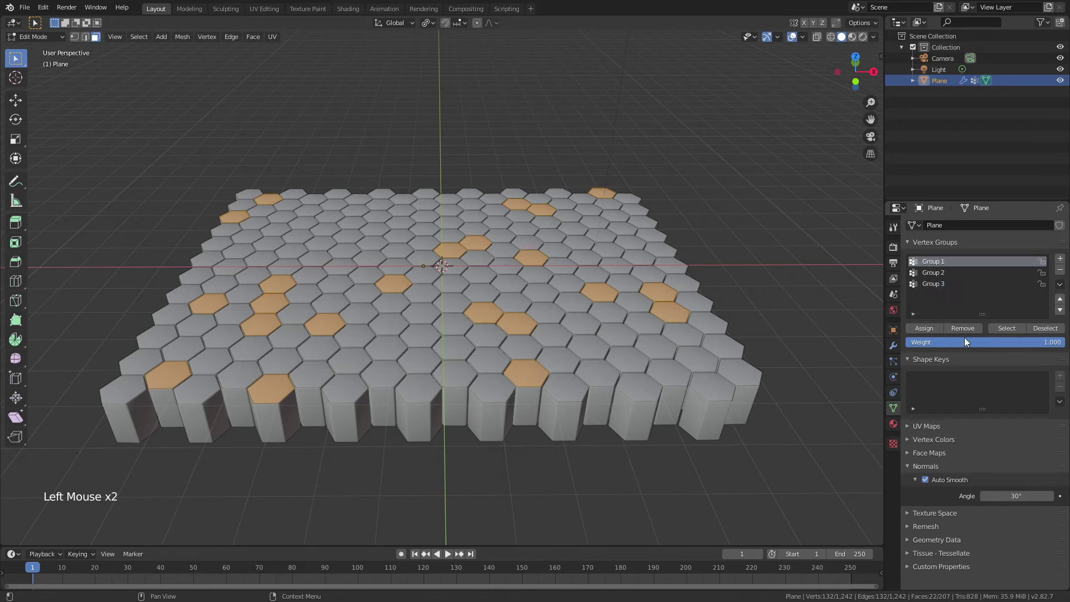
{"action": "left_click", "coordinate": [964, 330]}
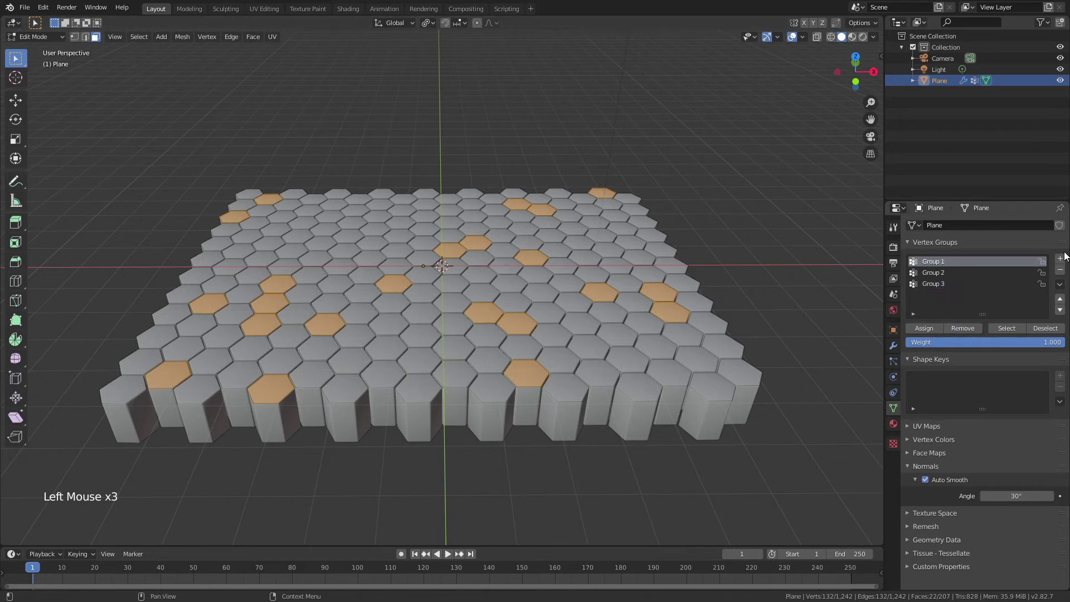
{"action": "left_click", "coordinate": [935, 276]}
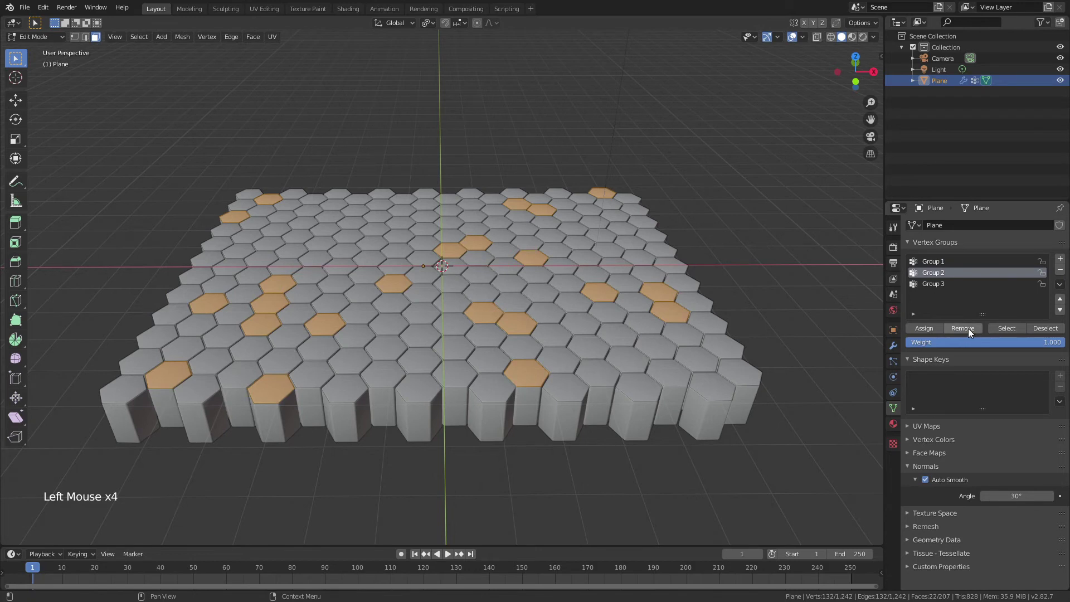
{"action": "left_click", "coordinate": [969, 331]}
{"action": "left_click", "coordinate": [938, 291]}
{"action": "left_click", "coordinate": [928, 332]}
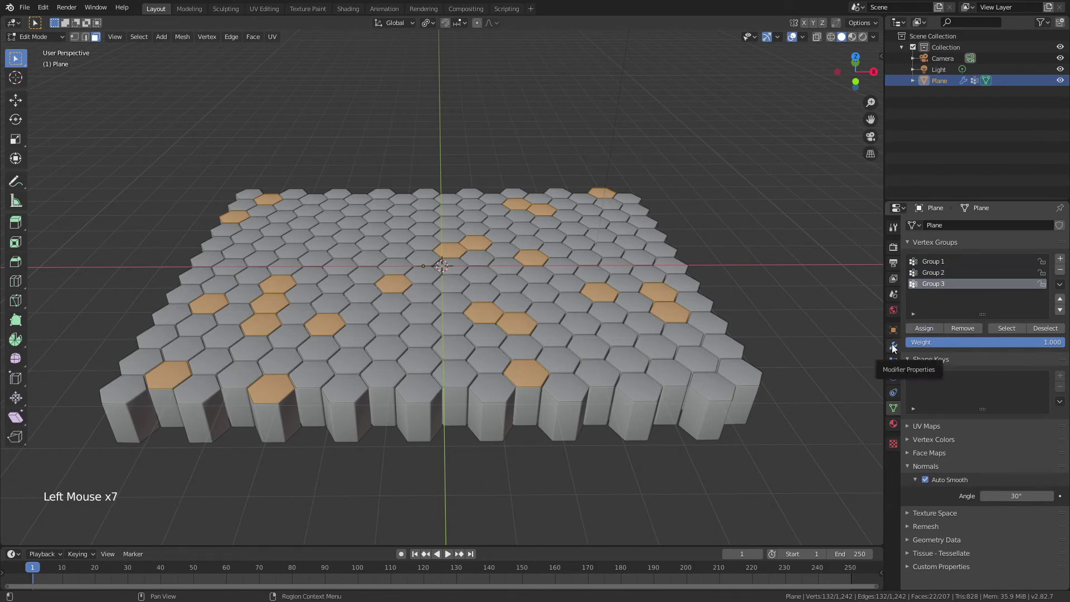
- Add a third Wave modifier to the tile field and return to Object Mode
{"action": "left_click", "coordinate": [895, 349]}
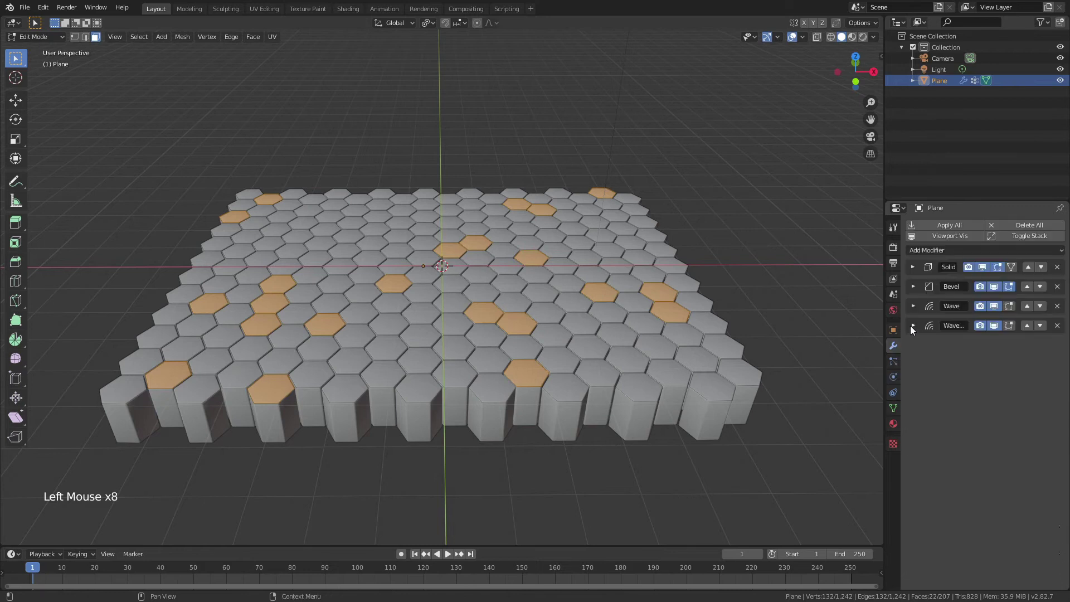
{"action": "left_click", "coordinate": [916, 330]}
{"action": "left_click", "coordinate": [916, 330]}
{"action": "left_click", "coordinate": [944, 255]}
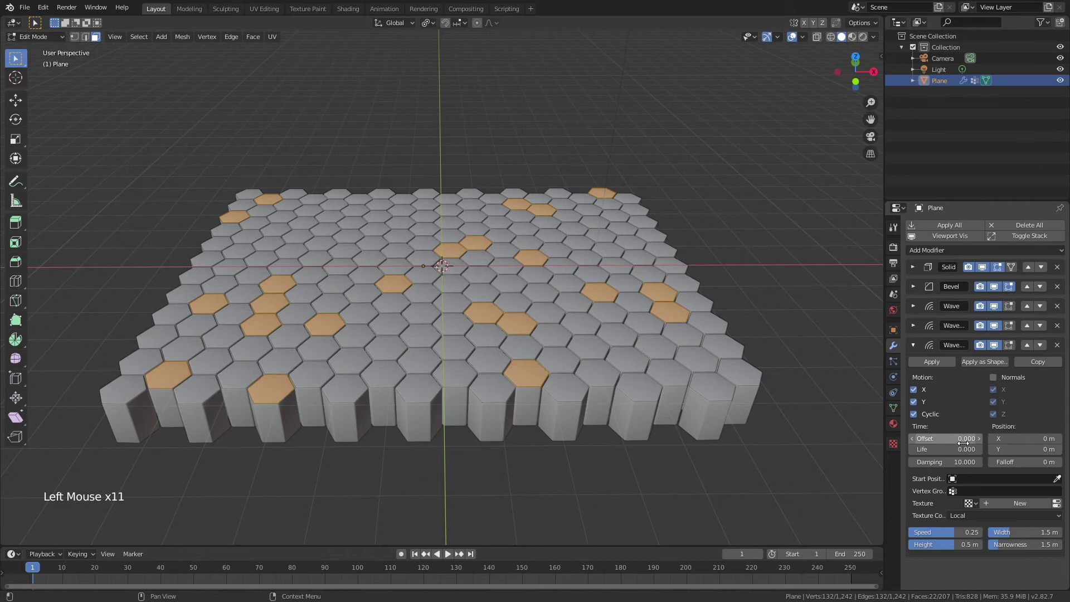
{"action": "key", "text": "Tab"}
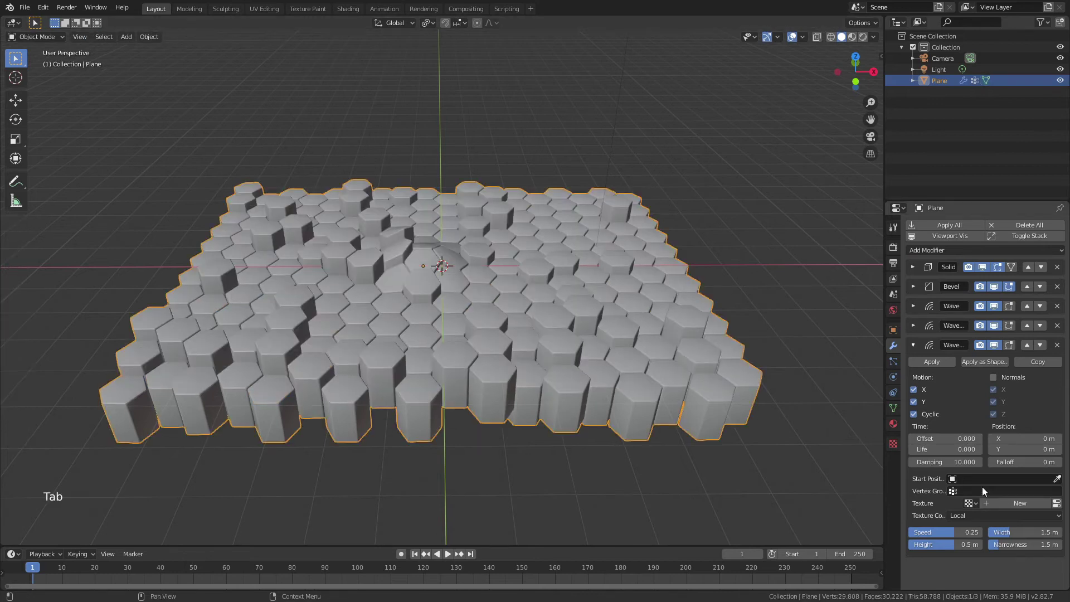
- Turn off its X and Y motion, limit it to Group 3 and set offset 3
{"action": "left_click", "coordinate": [943, 537]}
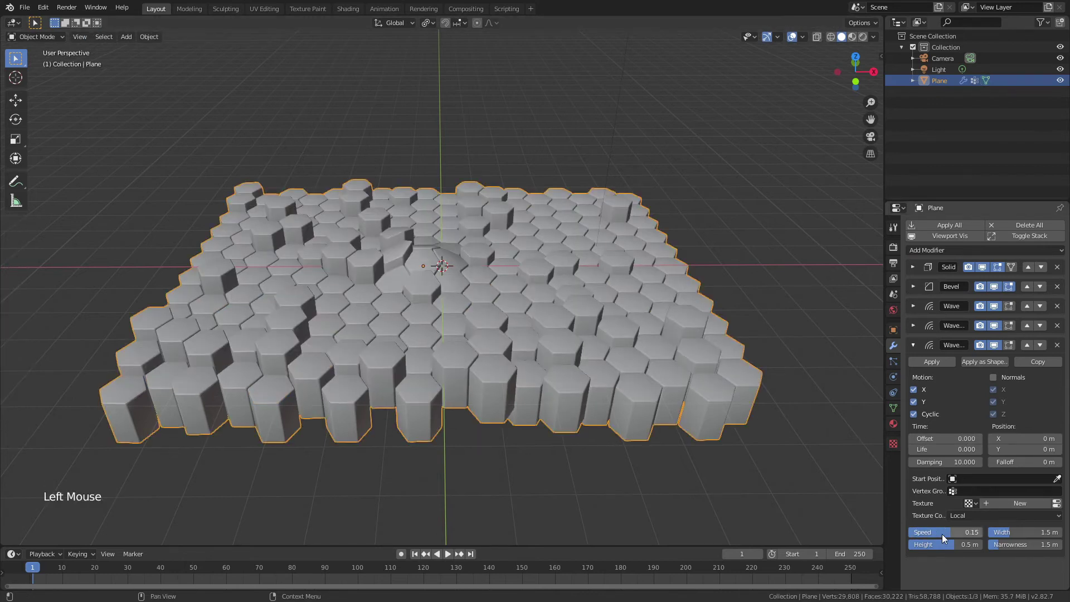
{"action": "left_click", "coordinate": [914, 393]}
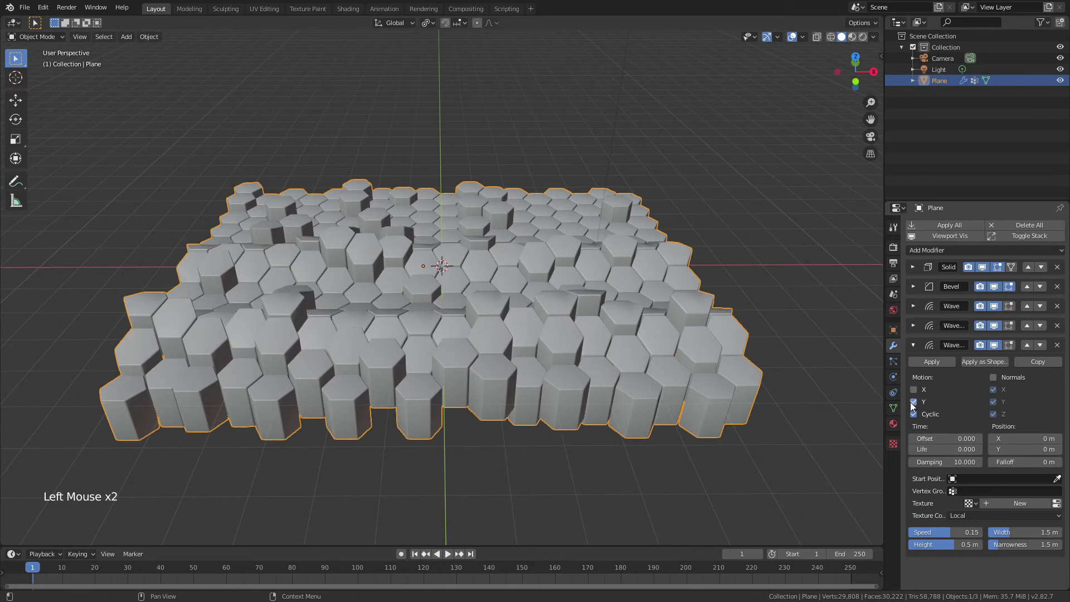
{"action": "left_click", "coordinate": [912, 405]}
{"action": "left_click", "coordinate": [971, 497]}
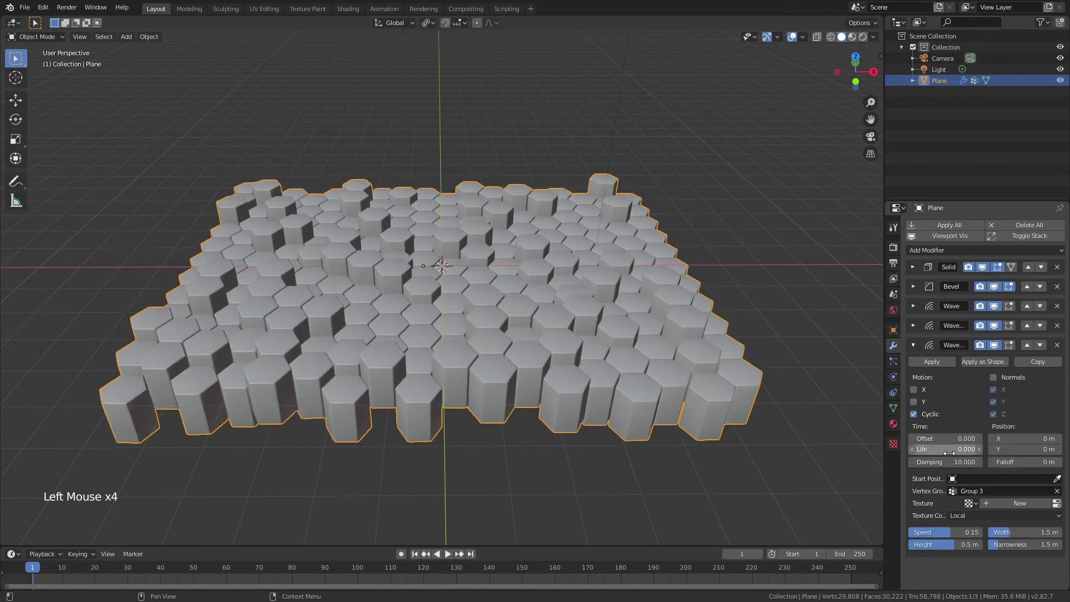
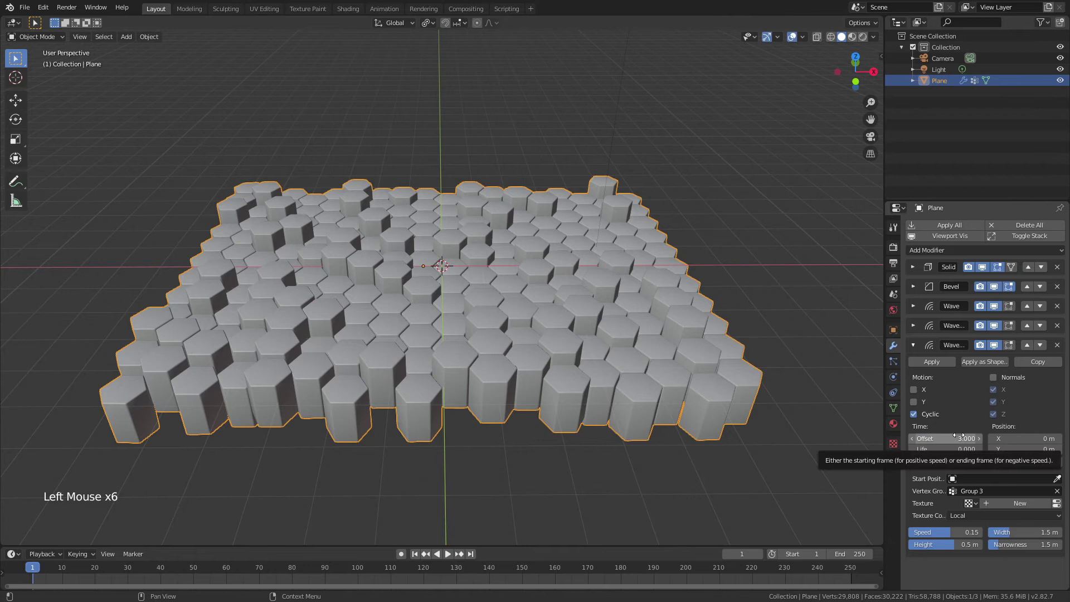
{"action": "left_click", "coordinate": [417, 558]}
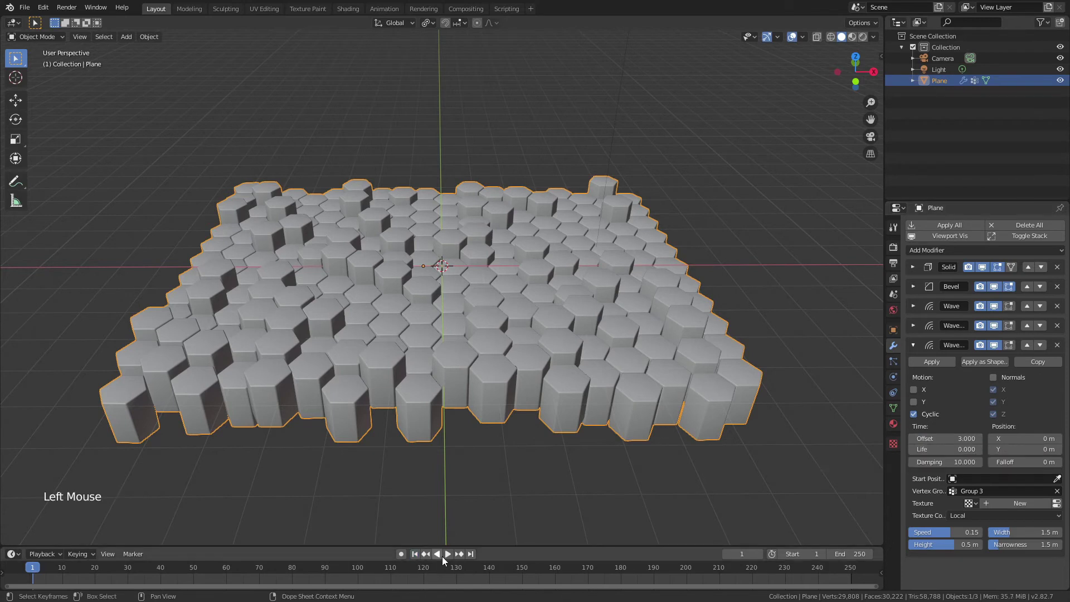
- Play the animation, set the Group 3 wave height to 1.1 m and check it through the camera
{"action": "left_click", "coordinate": [450, 558]}
{"action": "left_click", "coordinate": [461, 508]}
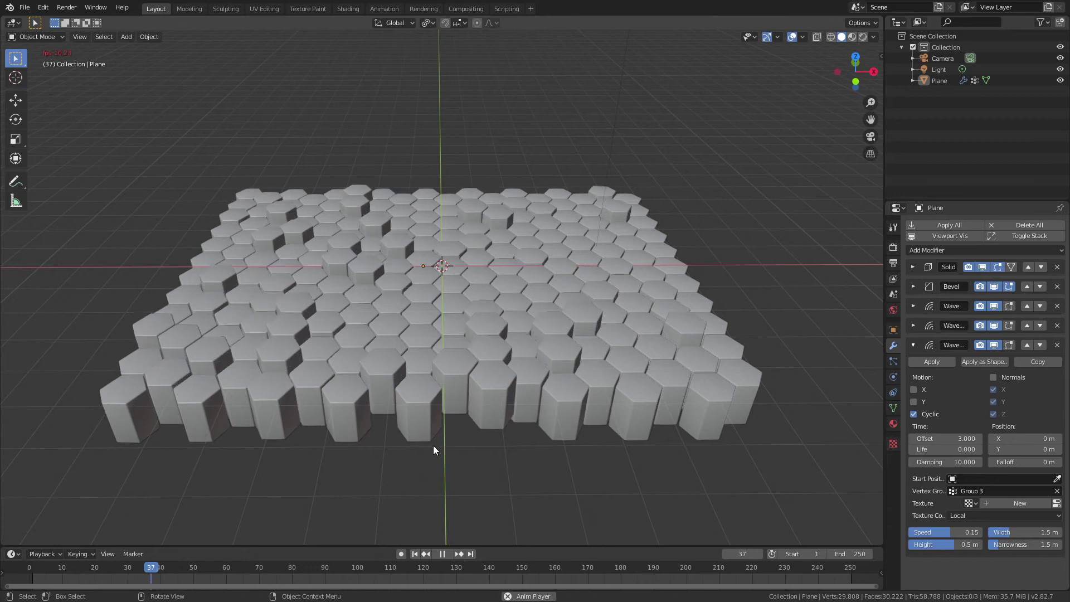
{"action": "middle_click", "coordinate": [470, 461]}
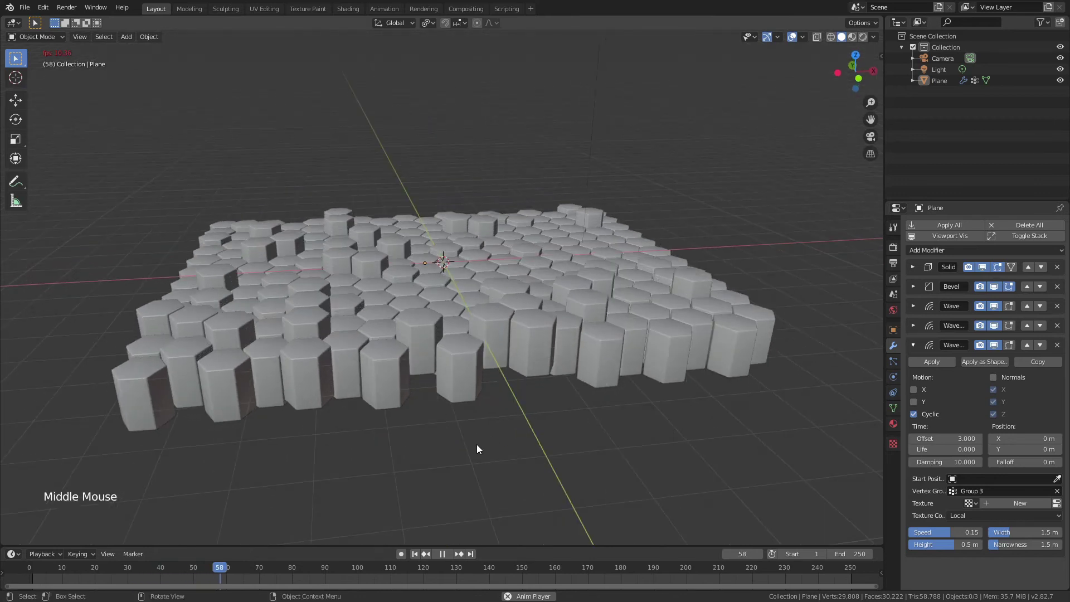
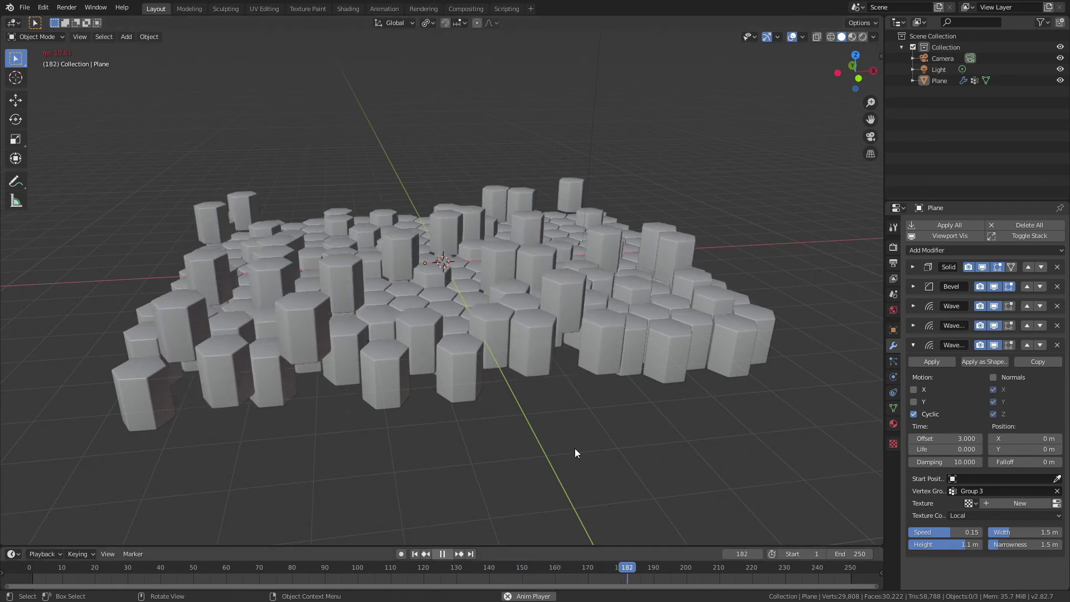
{"action": "left_click", "coordinate": [625, 464]}
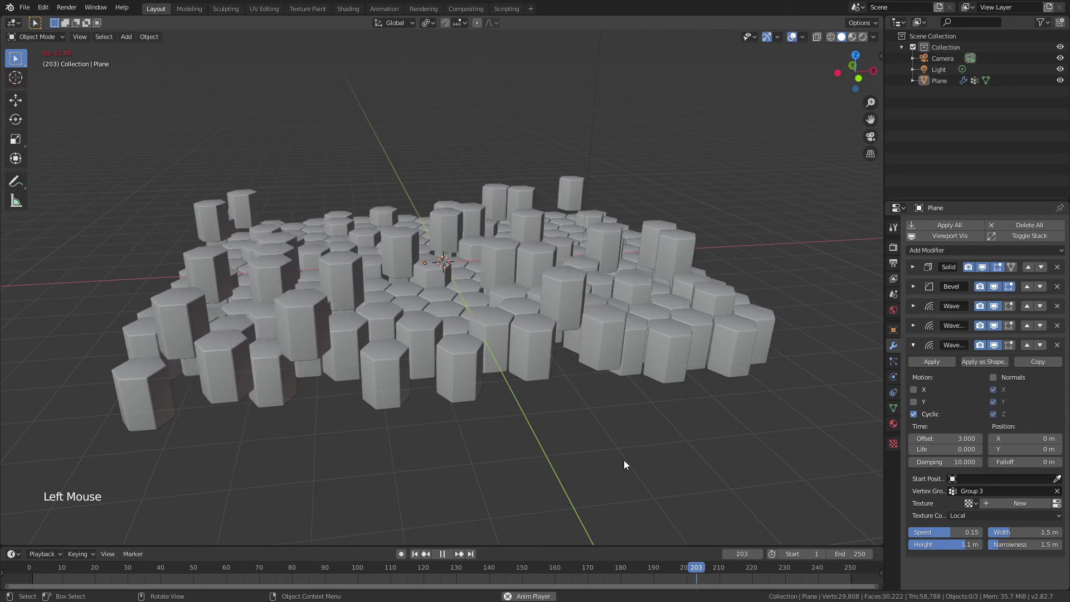
{"action": "key", "text": "KP_0"}
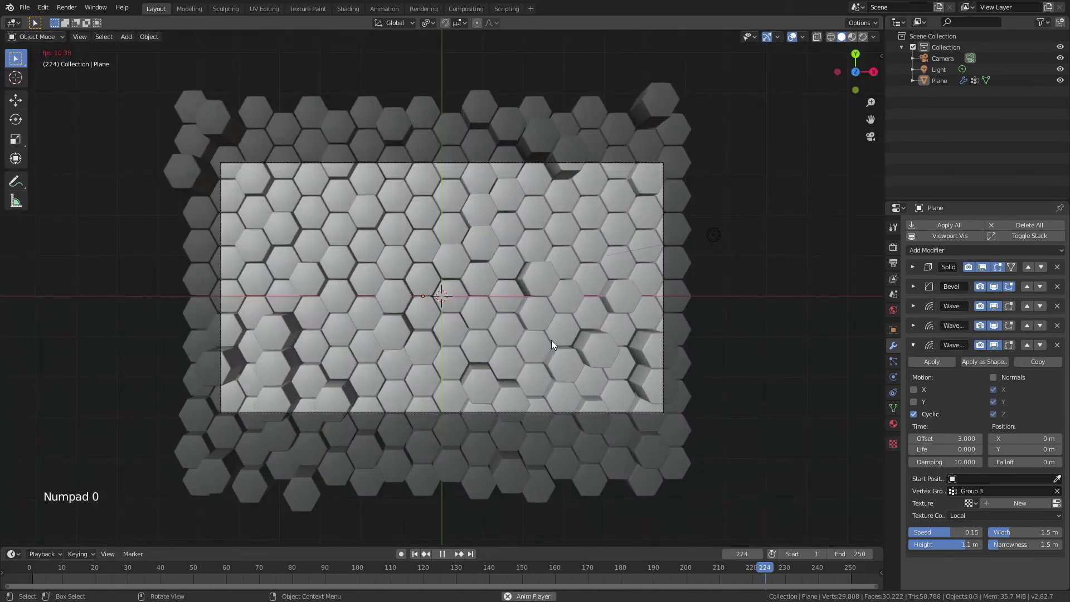
{"action": "scroll", "scroll_direction": "up", "scroll_amount": 3}
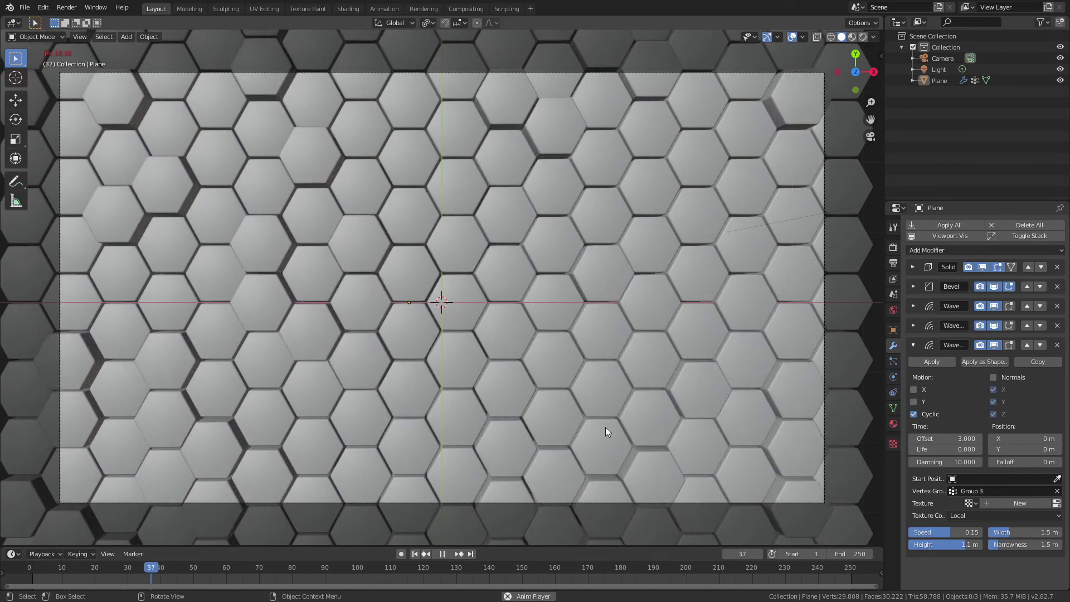
- Stop playback and orbit back out to an angled overview of the bobbing field
{"action": "left_click", "coordinate": [424, 423]}
{"action": "middle_click", "coordinate": [417, 399]}
{"action": "scroll", "scroll_direction": "down", "scroll_amount": 3}
{"action": "middle_click", "coordinate": [449, 353]}
{"action": "scroll", "scroll_direction": "up", "scroll_amount": 3}
{"action": "scroll", "scroll_direction": "up", "scroll_amount": 3}
{"action": "middle_click", "coordinate": [536, 431]}
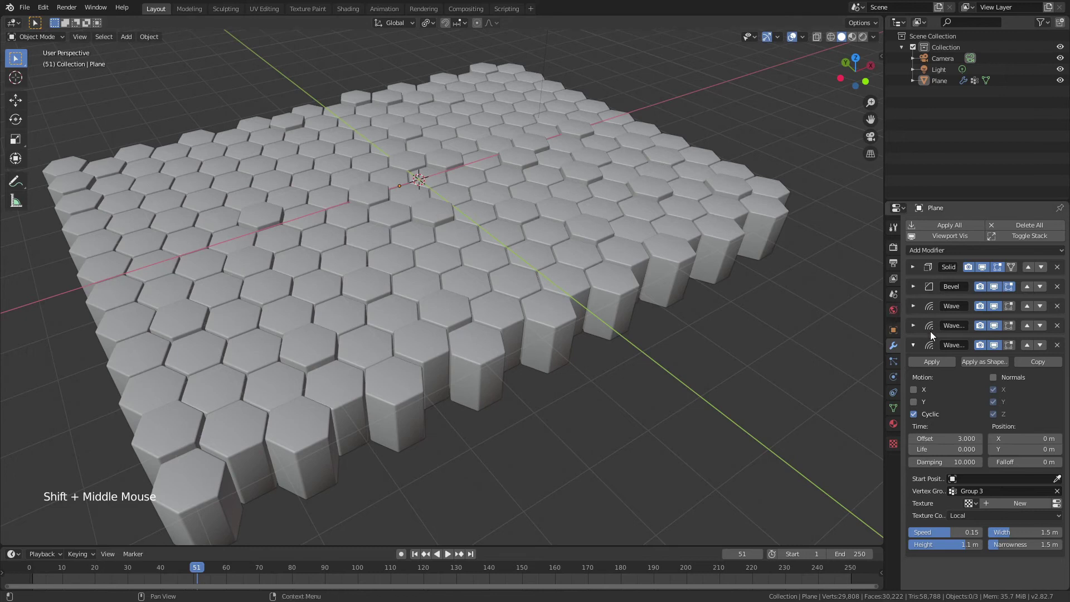
- In Edit Mode open the vertex groups and select the tiles in Group 1
{"action": "key", "text": "Tab"}
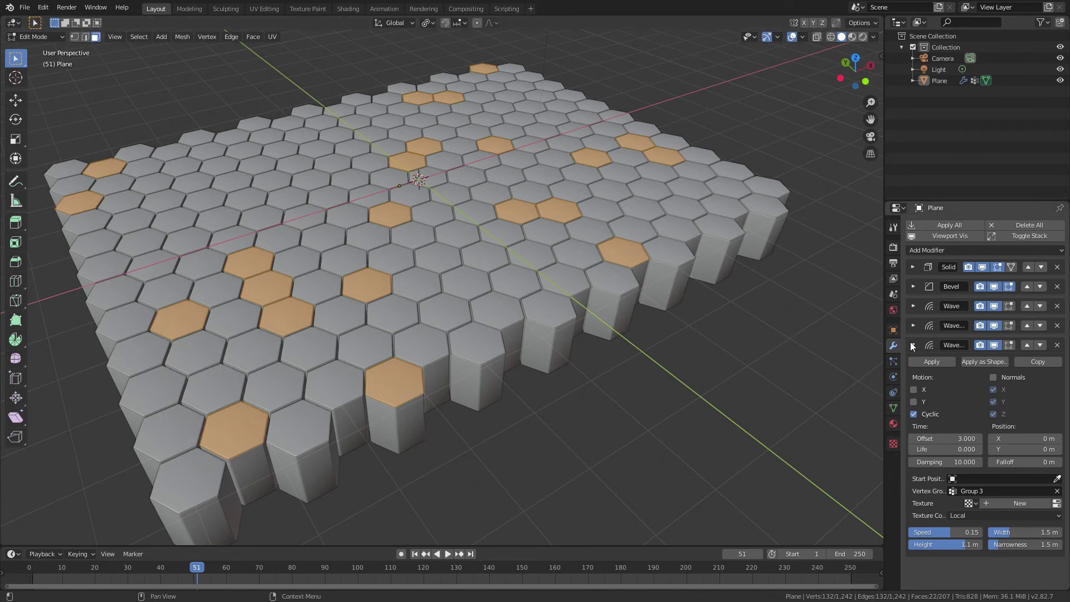
{"action": "left_click", "coordinate": [922, 349]}
{"action": "left_click", "coordinate": [899, 414]}
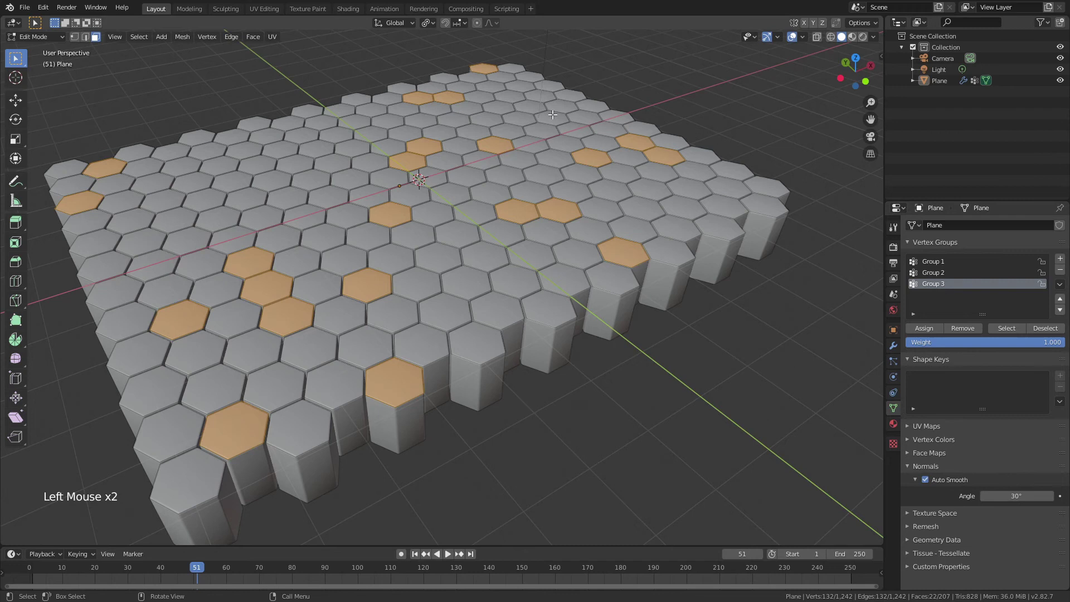
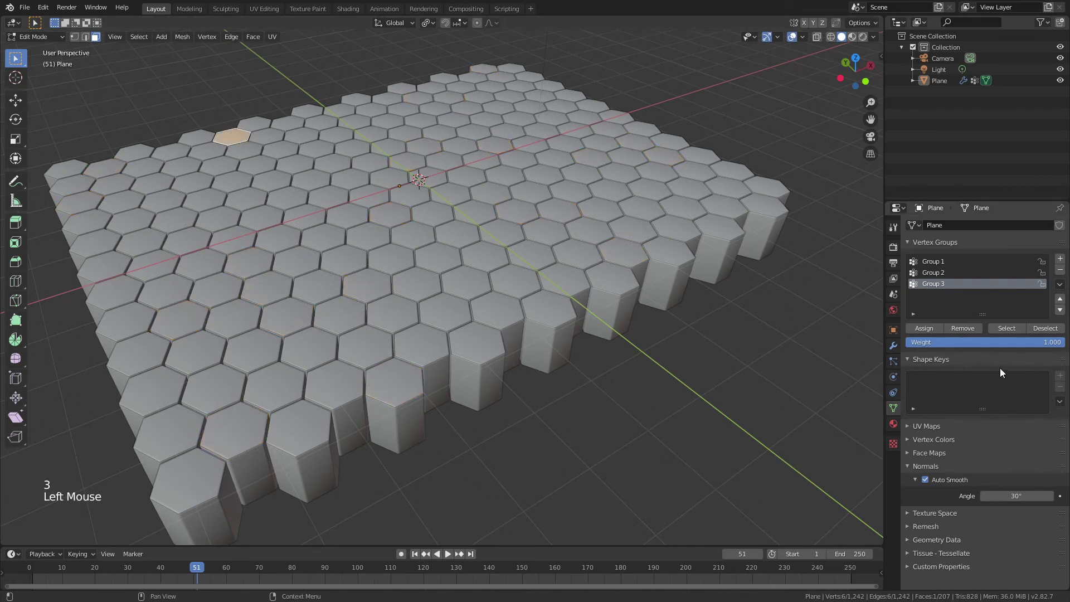
{"action": "left_click", "coordinate": [937, 267]}
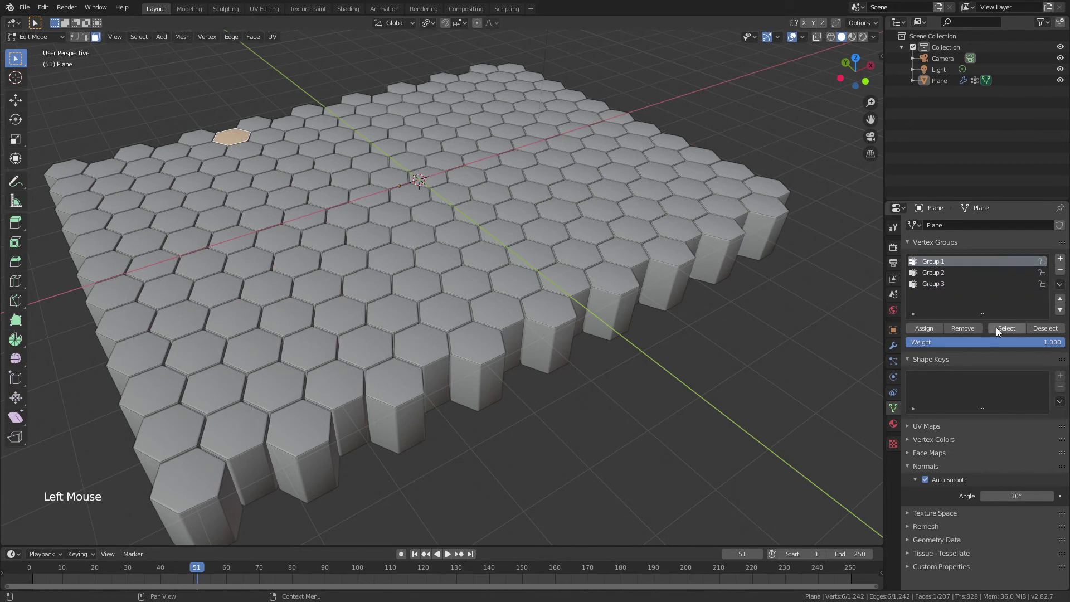
{"action": "left_click", "coordinate": [1001, 332]}
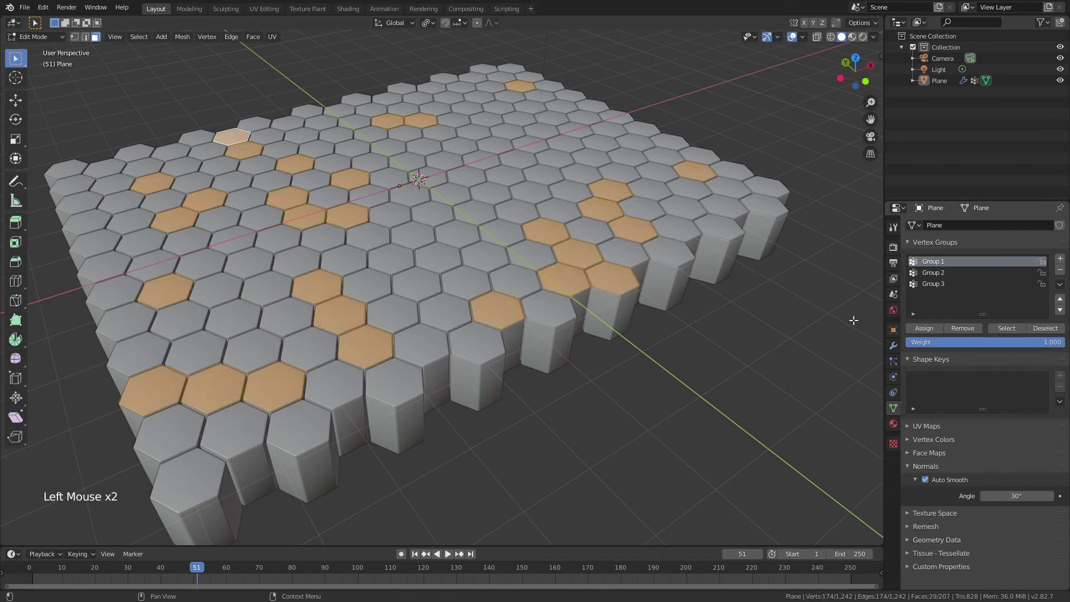
{"action": "key", "text": "alt+a"}
- Select the tiles of Group 2 and Group 3 in turn, then return to Object Mode
{"action": "left_click", "coordinate": [1008, 336]}
{"action": "left_click", "coordinate": [941, 276]}
{"action": "left_click", "coordinate": [1002, 330]}
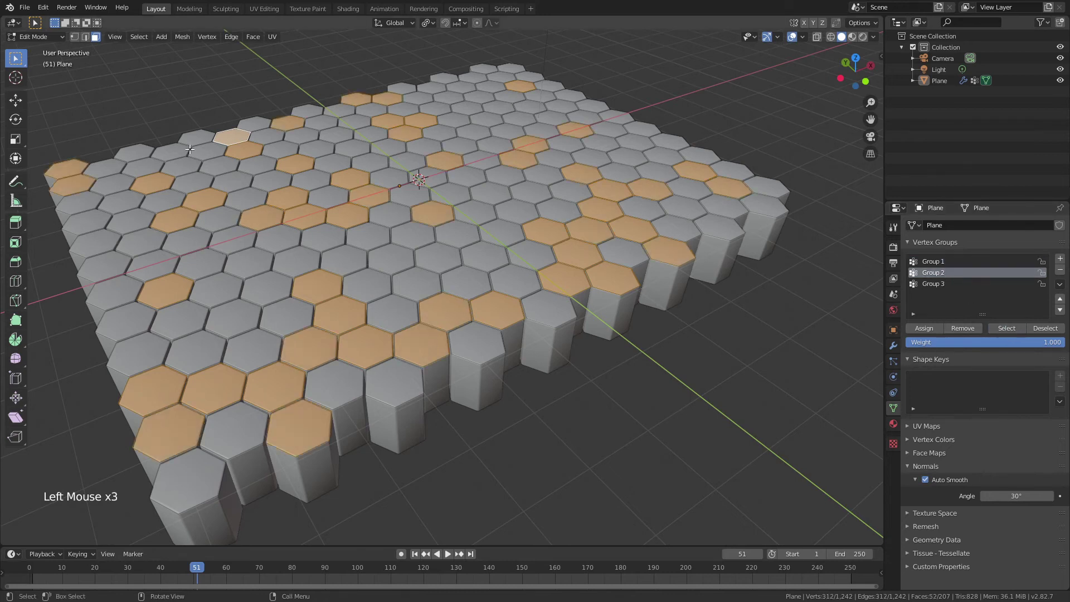
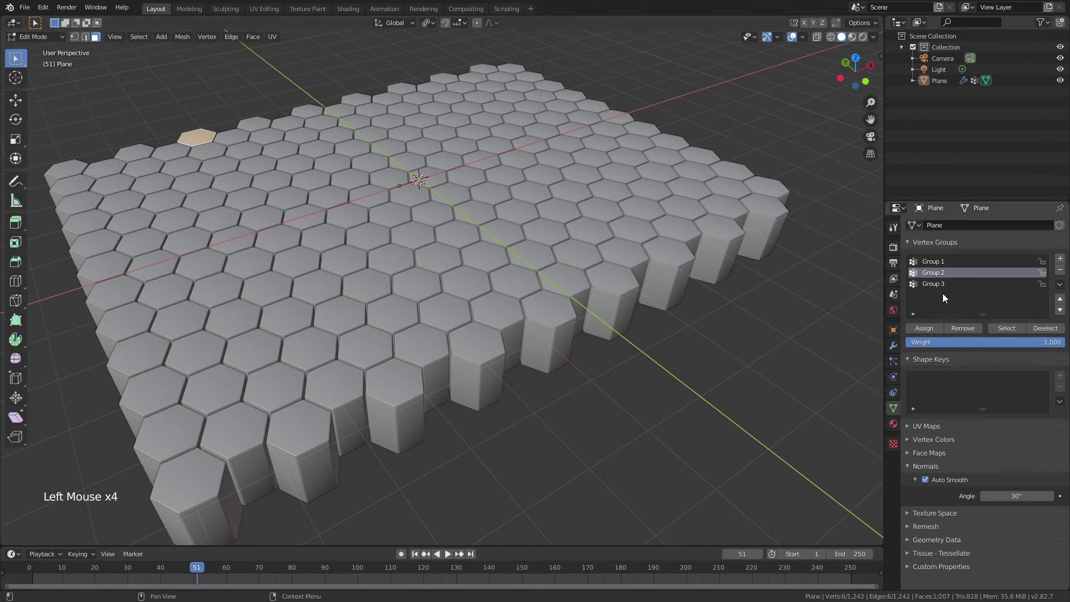
{"action": "left_click", "coordinate": [934, 289]}
{"action": "left_click", "coordinate": [924, 332]}
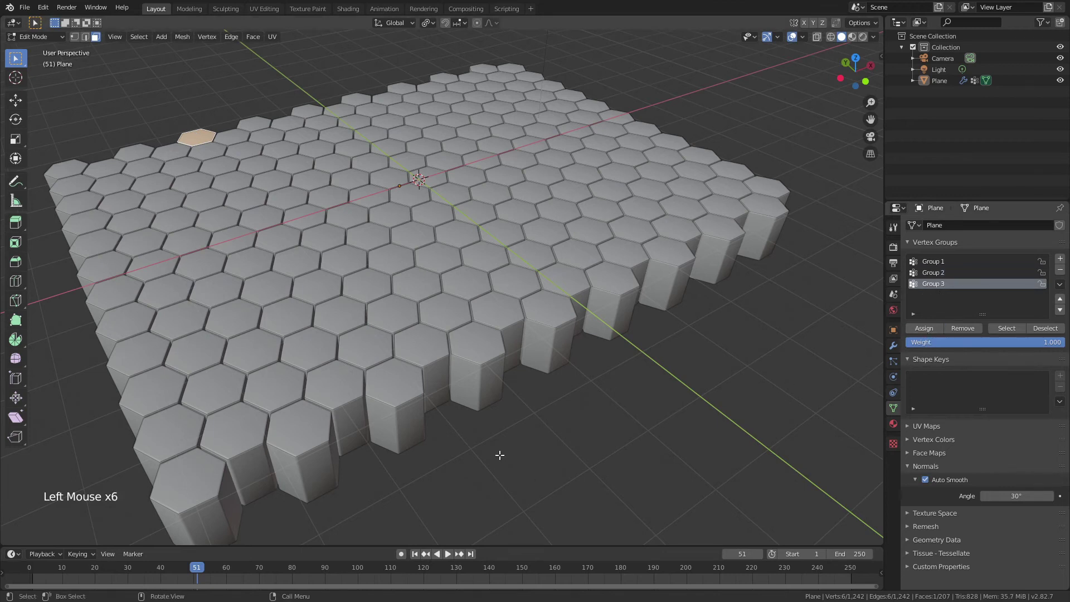
{"action": "key", "text": "Tab"}
- Run playback, pause it and return to frame 1, then orbit the field
{"action": "left_click", "coordinate": [451, 559]}
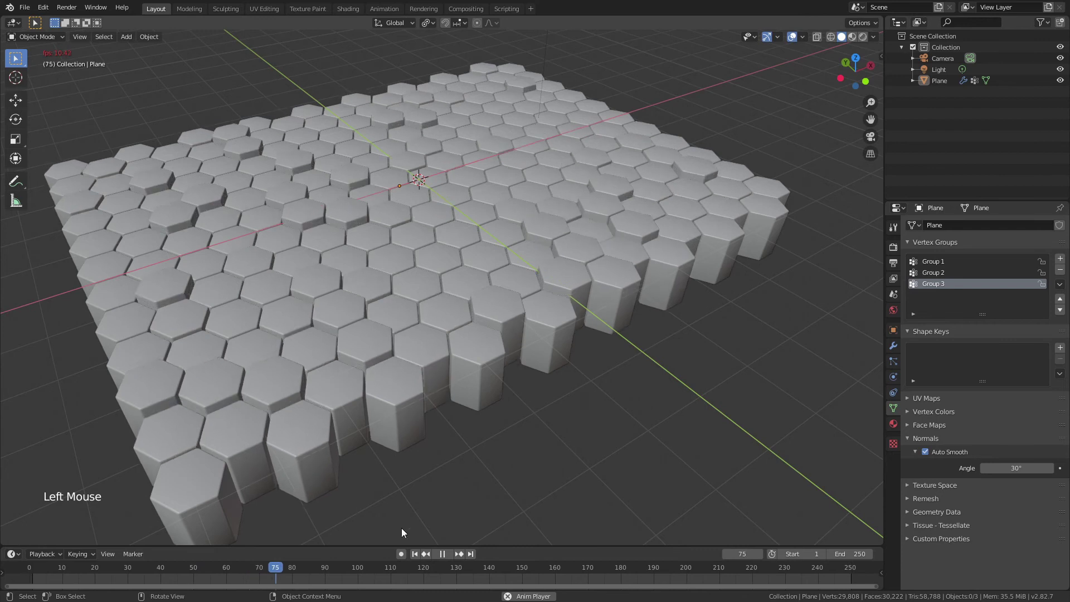
{"action": "left_click", "coordinate": [428, 557]}
{"action": "left_click", "coordinate": [421, 559]}
{"action": "middle_click", "coordinate": [560, 317]}
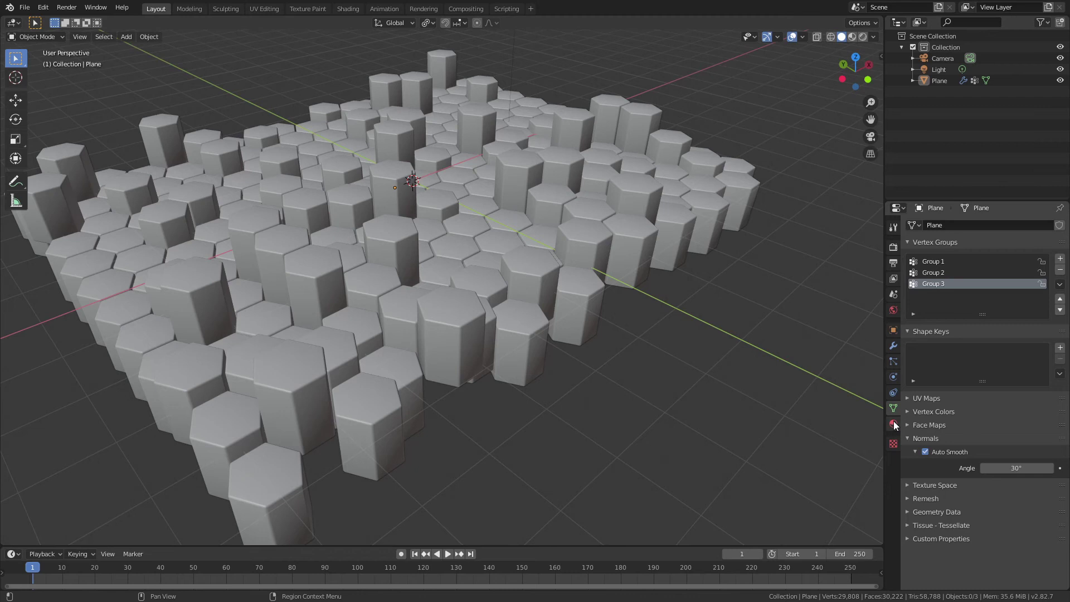
- Create a material named White with base colour value 1
{"action": "left_click", "coordinate": [897, 425]}
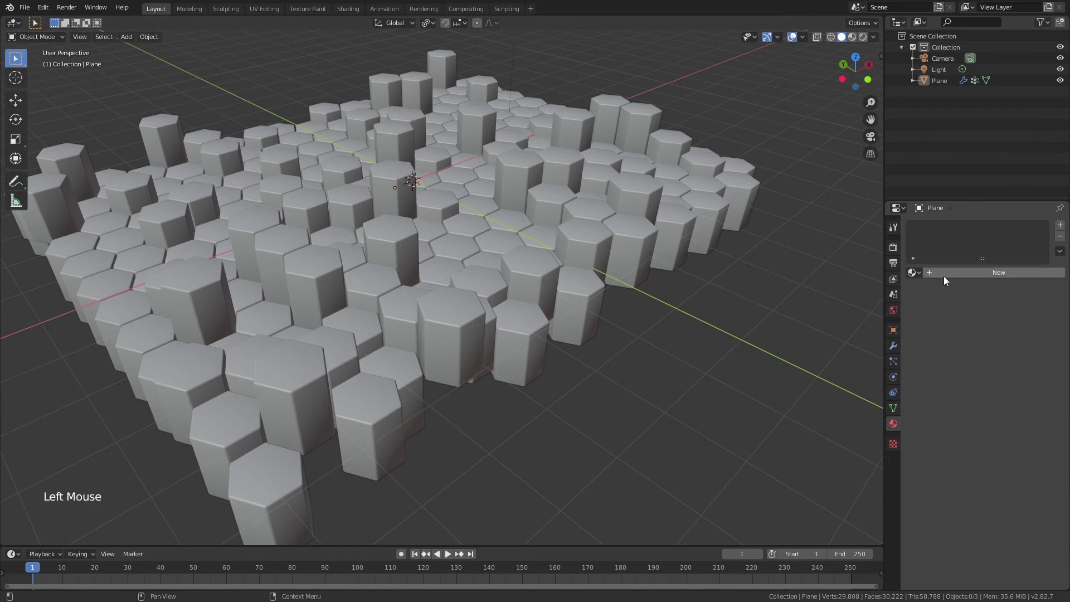
{"action": "left_click", "coordinate": [947, 276]}
{"action": "left_click", "coordinate": [1029, 391]}
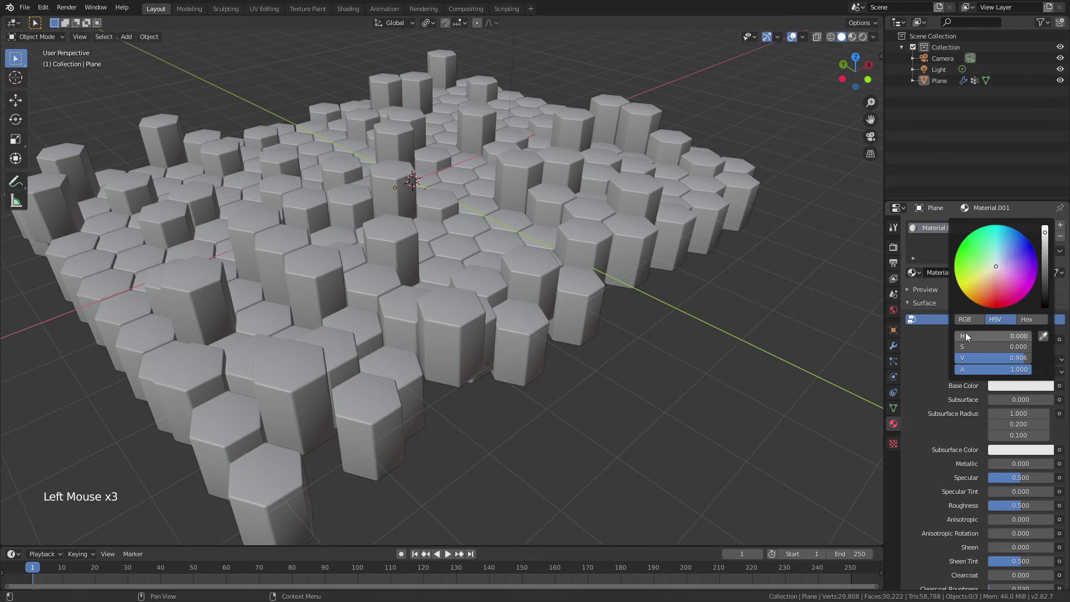
{"action": "left_click", "coordinate": [913, 389]}
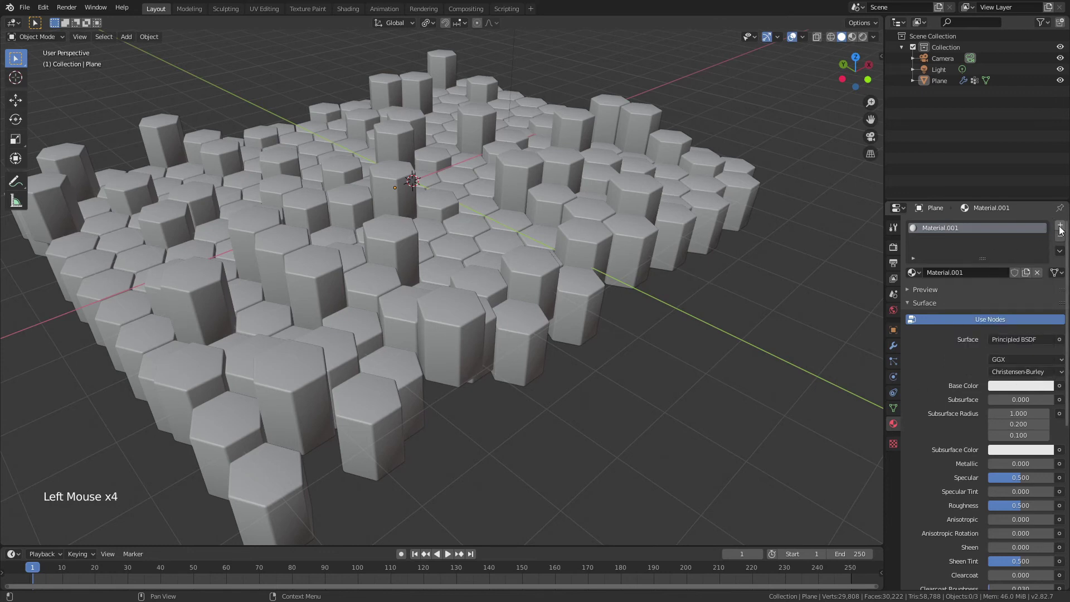
{"action": "double_click", "coordinate": [961, 232]}
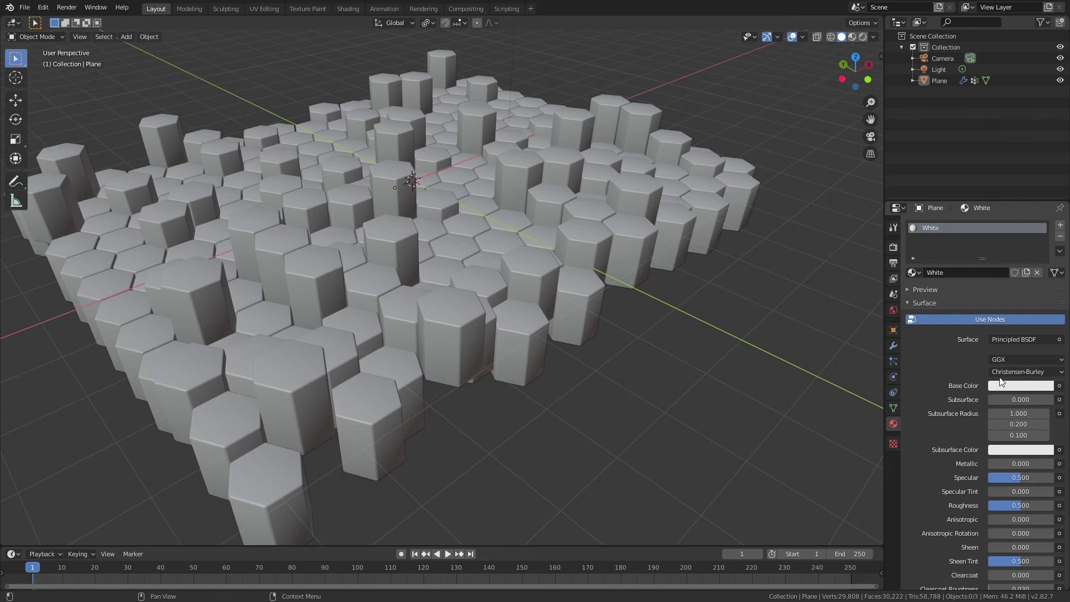
{"action": "left_click", "coordinate": [1005, 389]}
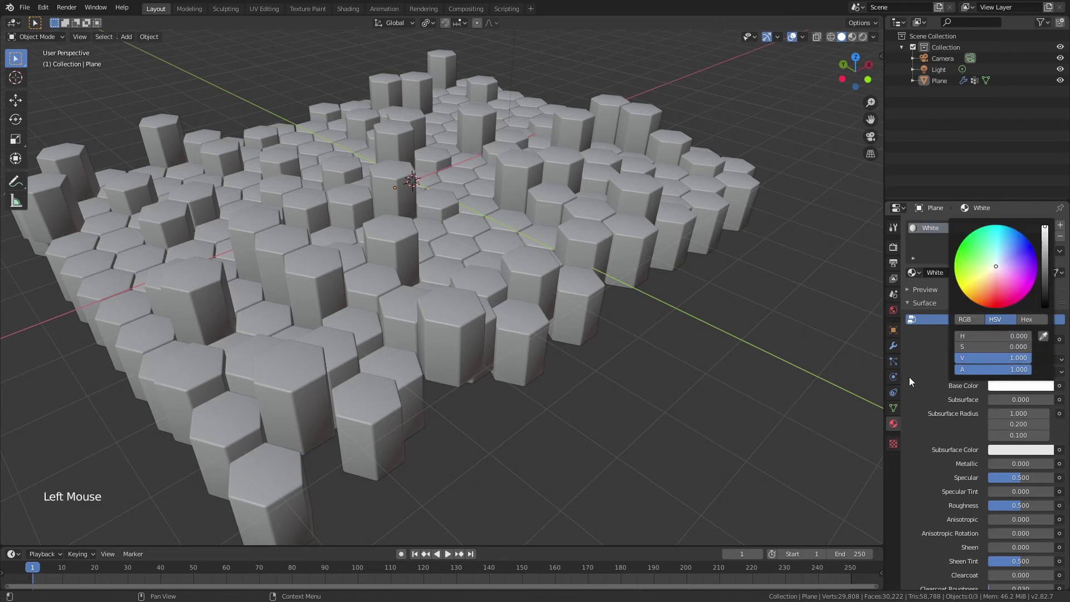
{"action": "left_click", "coordinate": [1061, 230]}
{"action": "double_click", "coordinate": [945, 244]}
- Add a second slot with a new material, darken it to value 0 and name it Black
{"action": "left_click", "coordinate": [964, 301]}
{"action": "left_click", "coordinate": [1011, 411]}
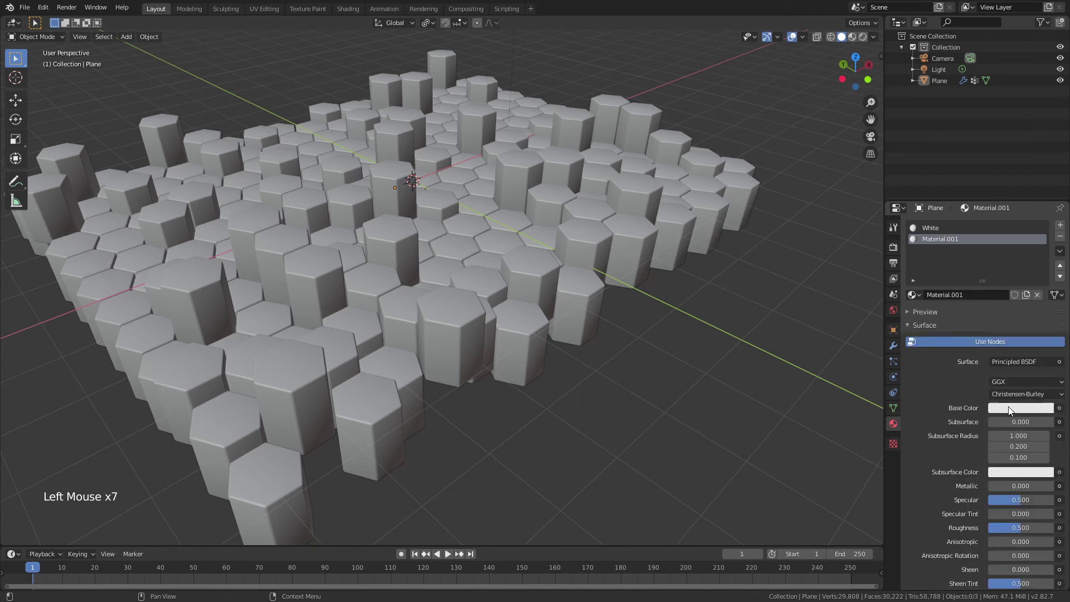
{"action": "left_click", "coordinate": [1011, 411]}
{"action": "left_click", "coordinate": [1011, 411]}
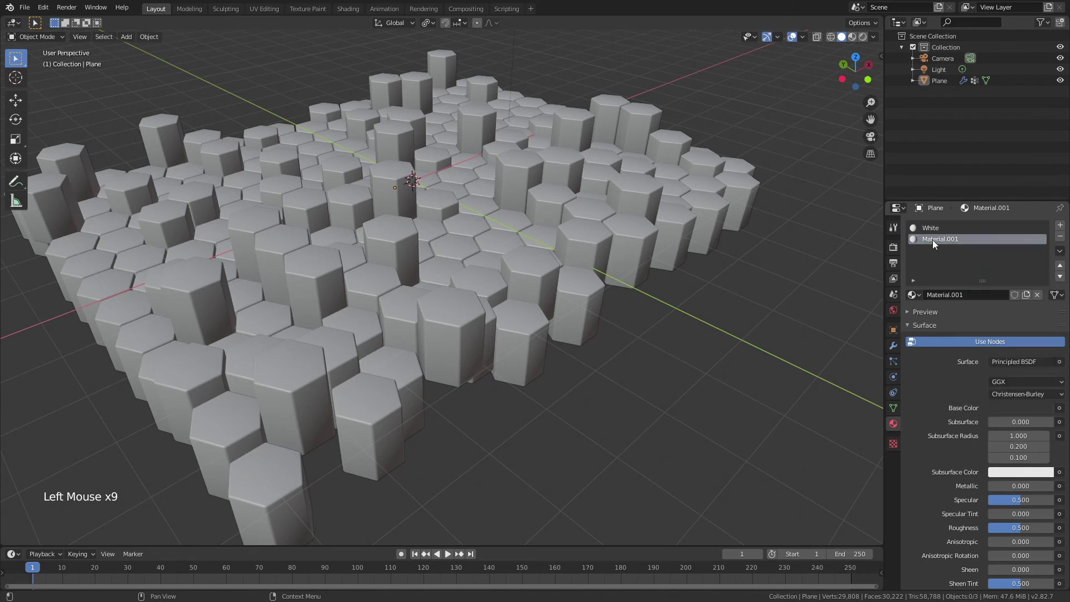
{"action": "left_click", "coordinate": [935, 244]}
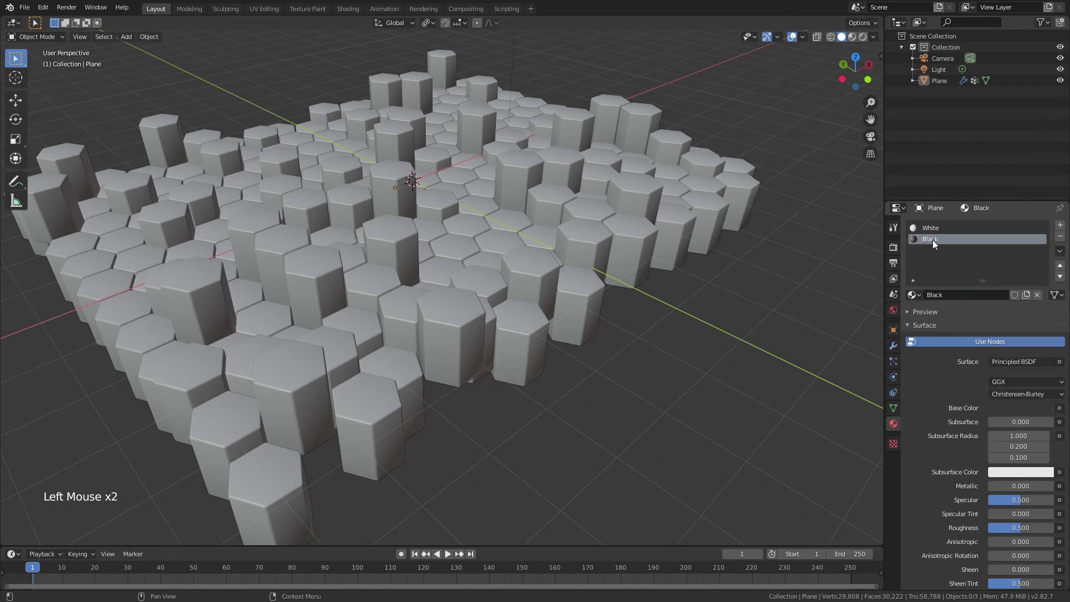
- Switch viewport shading to show the white field, select the Plane and enter Edit Mode
{"action": "middle_click", "coordinate": [539, 318]}
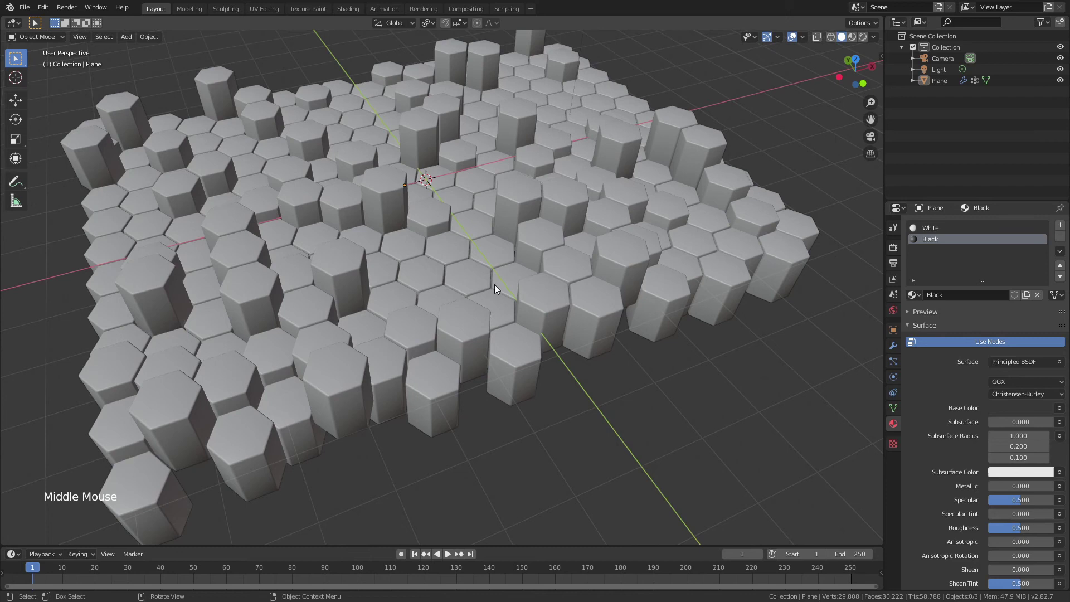
{"action": "middle_click", "coordinate": [473, 256]}
{"action": "key", "text": "z"}
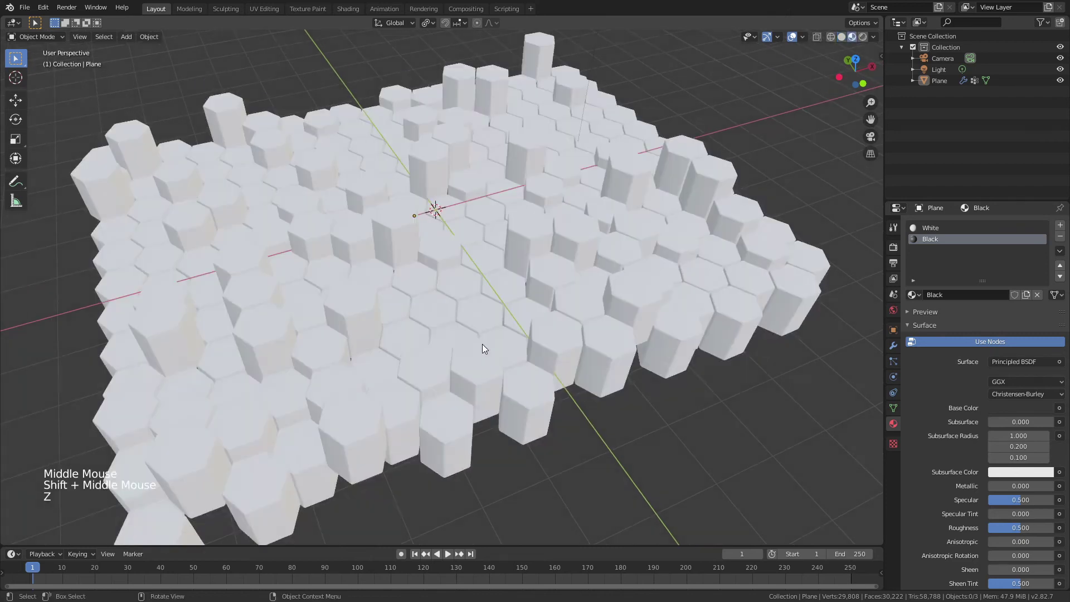
{"action": "middle_click", "coordinate": [404, 263]}
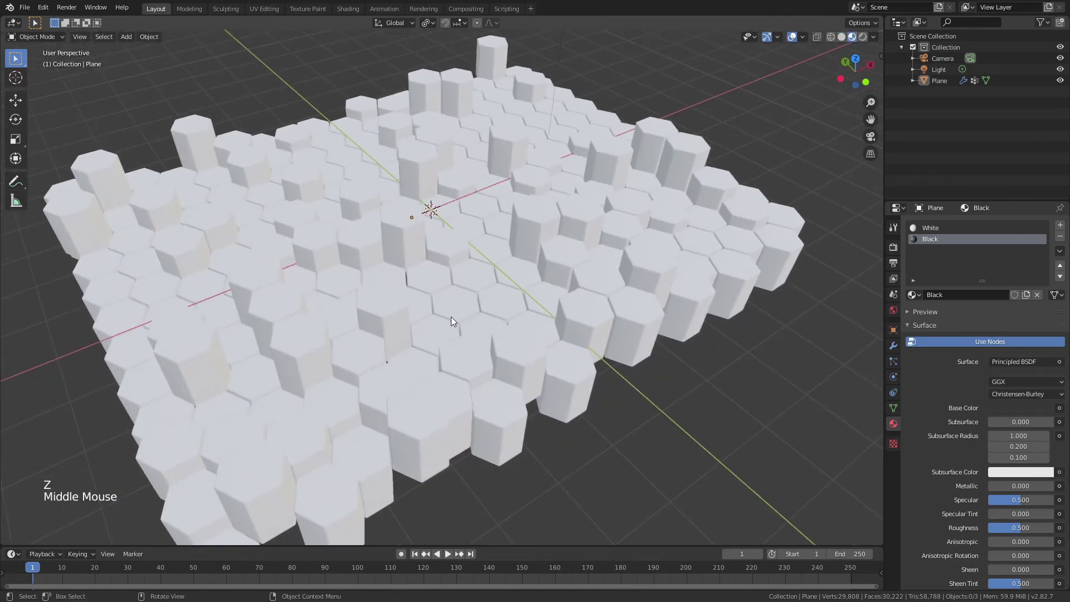
{"action": "left_click", "coordinate": [457, 321]}
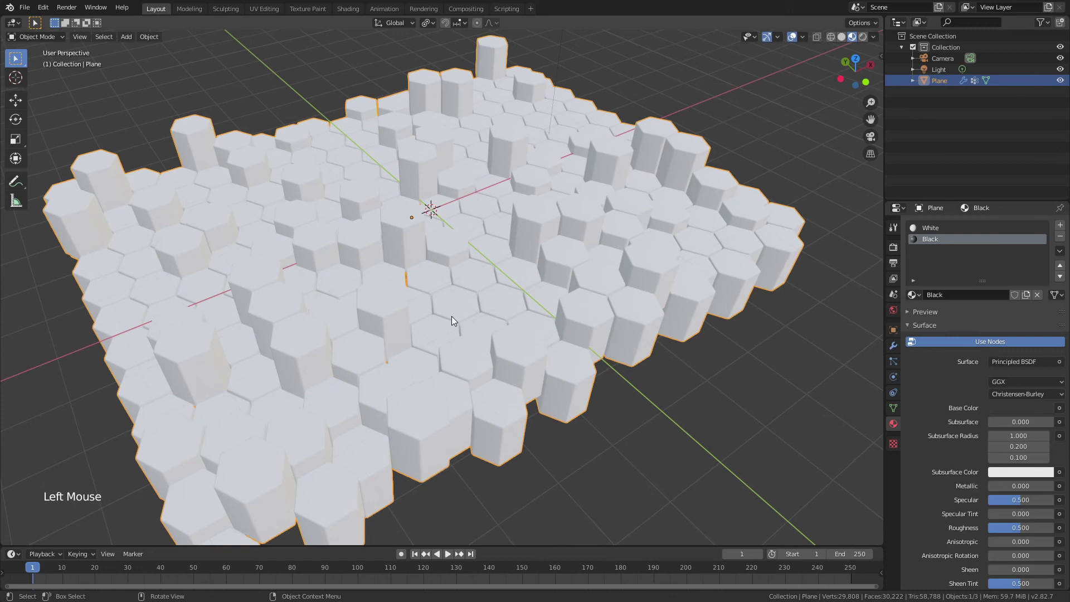
{"action": "key", "text": "Tab"}
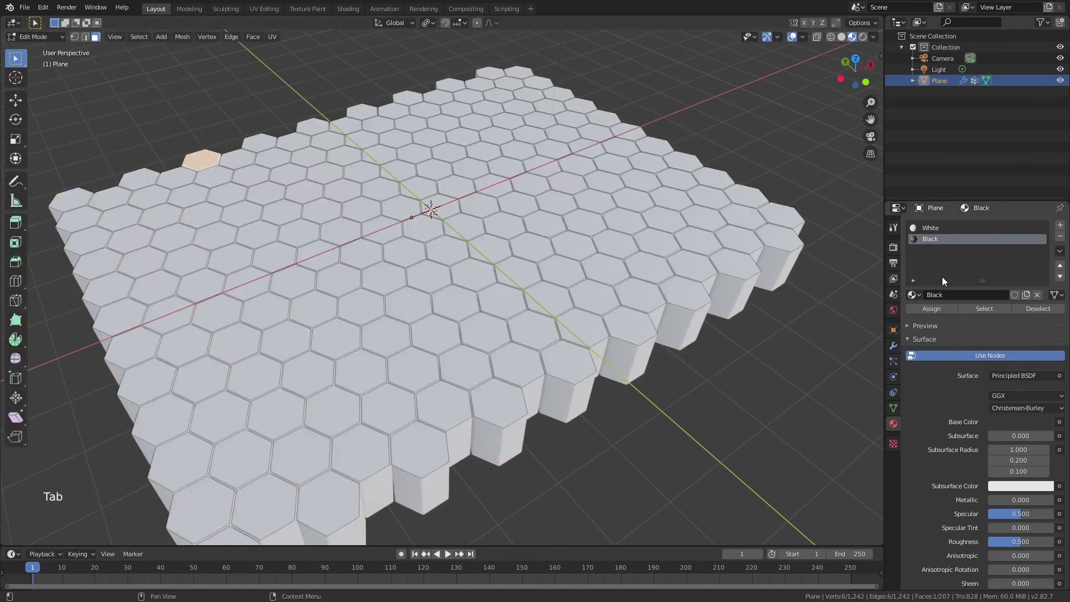
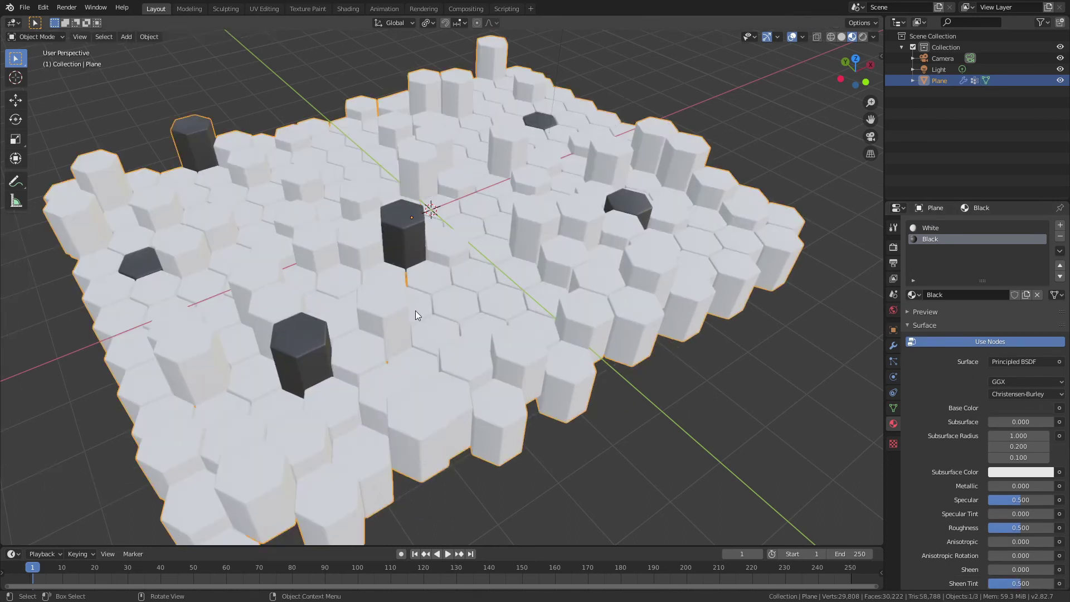
- Play the animation through the scene camera with everything deselected, then stop playback
{"action": "key", "text": "KP_0"}
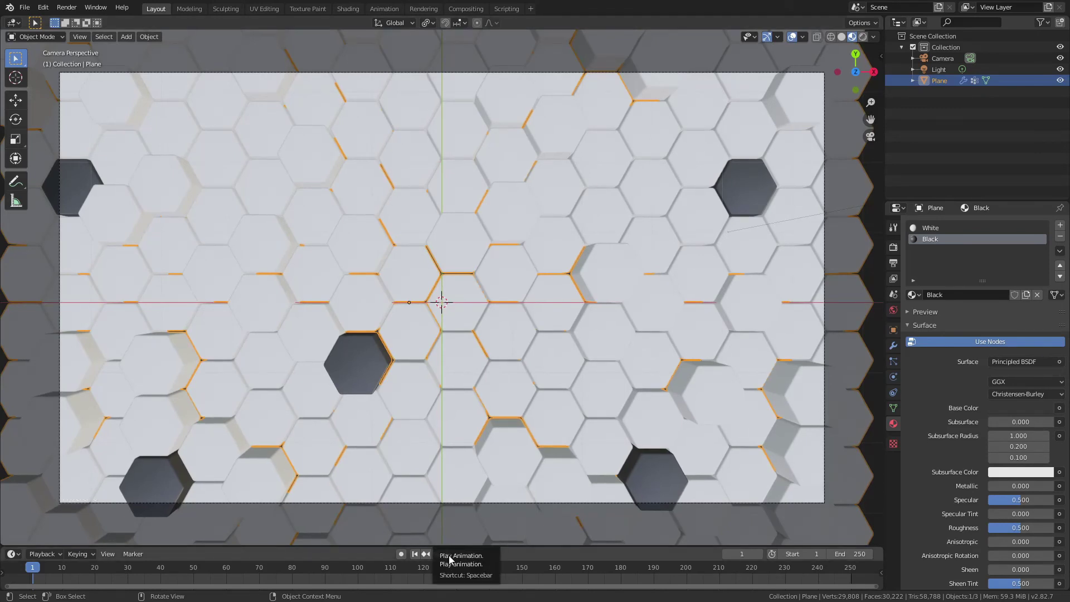
{"action": "key", "text": "alt+a"}
{"action": "key", "text": "alt+a"}
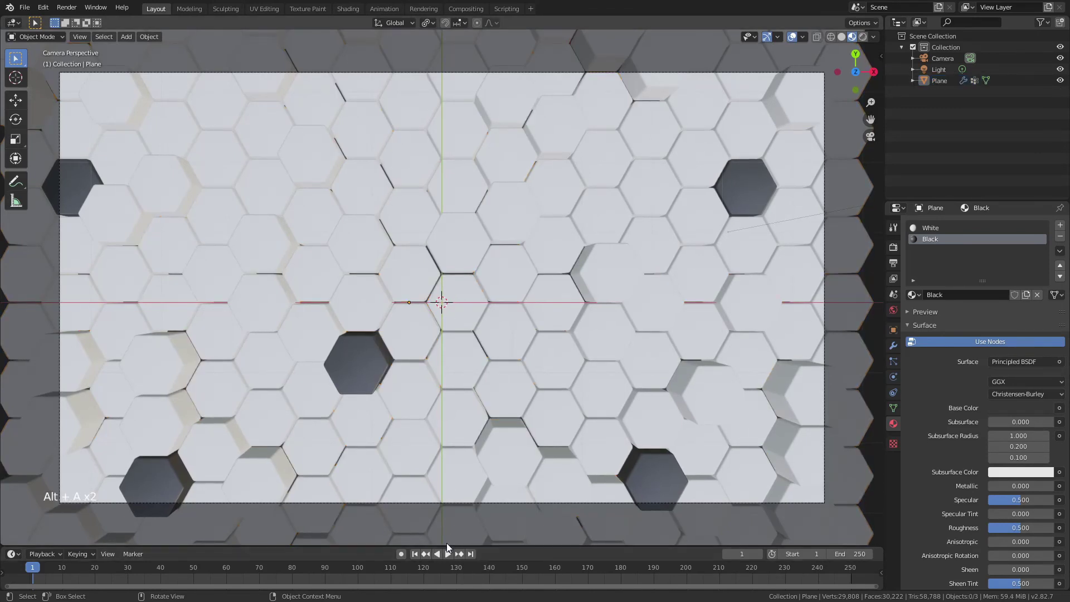
{"action": "left_click", "coordinate": [454, 559]}
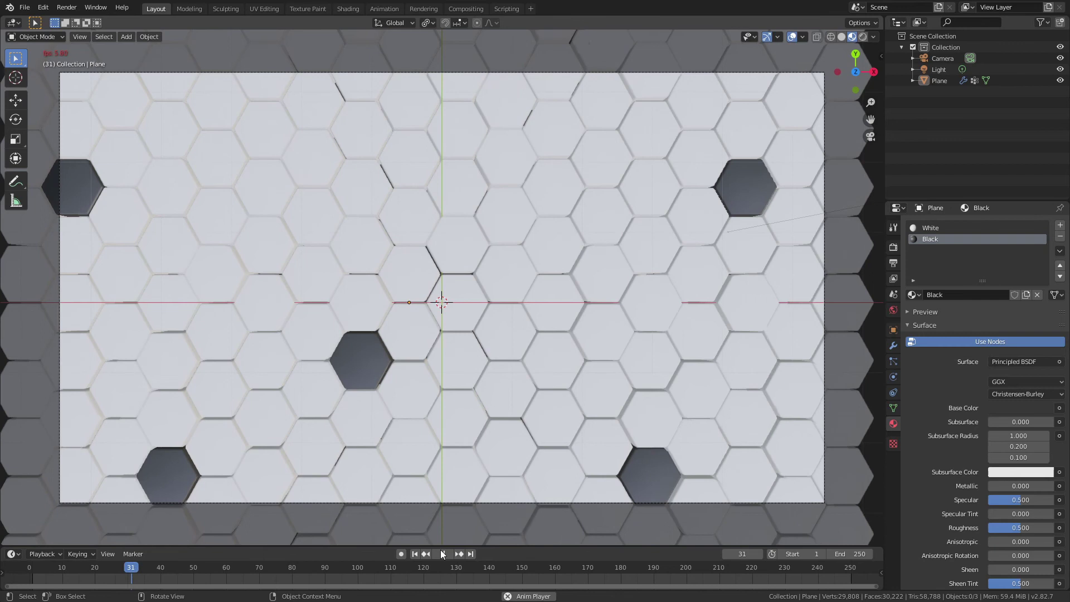
{"action": "left_click", "coordinate": [438, 445]}
- Leave the camera view and select the tile field Plane object
{"action": "middle_click", "coordinate": [472, 365]}
{"action": "left_click", "coordinate": [513, 301]}
- In Edit Mode, assign the White material back to the six selected scattered tiles
{"action": "key", "text": "Tab"}
{"action": "left_click", "coordinate": [934, 231]}
{"action": "left_click", "coordinate": [932, 311]}
{"action": "left_click", "coordinate": [999, 275]}
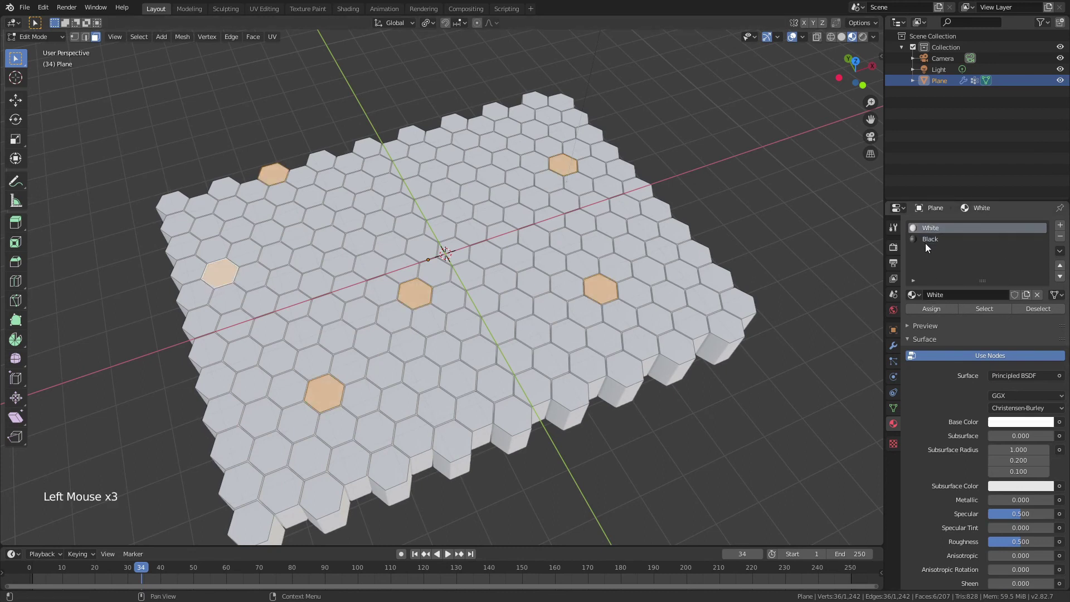
{"action": "left_click", "coordinate": [935, 246]}
- Select all tiles of vertex group Group 1 and assign them the Black material, then finish editing
{"action": "left_click", "coordinate": [893, 412]}
{"action": "key", "text": "alt+a"}
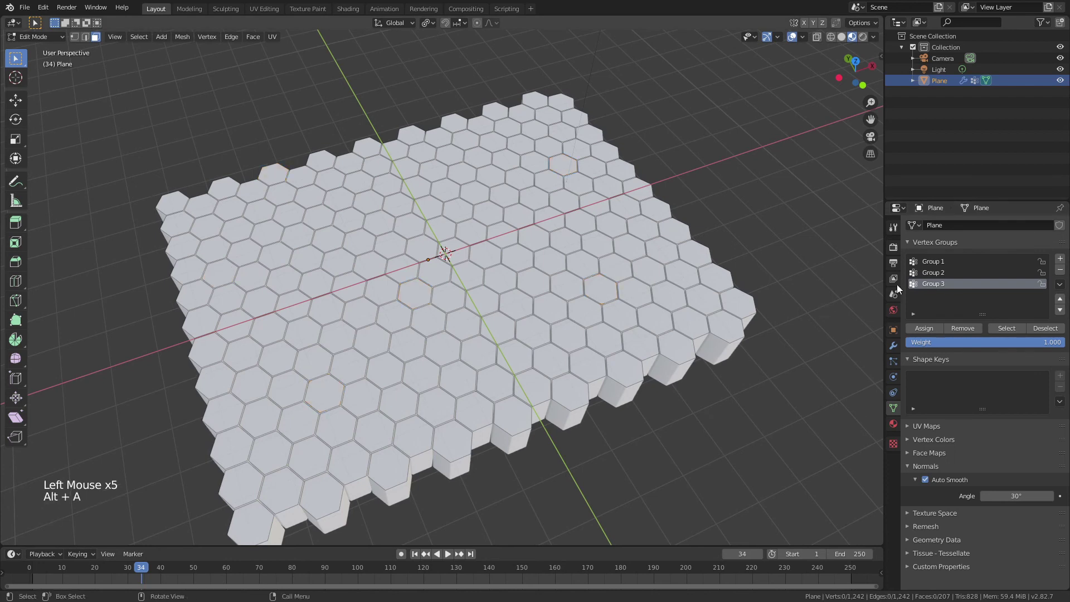
{"action": "left_click", "coordinate": [938, 264]}
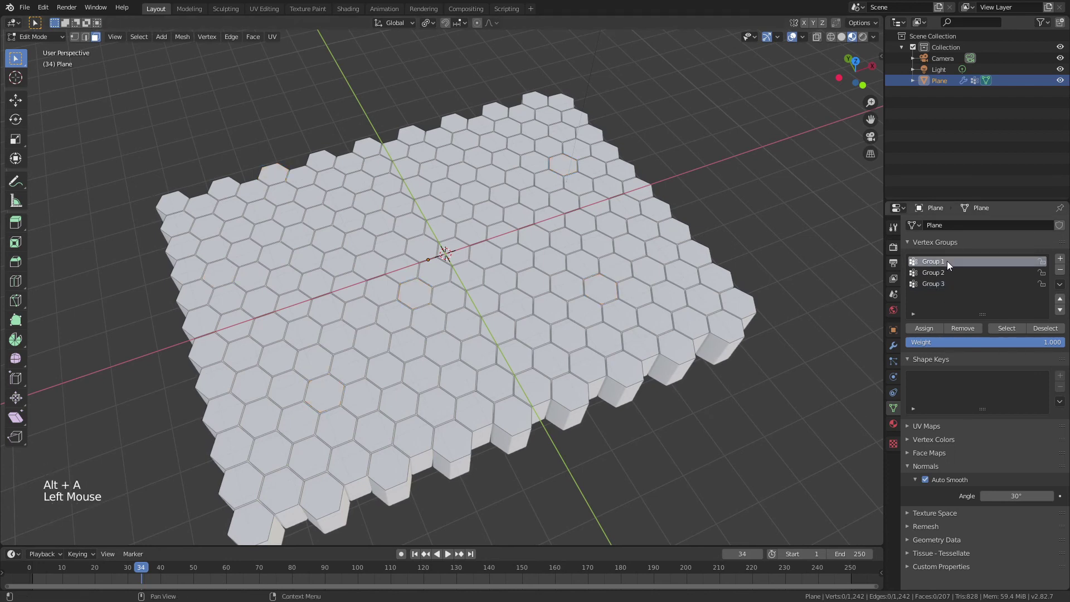
{"action": "left_click", "coordinate": [1001, 331]}
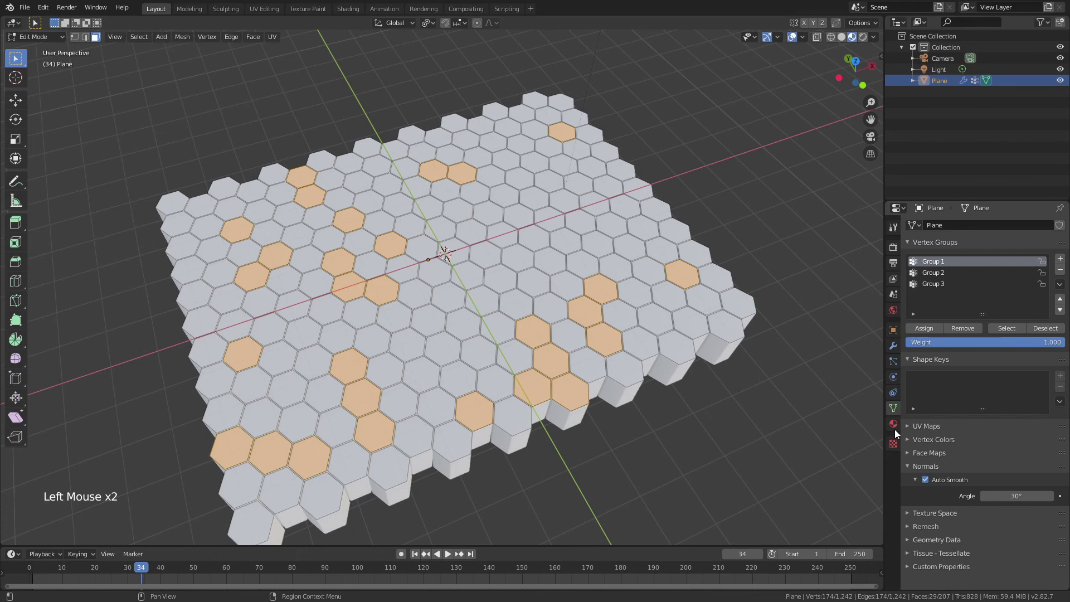
{"action": "left_click", "coordinate": [895, 429]}
{"action": "left_click", "coordinate": [940, 312]}
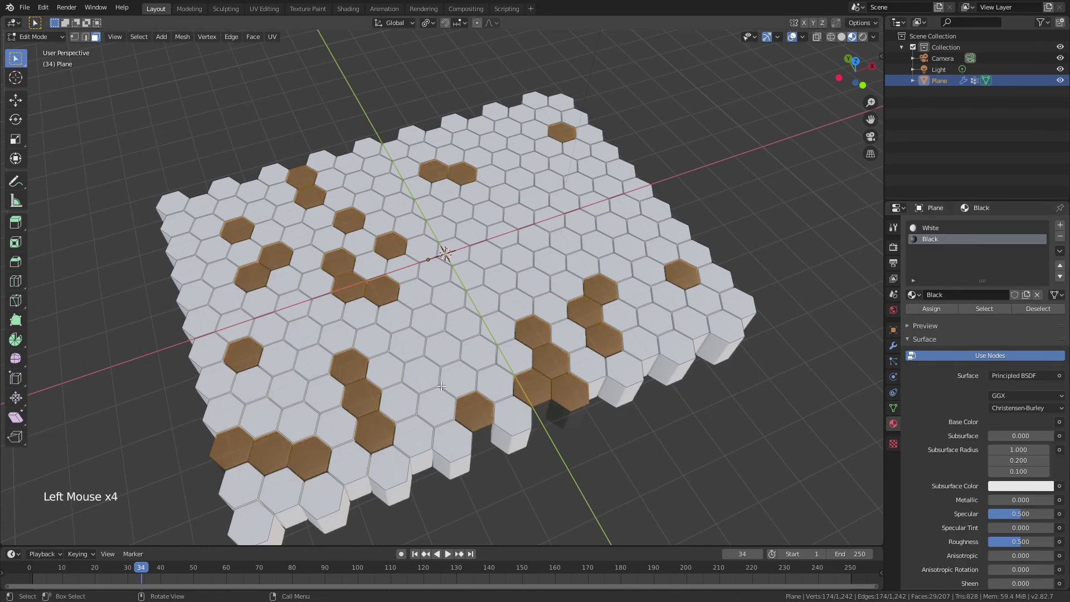
{"action": "key", "text": "Tab"}
- Play the animation through the camera to watch the black Group 1 columns bob, then leave camera view
{"action": "key", "text": "KP_0"}
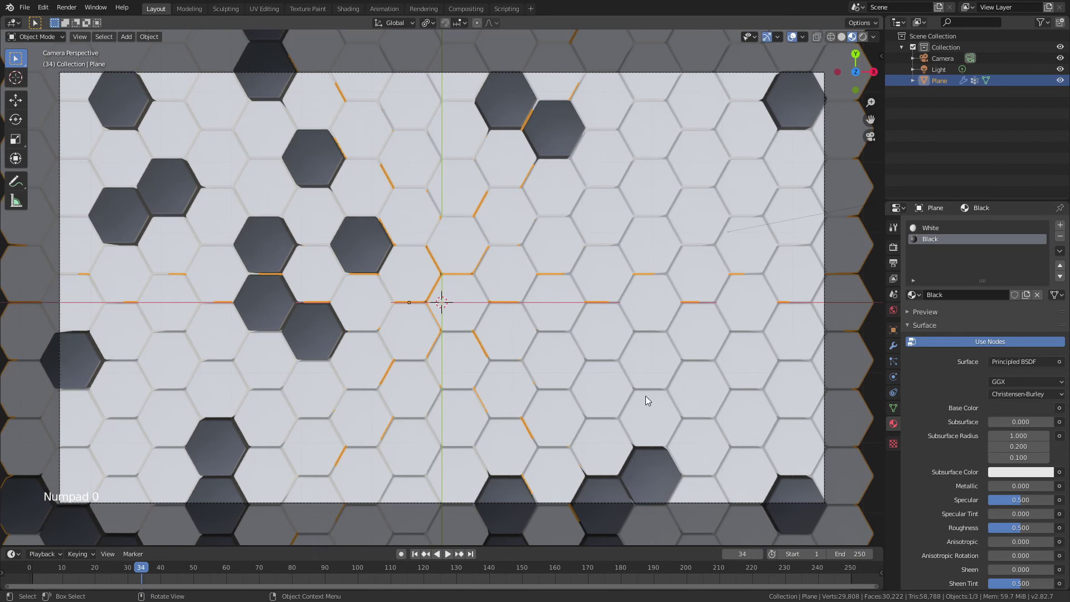
{"action": "left_click", "coordinate": [453, 561]}
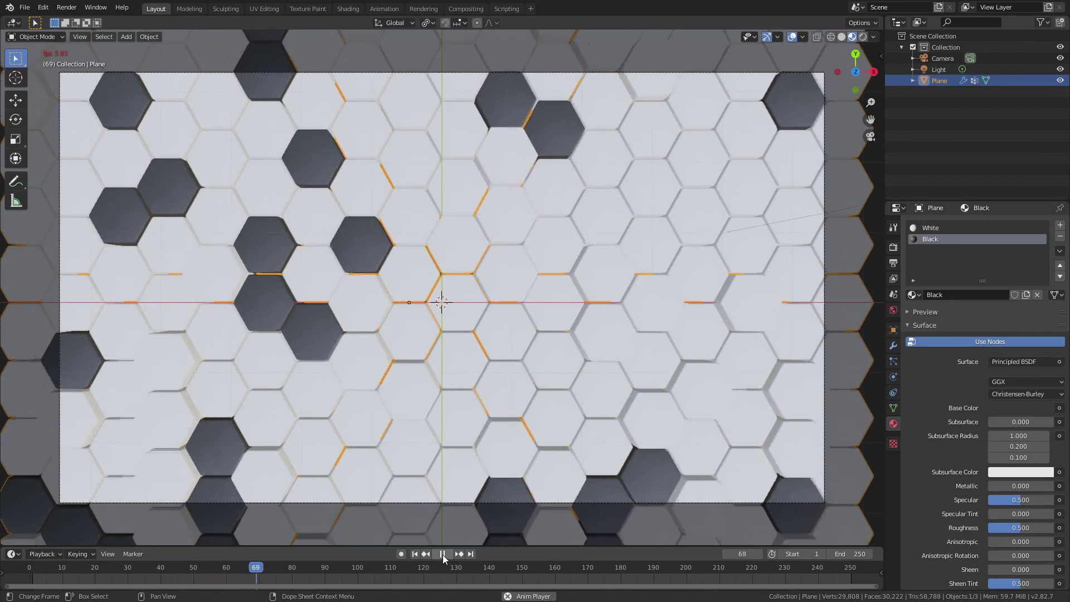
{"action": "left_click", "coordinate": [525, 342]}
{"action": "middle_click", "coordinate": [534, 336]}
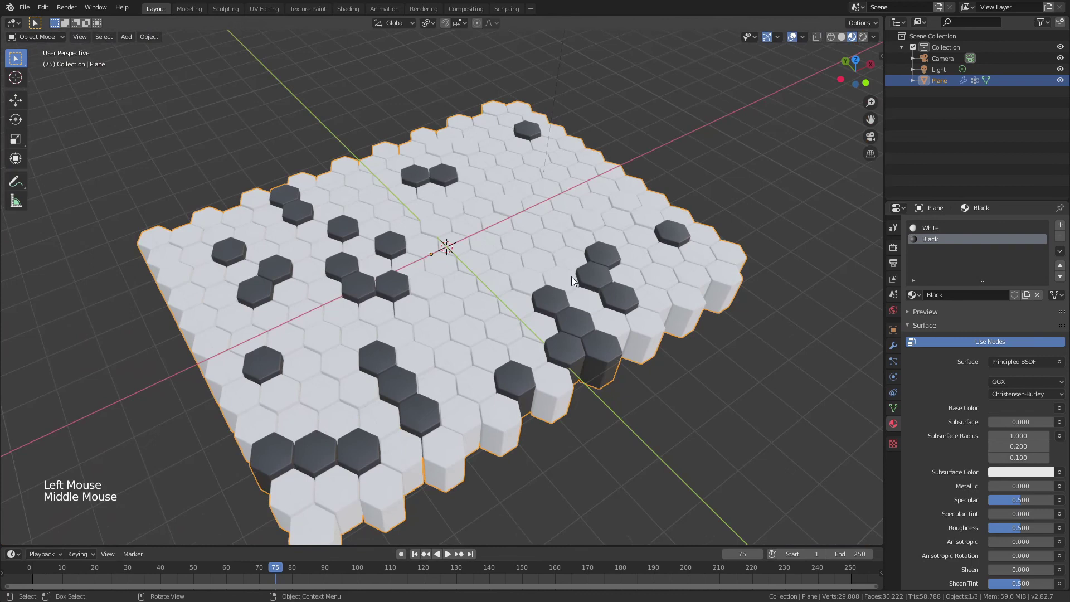
- Show the Plane's modifier stack and orbit around the tile field, checking the camera view
{"action": "left_click", "coordinate": [893, 347]}
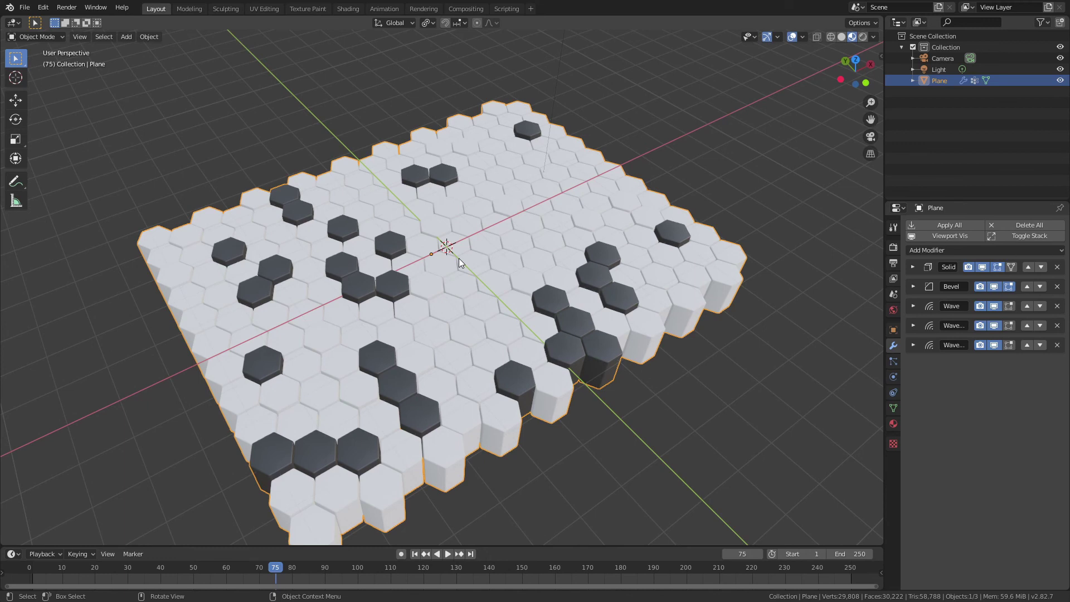
{"action": "middle_click", "coordinate": [590, 347]}
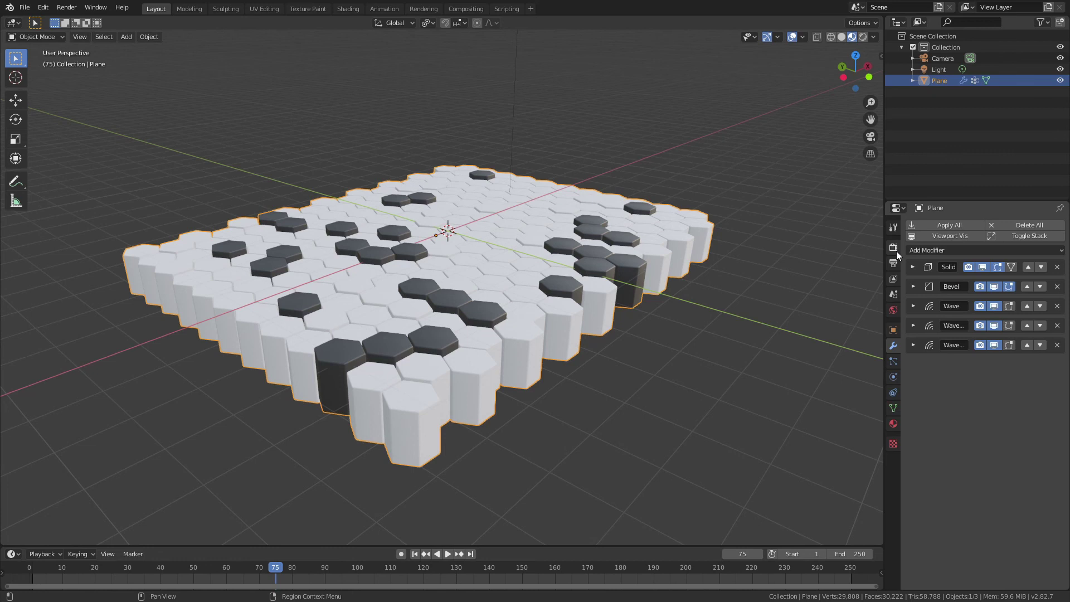
{"action": "middle_click", "coordinate": [639, 357]}
{"action": "scroll", "scroll_direction": "down", "scroll_amount": 3}
{"action": "middle_click", "coordinate": [538, 375]}
{"action": "scroll", "scroll_direction": "down", "scroll_amount": 3}
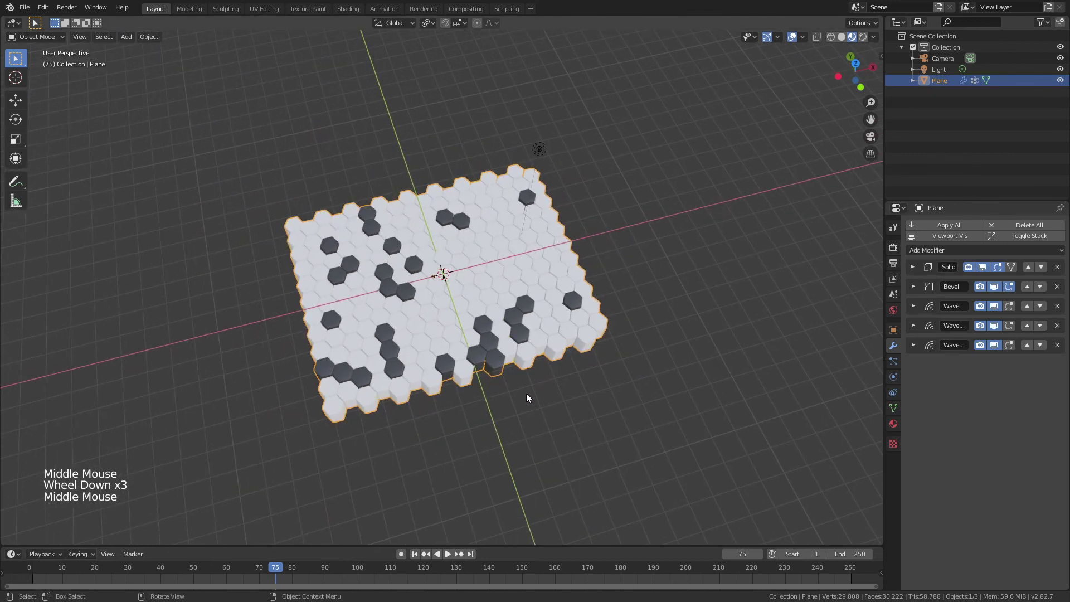
{"action": "key", "text": "KP_0"}
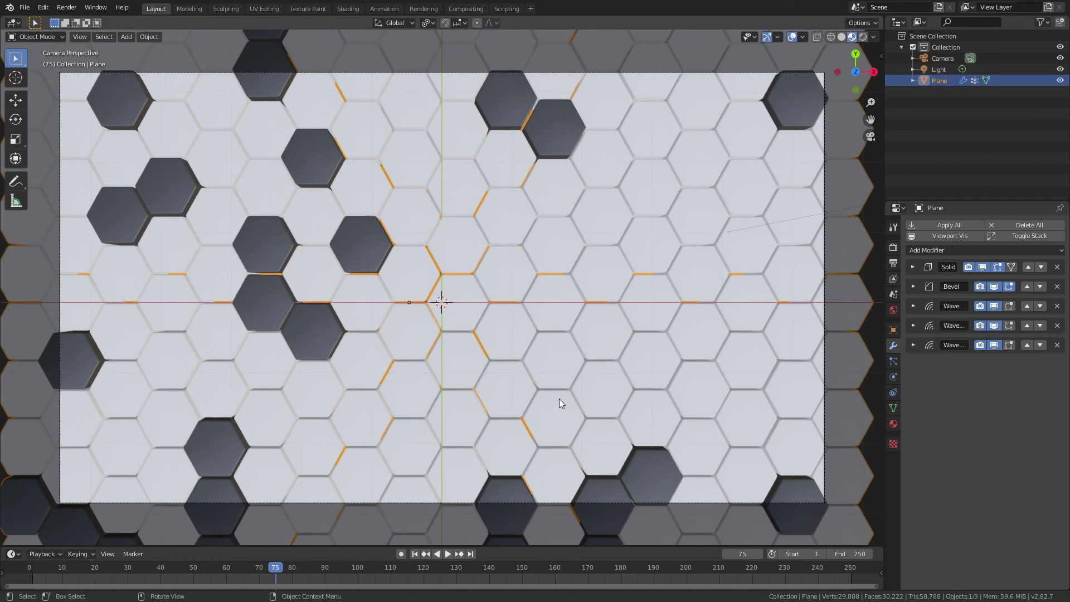
- Inspect the tile field from further angles, then select the Plane object again
{"action": "key", "text": "alt+a"}
{"action": "scroll", "scroll_direction": "down", "scroll_amount": 3}
{"action": "left_click", "coordinate": [755, 381]}
{"action": "middle_click", "coordinate": [635, 407]}
{"action": "scroll", "scroll_direction": "up", "scroll_amount": 3}
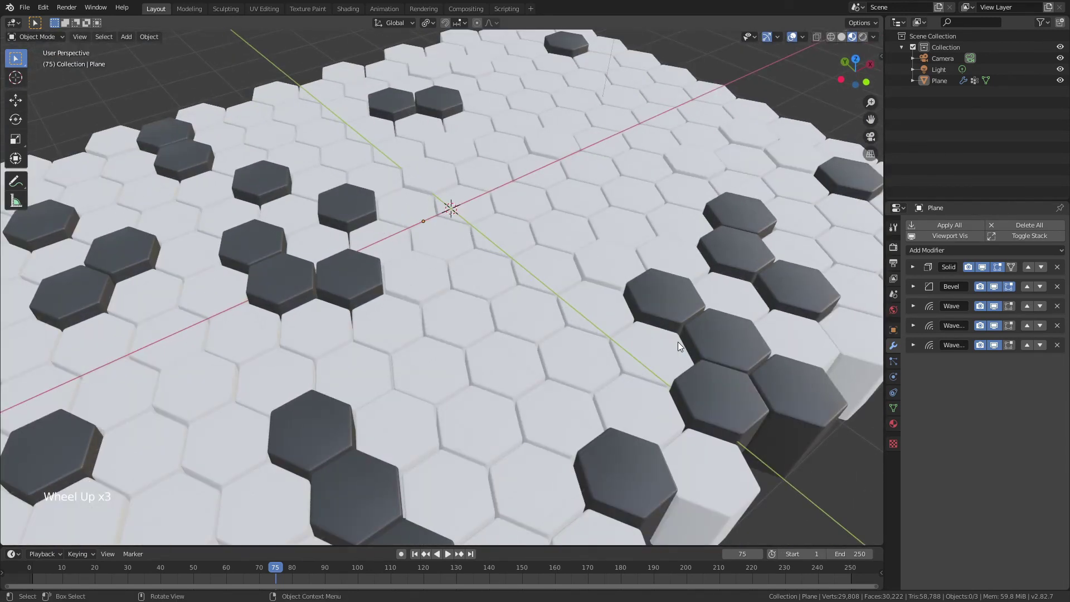
{"action": "scroll", "scroll_direction": "down", "scroll_amount": 3}
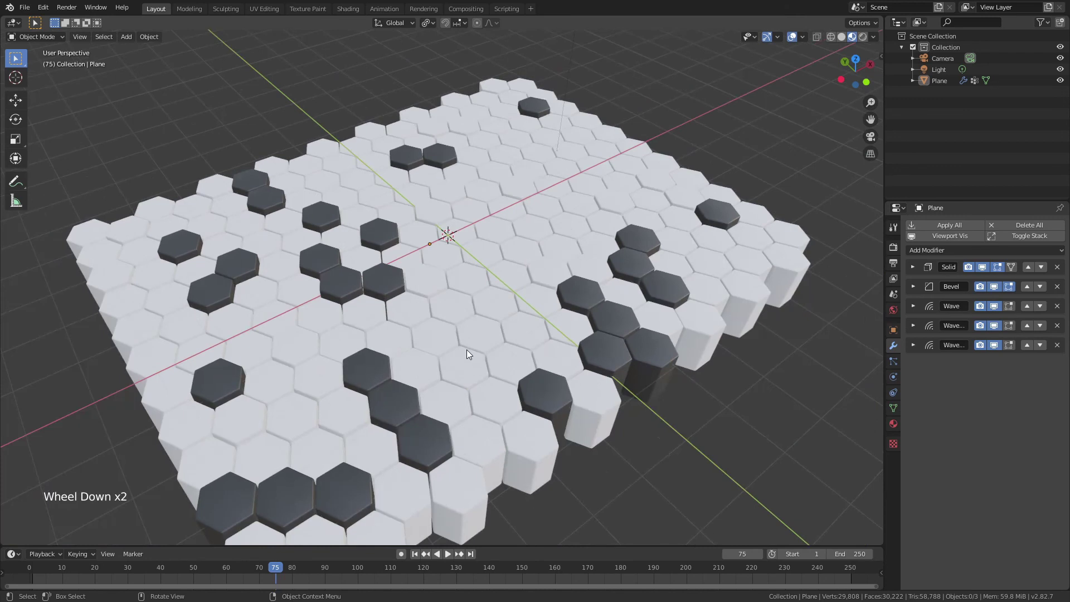
{"action": "left_click", "coordinate": [471, 356]}
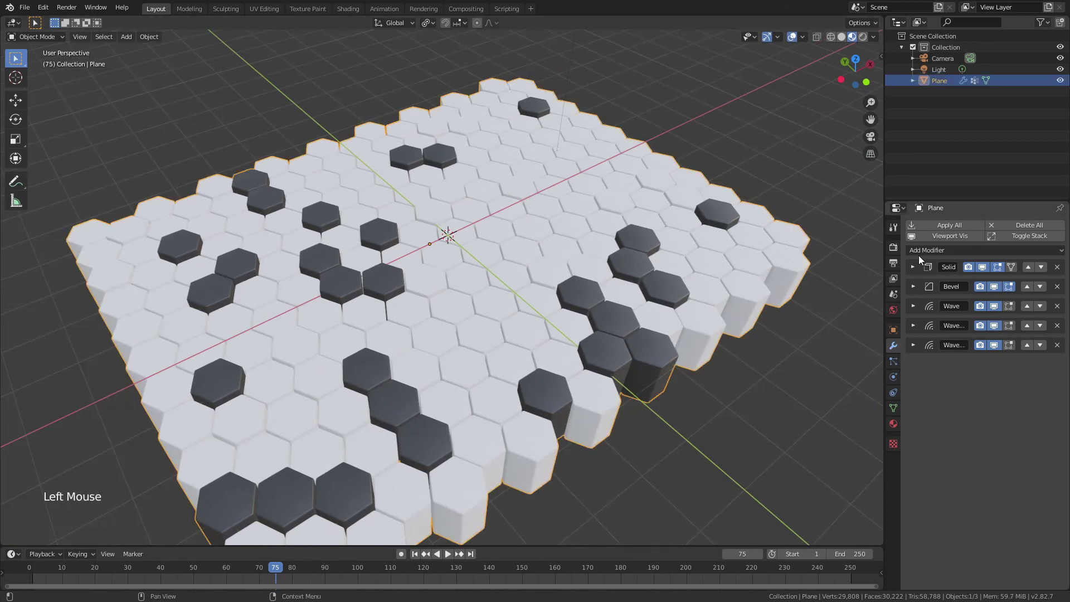
- Add a fourth Wave modifier so the whole tile field ripples
{"action": "left_click", "coordinate": [922, 258]}
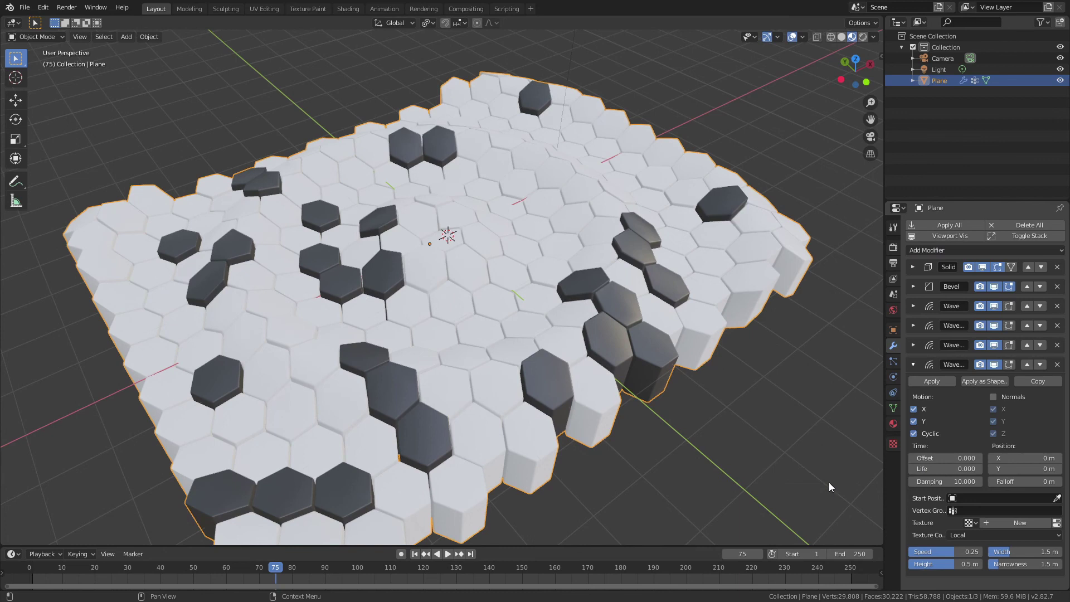
{"action": "middle_click", "coordinate": [793, 460]}
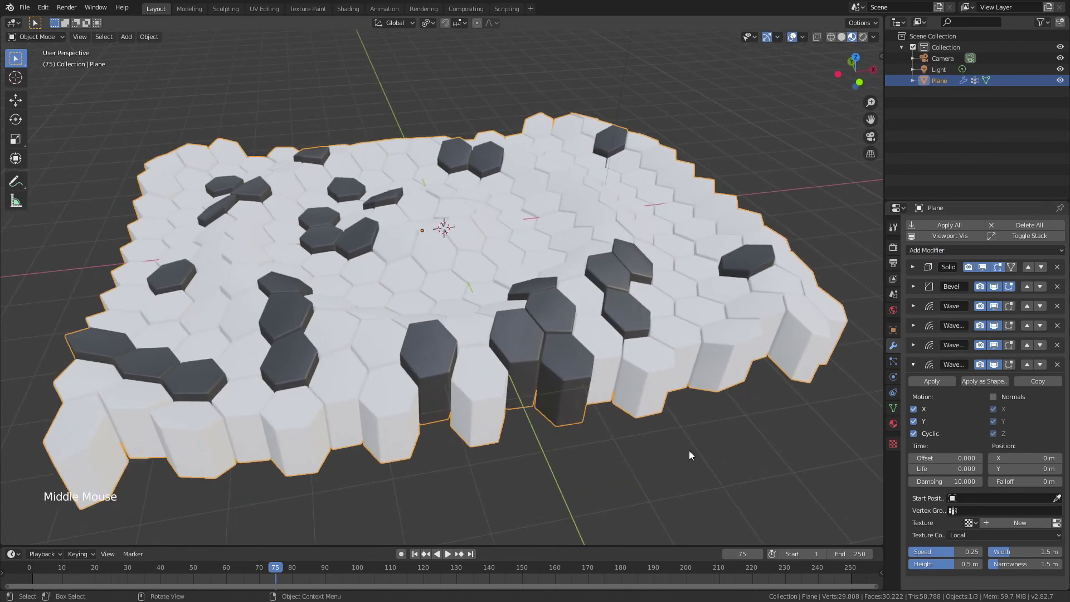
{"action": "scroll", "scroll_direction": "down", "scroll_amount": 3}
{"action": "scroll", "scroll_direction": "down", "scroll_amount": 3}
{"action": "scroll", "scroll_direction": "up", "scroll_amount": 3}
- Rewind to frame 1 and play the animation to watch the overall wave
{"action": "left_click", "coordinate": [417, 554]}
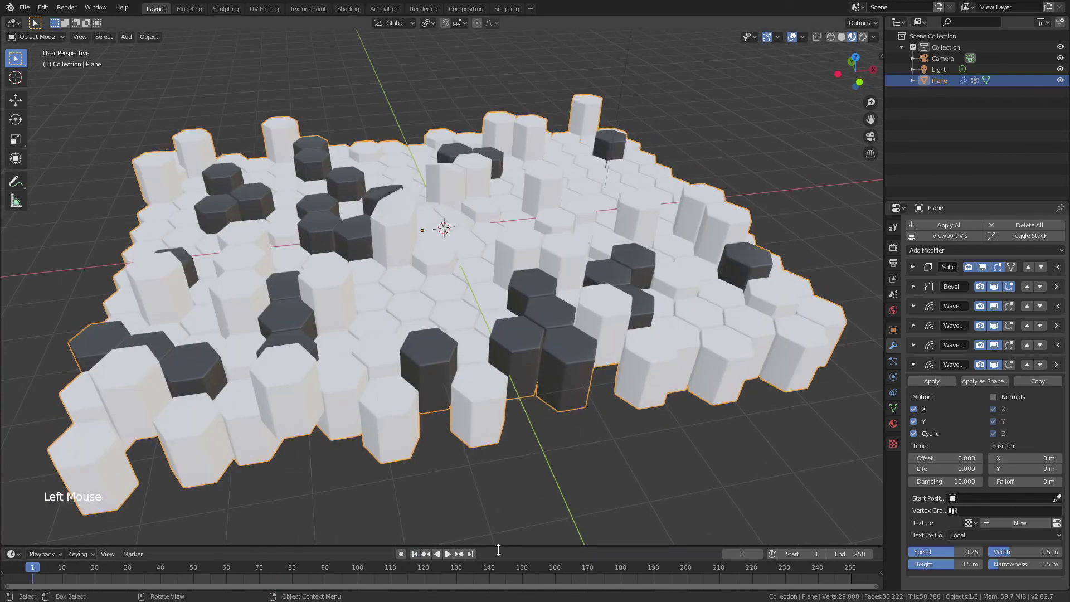
{"action": "left_click", "coordinate": [452, 558]}
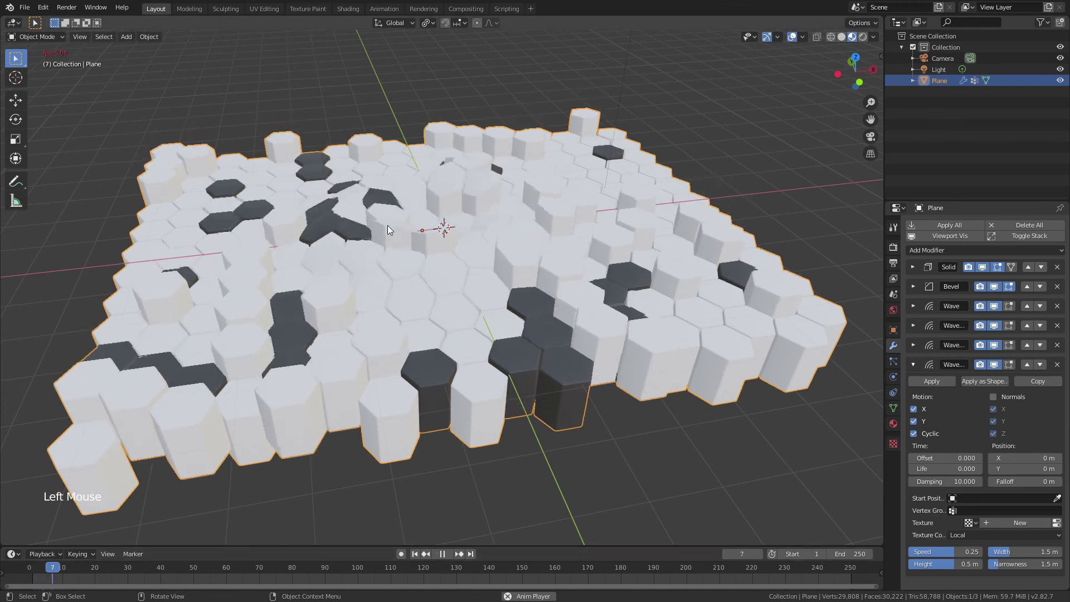